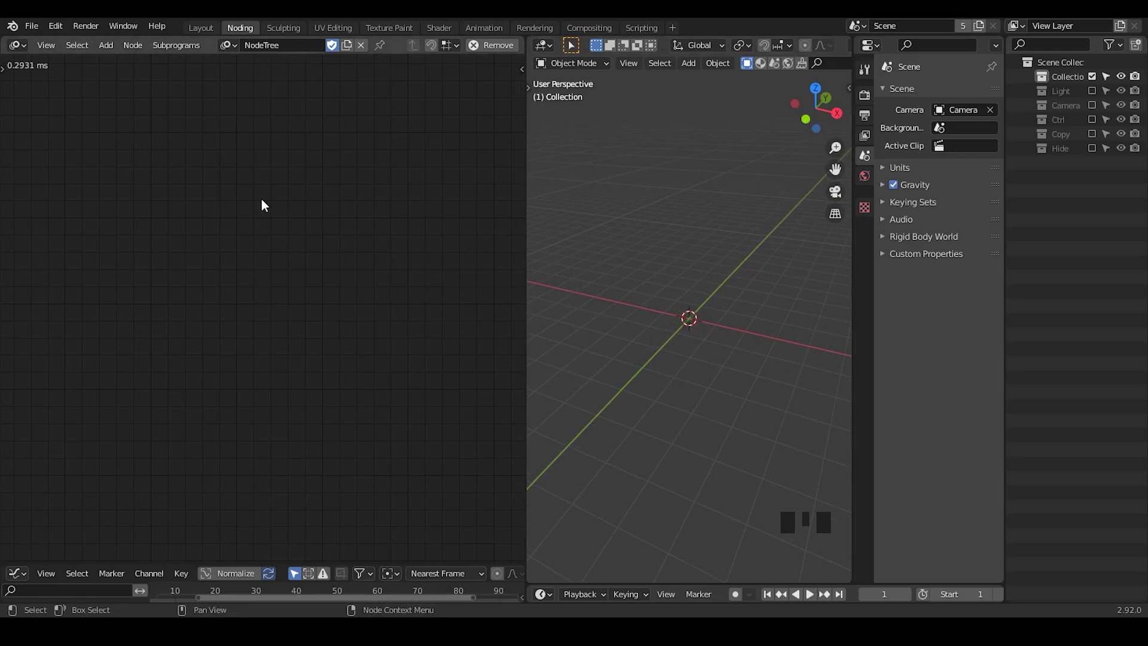
Add a Circle Mesh node to the Animation Nodes tree via the node search.
key(ctrl+a)
key(shift+a)
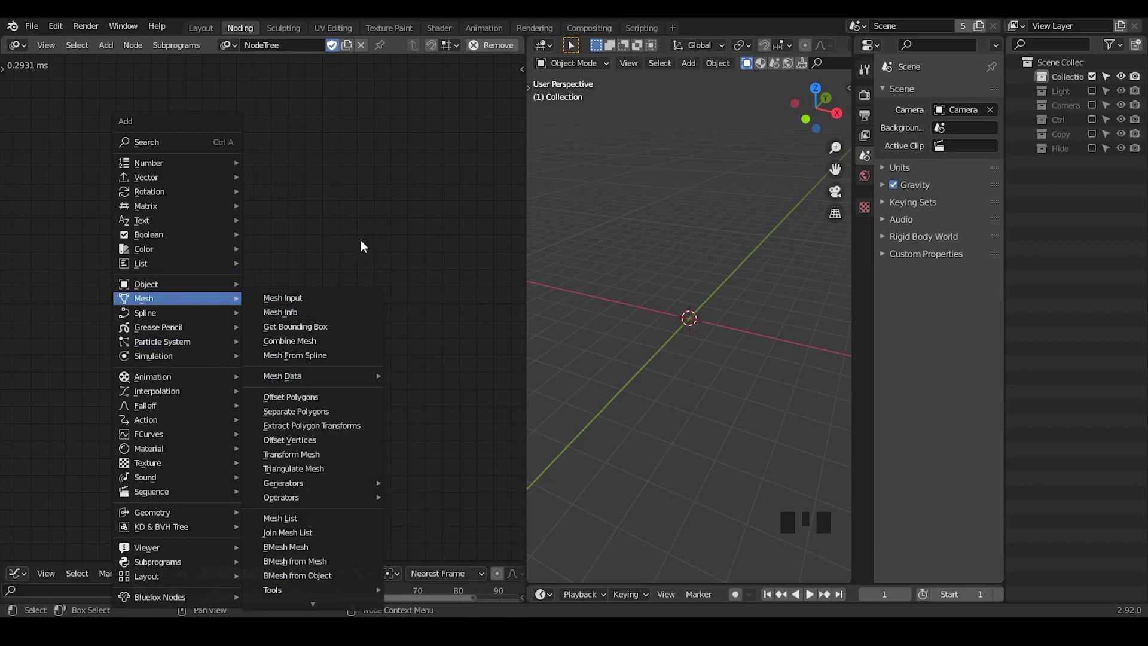
key(ctrl+a)
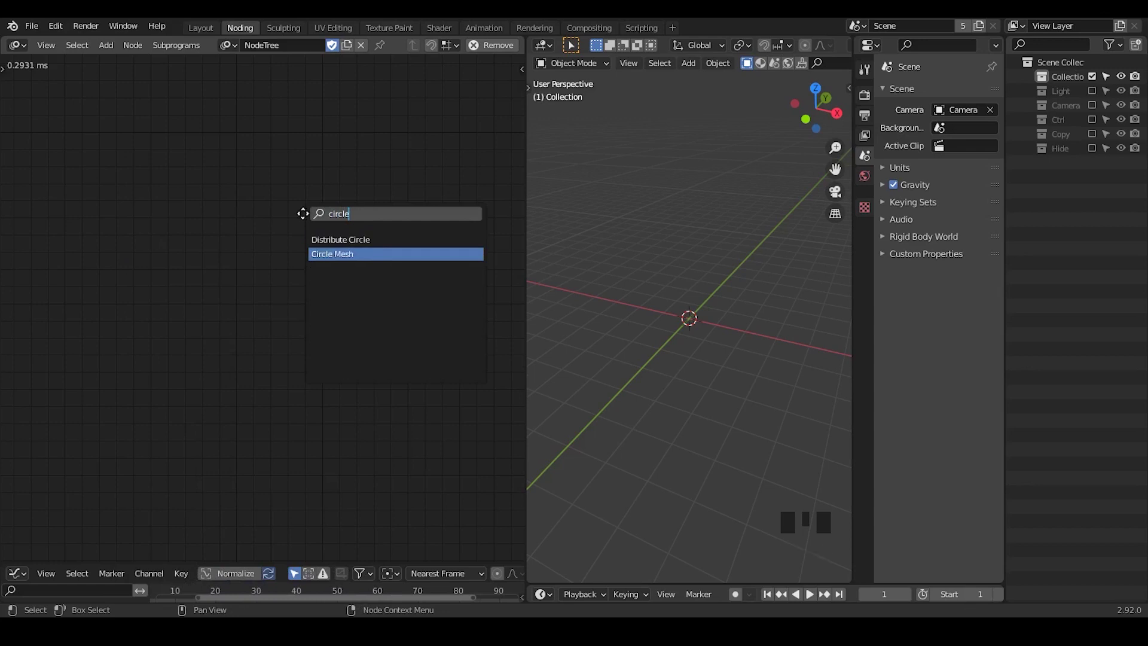
drag(676, 334, 393, 192)
Add a Mesh Object Output node and link the circle's Mesh socket into it.
key(ctrl+a)
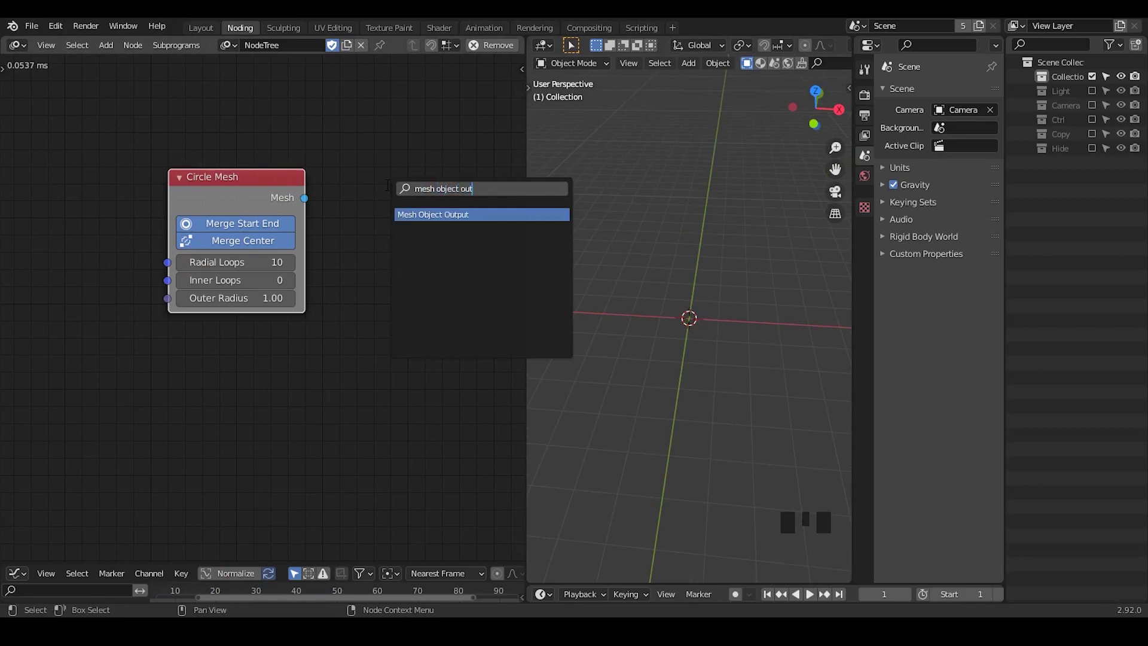
click(264, 207)
drag(243, 219, 393, 299)
drag(393, 299, 459, 236)
Create a new Target object for the output so the circle mesh appears in the scene.
click(458, 237)
drag(446, 226, 762, 343)
drag(762, 343, 793, 66)
click(794, 66)
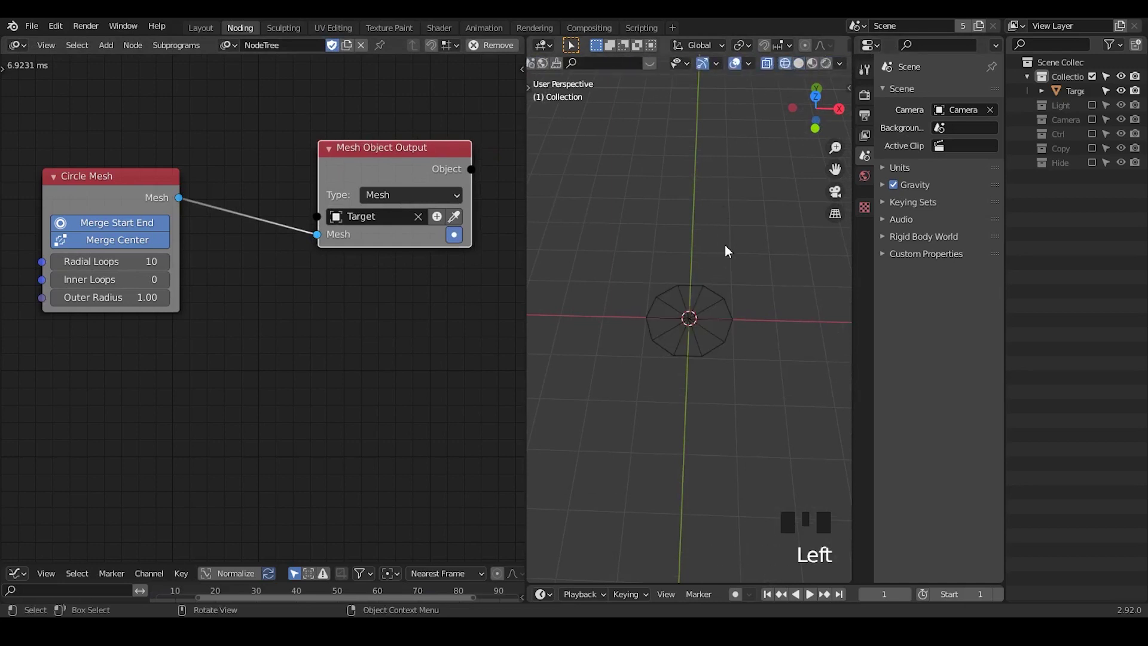
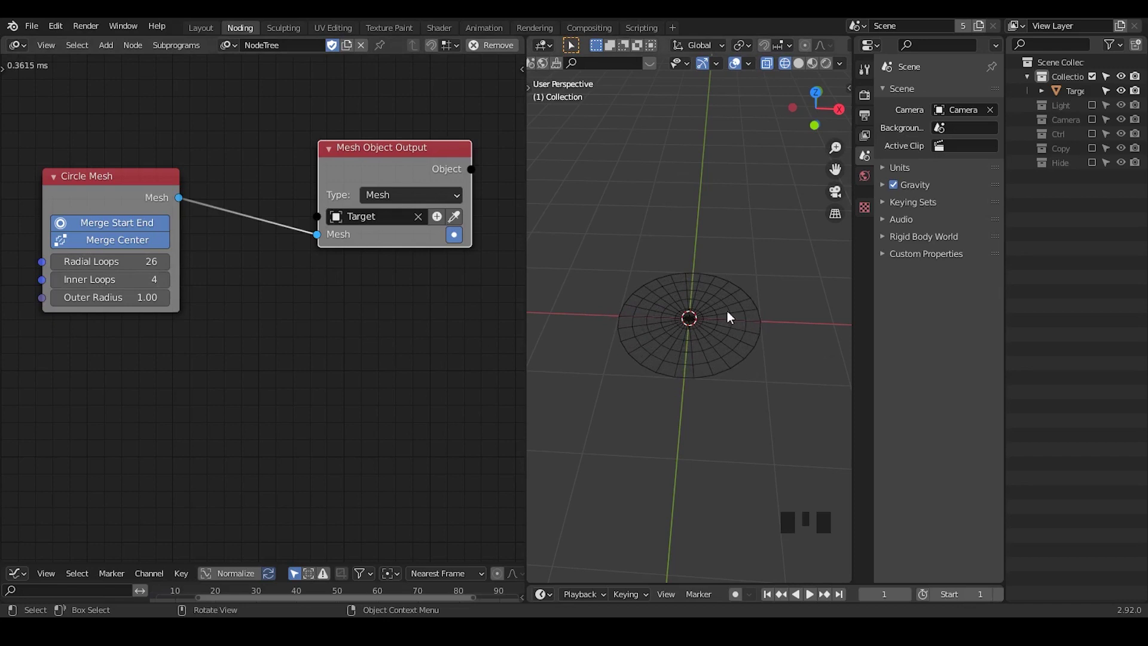
Turn off Merge Start End and Merge Center on the 26-loop, 2-inner-loop circle, leaving a centre hole.
click(129, 210)
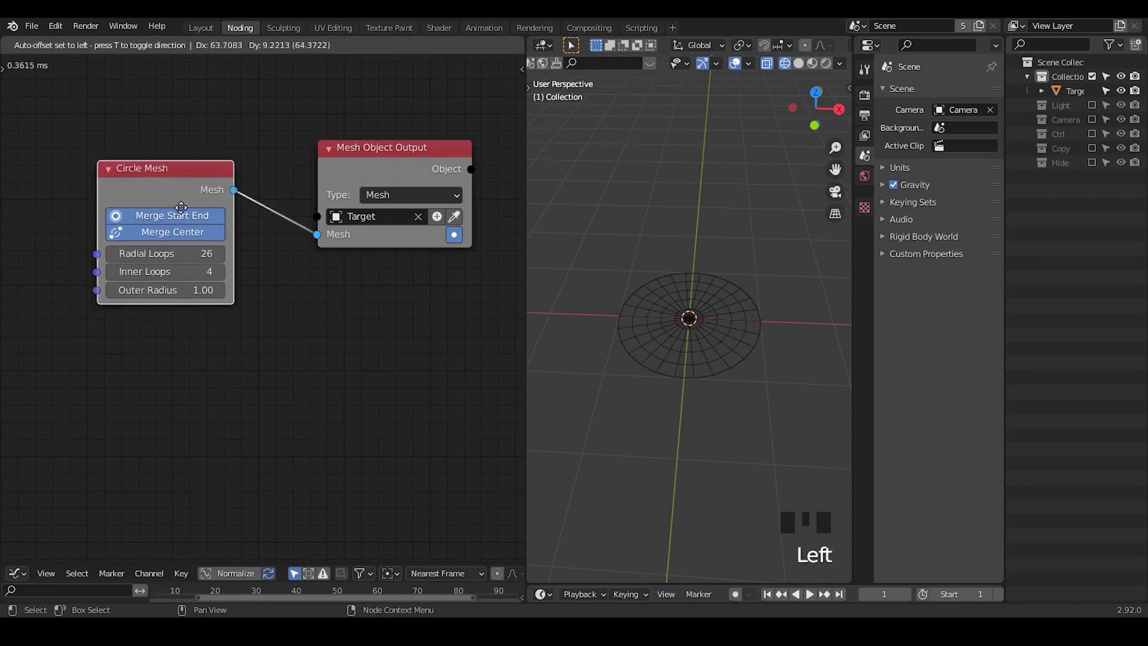
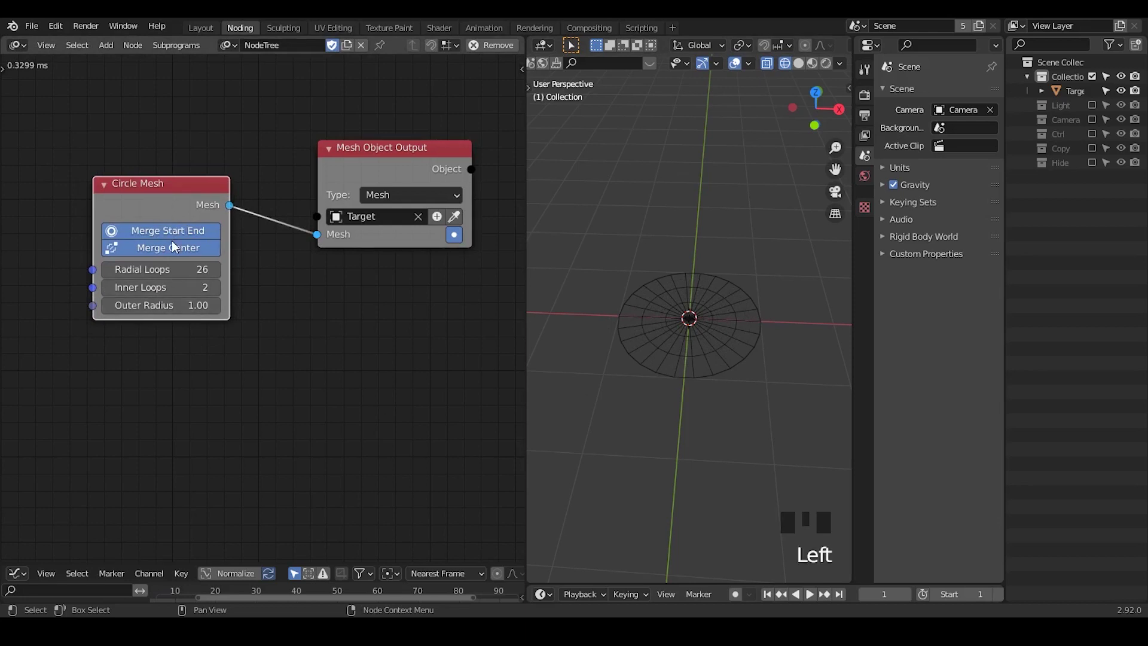
click(182, 237)
click(181, 237)
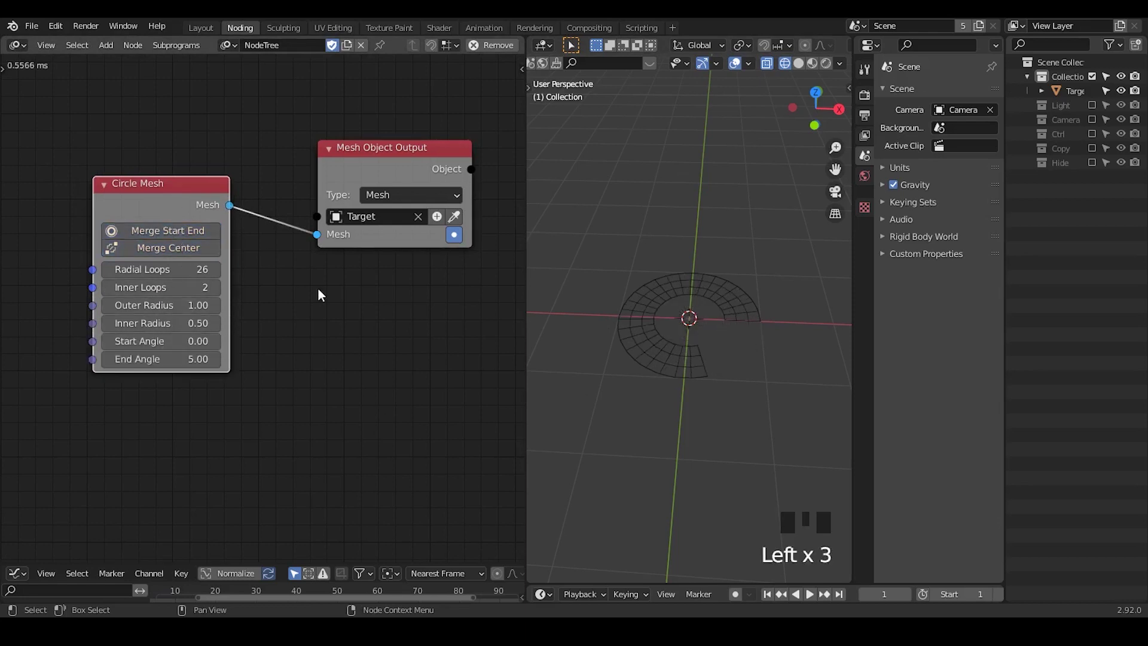
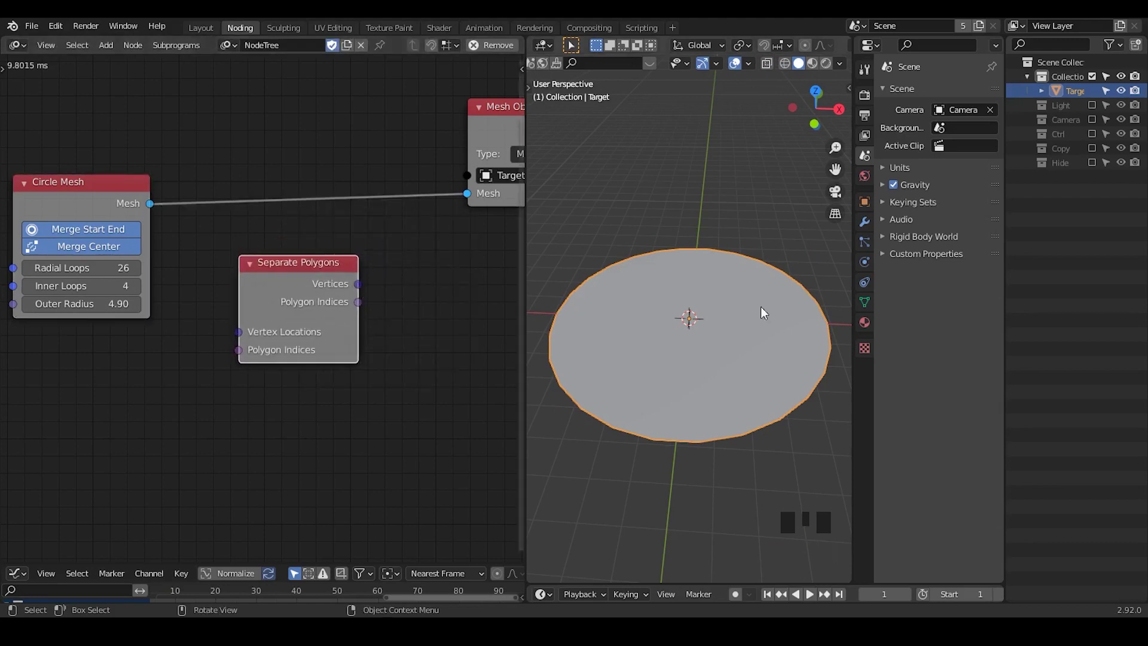
Replace Separate Polygons with an Offset Polygons node inserted between the circle and the output.
click(338, 287)
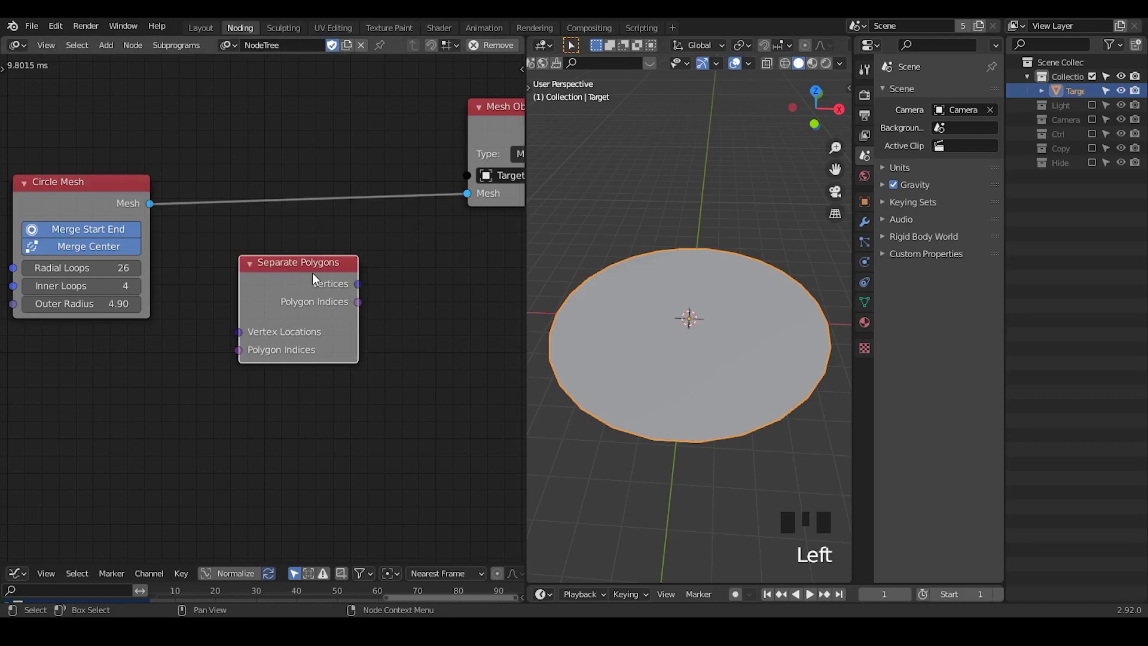
key(x)
key(ctrl+a)
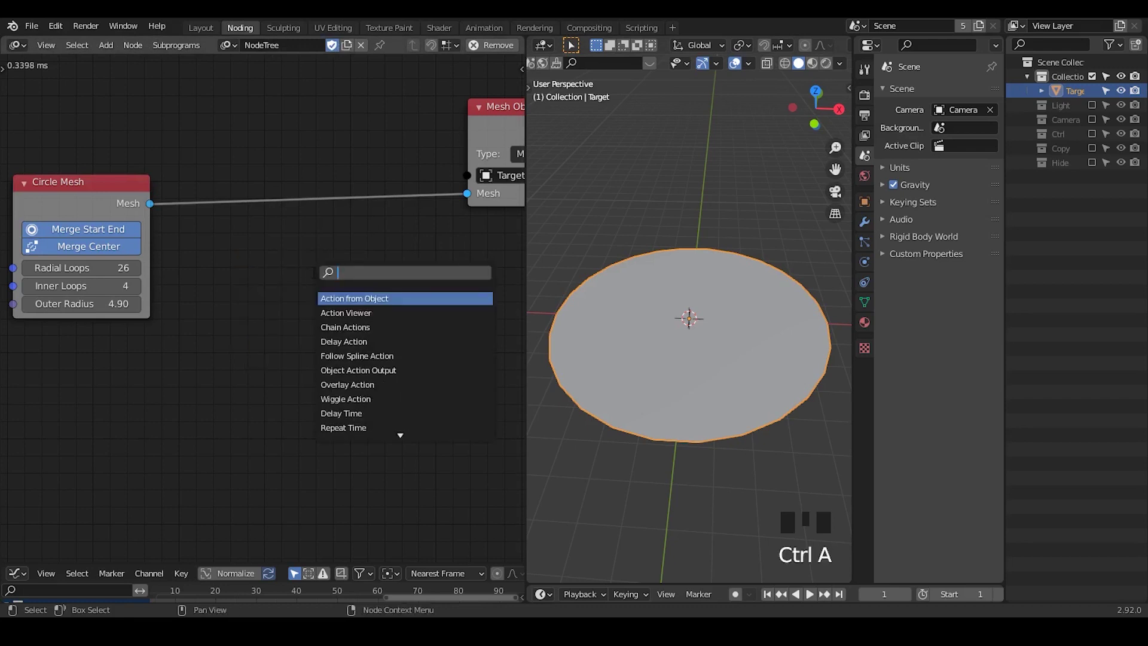
key(f)
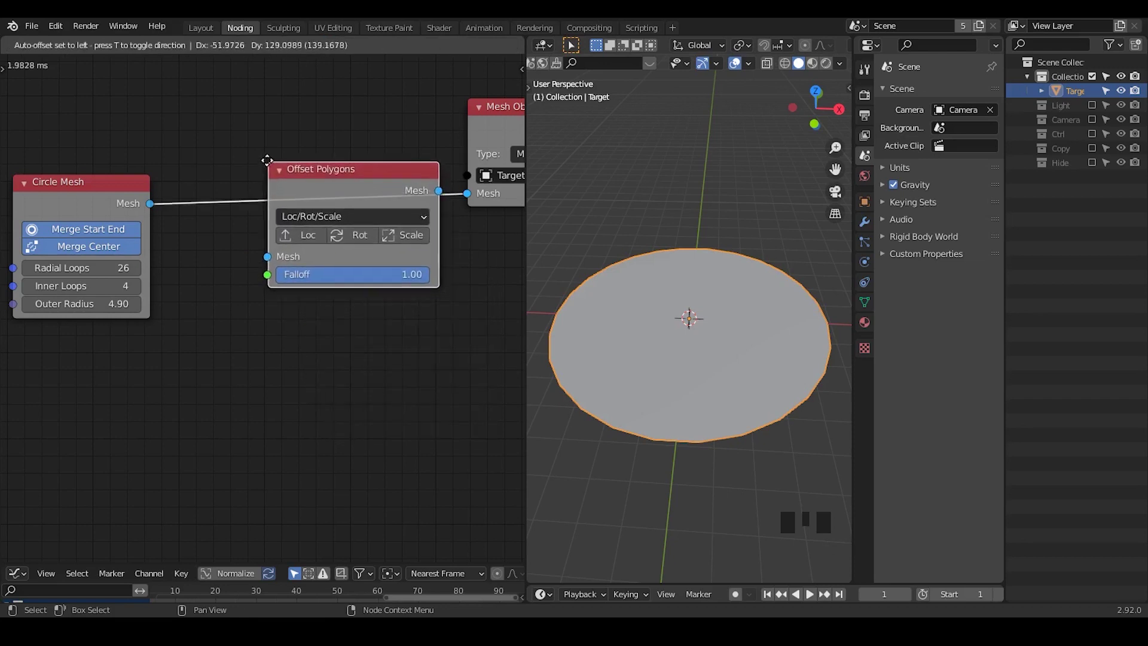
drag(315, 188, 724, 353)
drag(724, 354, 643, 274)
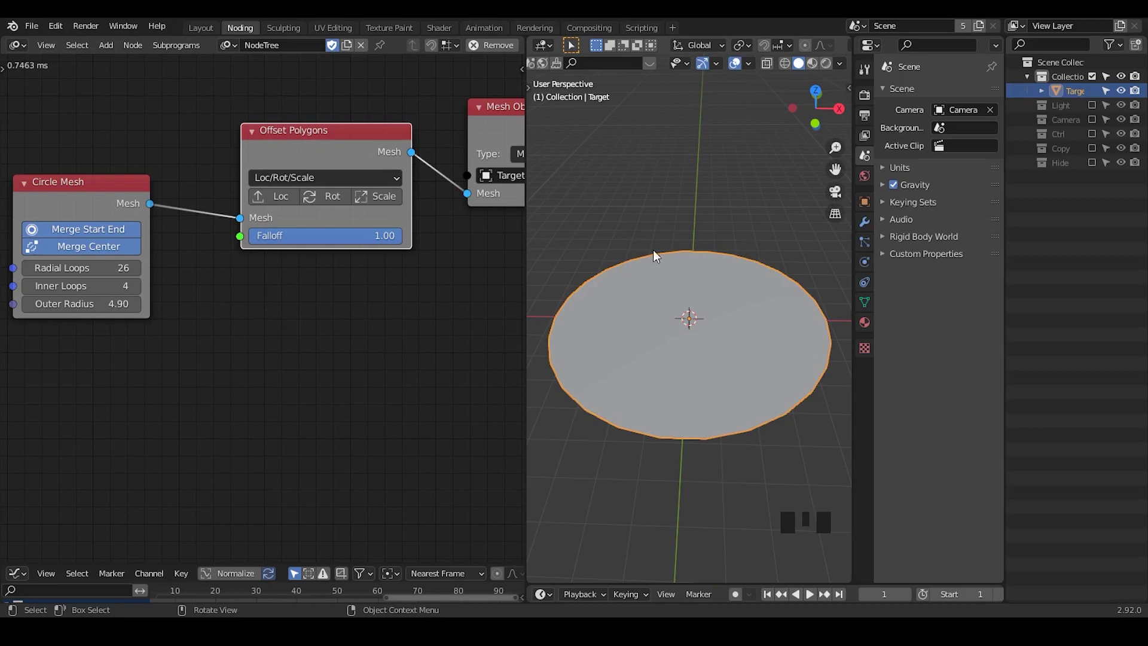
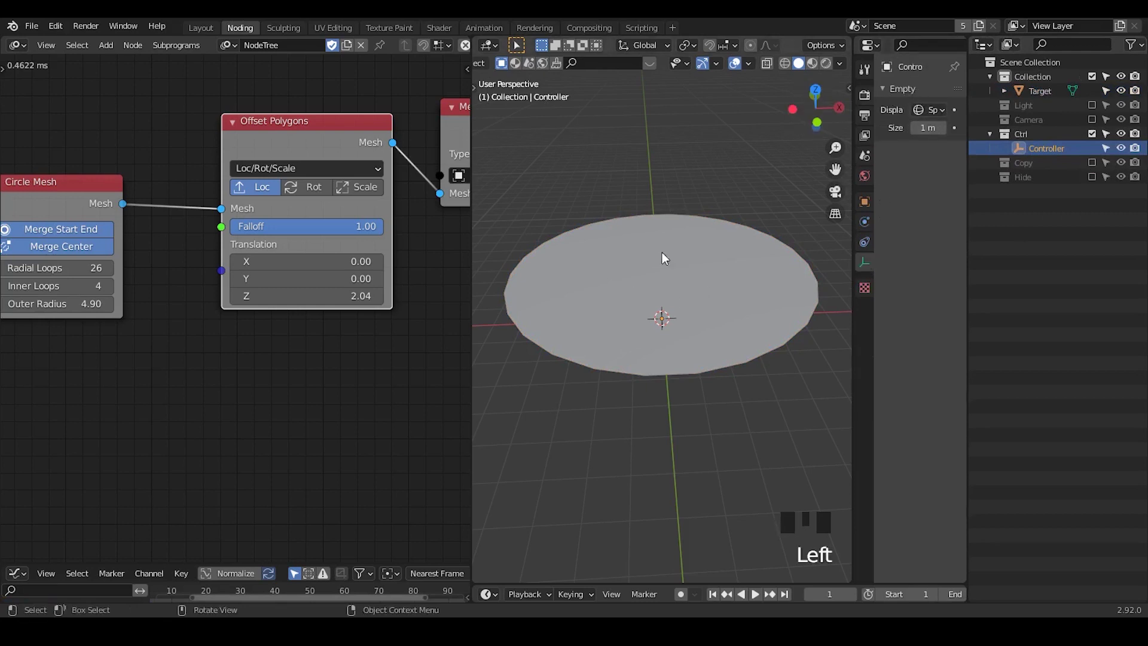
Add an Object Controller Falloff node using the Controller and wire it into Offset Polygons' Falloff.
key(ctrl+a)
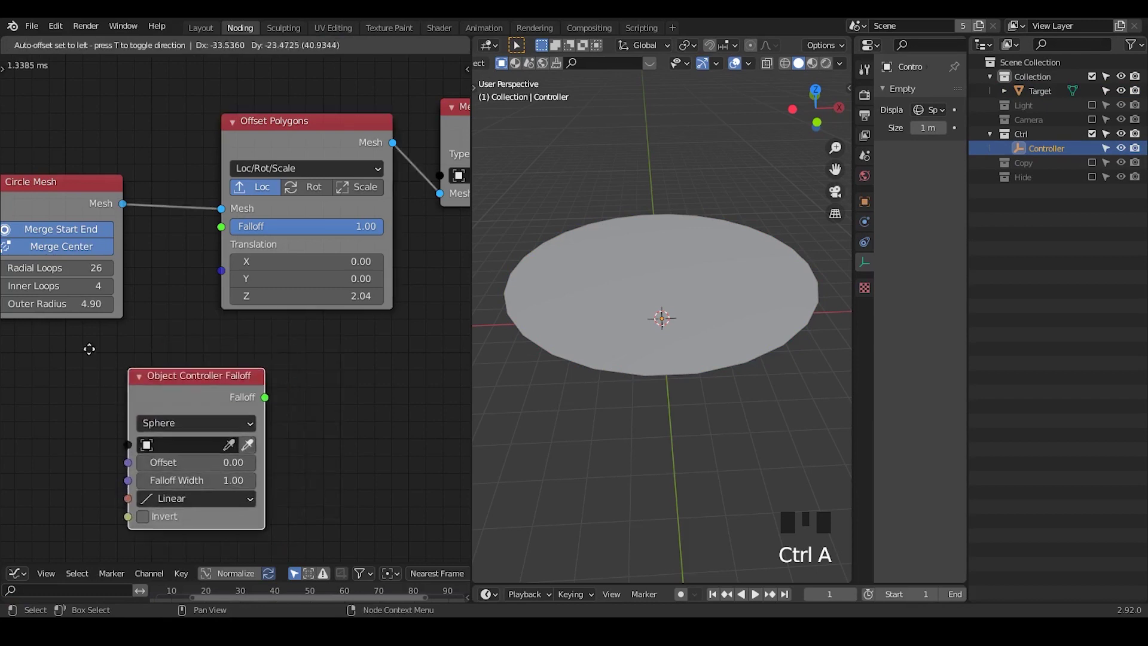
drag(57, 357, 272, 337)
drag(273, 337, 718, 343)
drag(718, 343, 720, 324)
key(s)
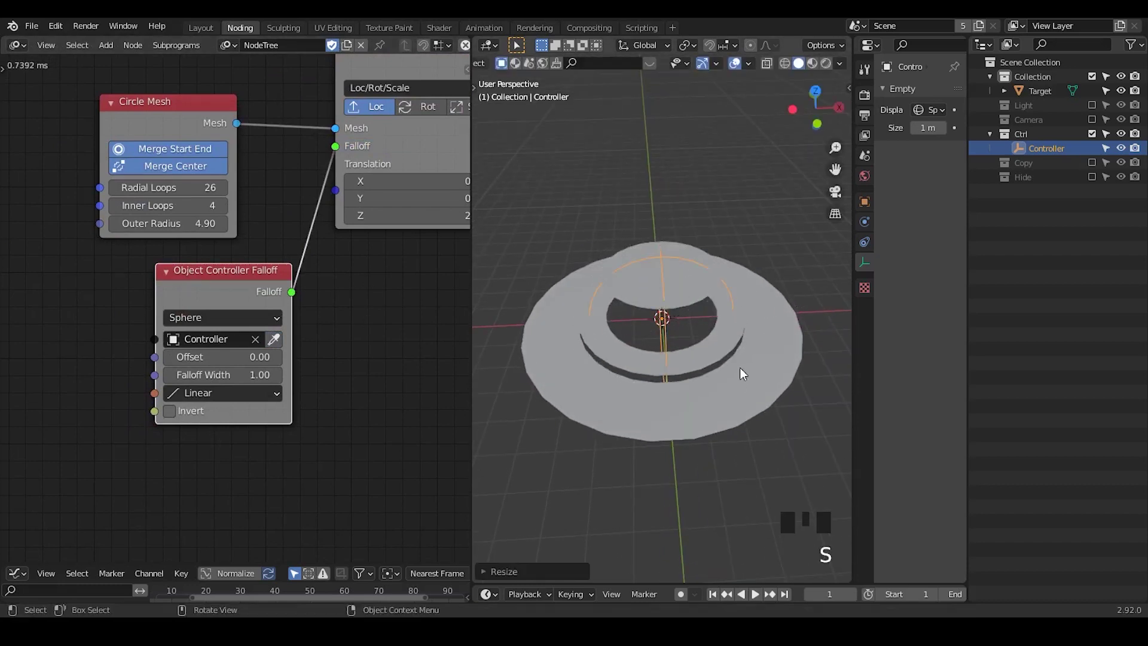
Scale the Controller sphere in MatCap shading so only polygons inside it are lifted.
drag(743, 378, 847, 65)
drag(847, 66, 596, 264)
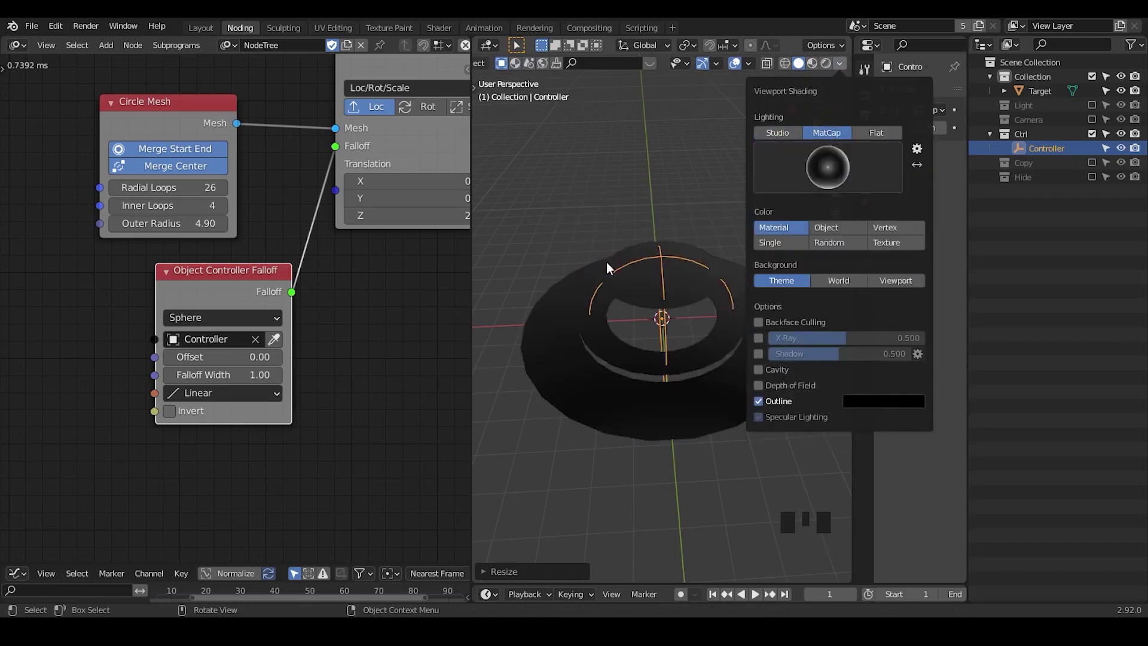
drag(671, 237, 745, 265)
key(s)
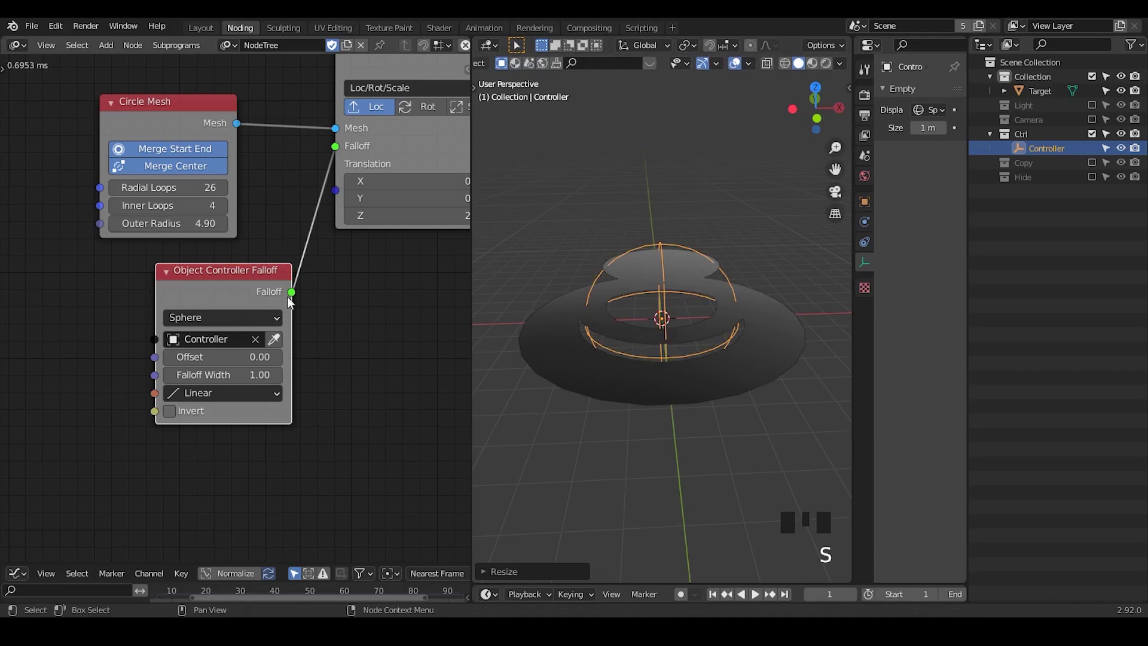
drag(267, 288, 683, 314)
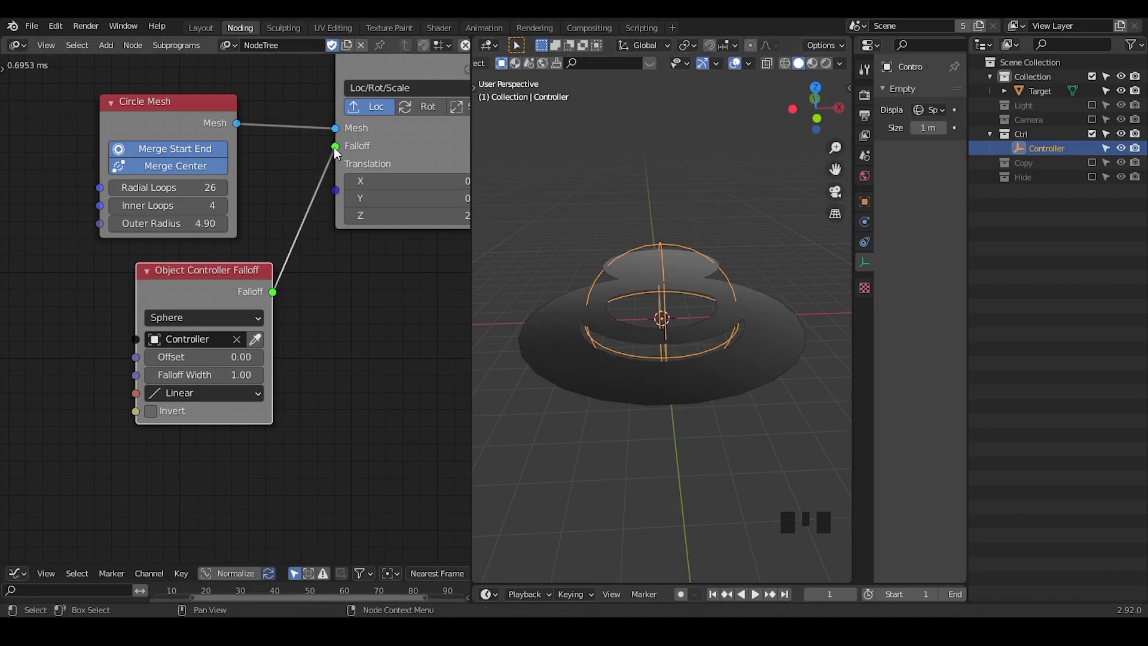
Enlarge the Controller empty and draw annotation marks over the lifted polygons.
key(s)
key(s)
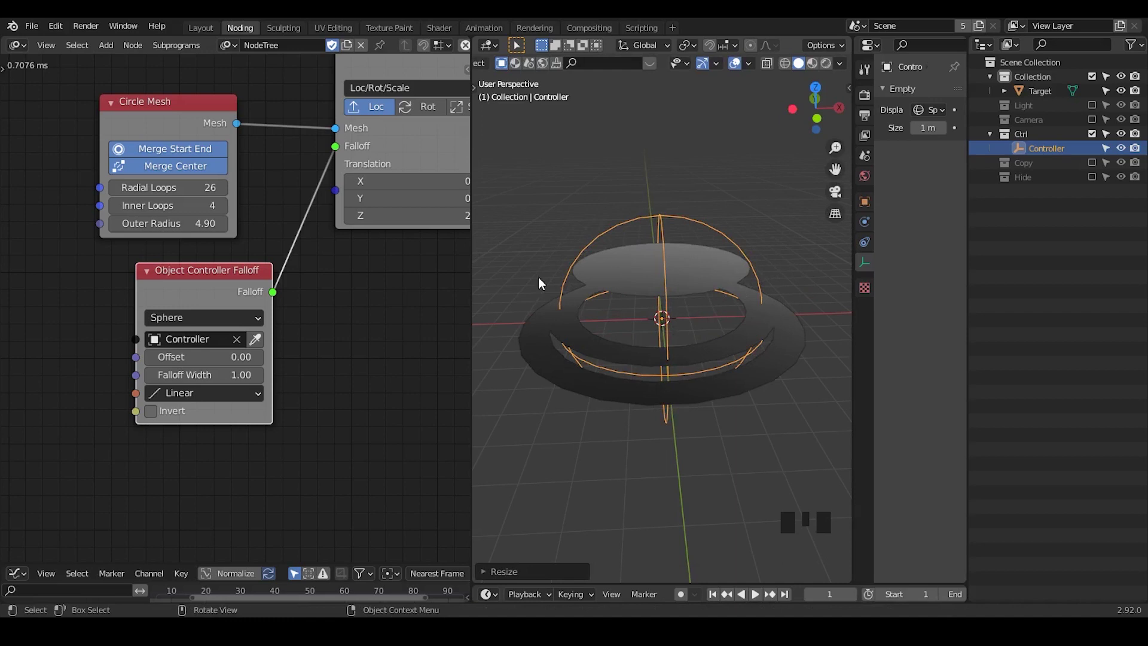
key(d)
click(581, 269)
key(d)
click(549, 254)
key(d)
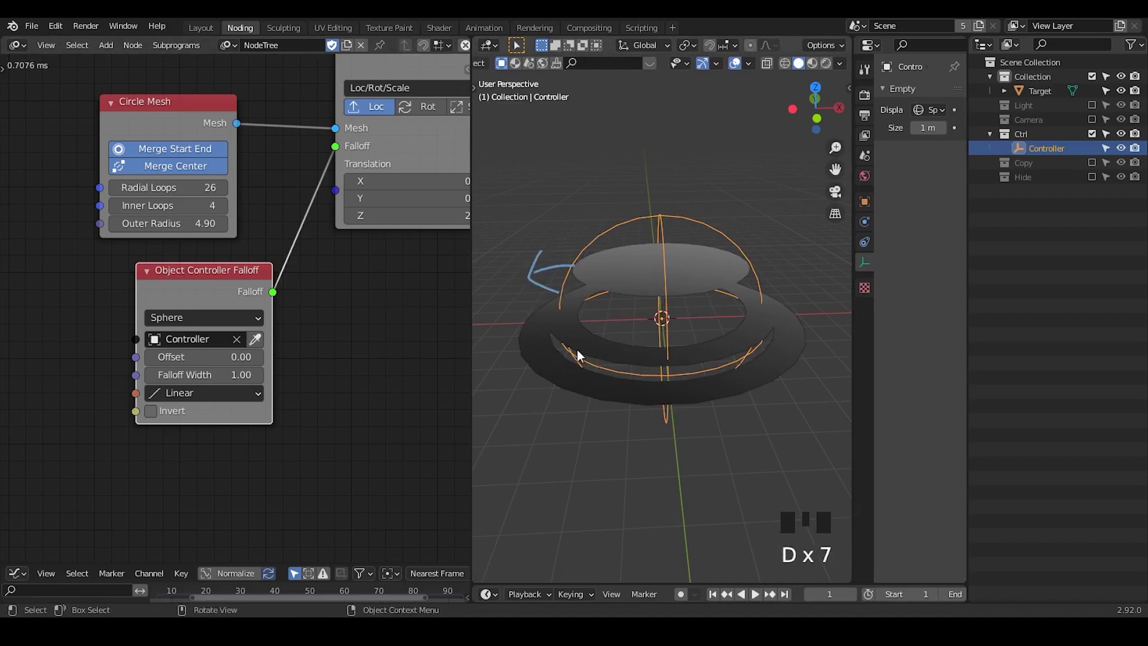
key(d)
drag(710, 396, 728, 350)
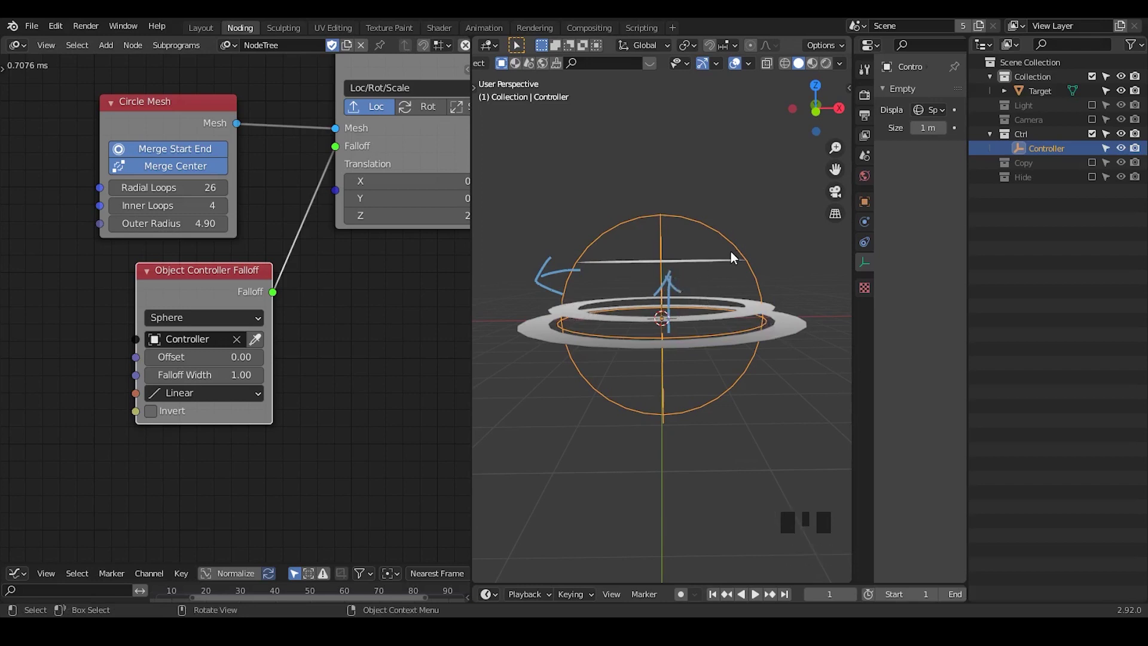
Draw an upward arrow annotation and set Falloff Width to 2.74 for graded rising rings.
key(d)
key(d)
drag(770, 320, 797, 265)
key(s)
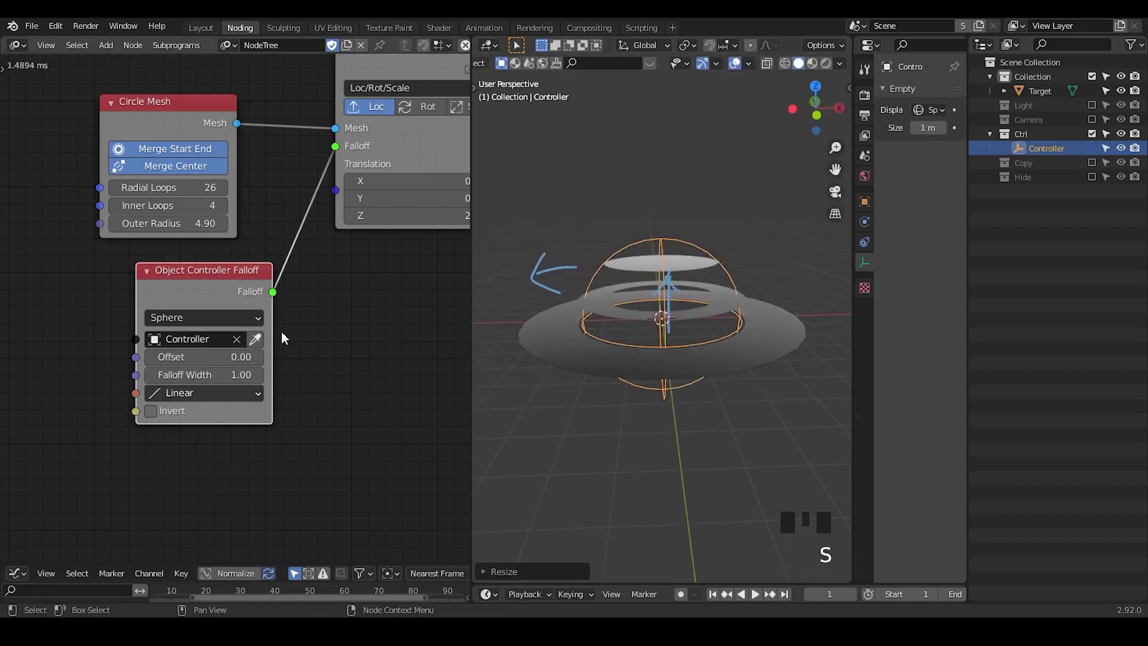
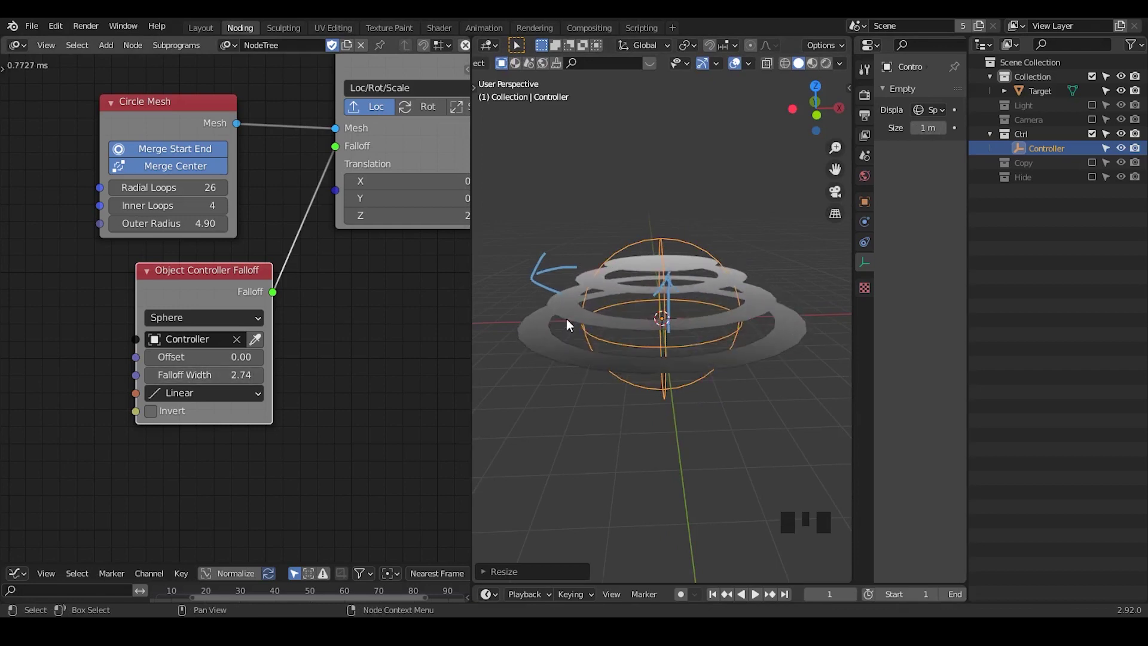
With Scale 0,0,0 enabled, shrink the Controller sphere so the circle becomes a ring of small tiles.
drag(679, 375, 721, 305)
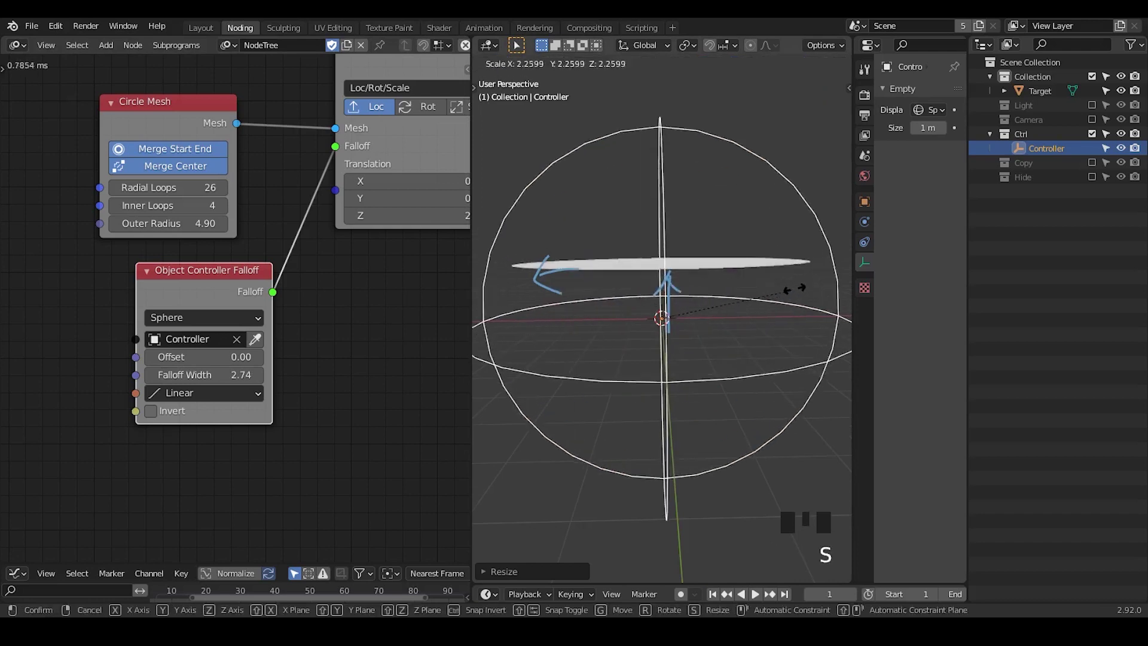
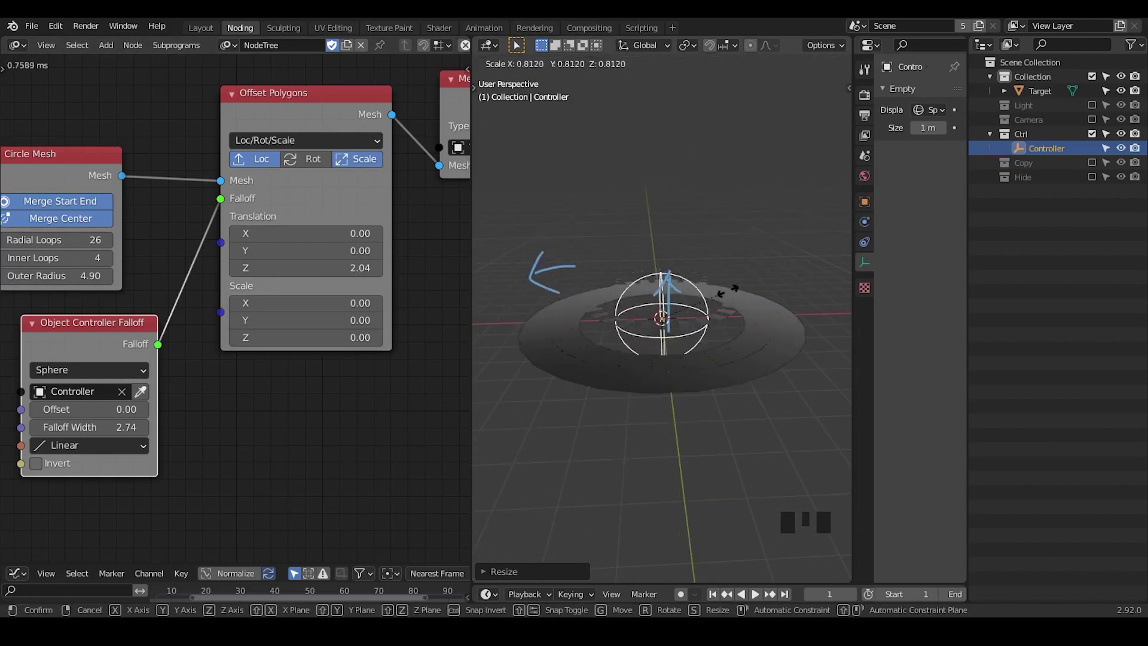
drag(783, 296, 783, 320)
scroll(down, 3)
key(s)
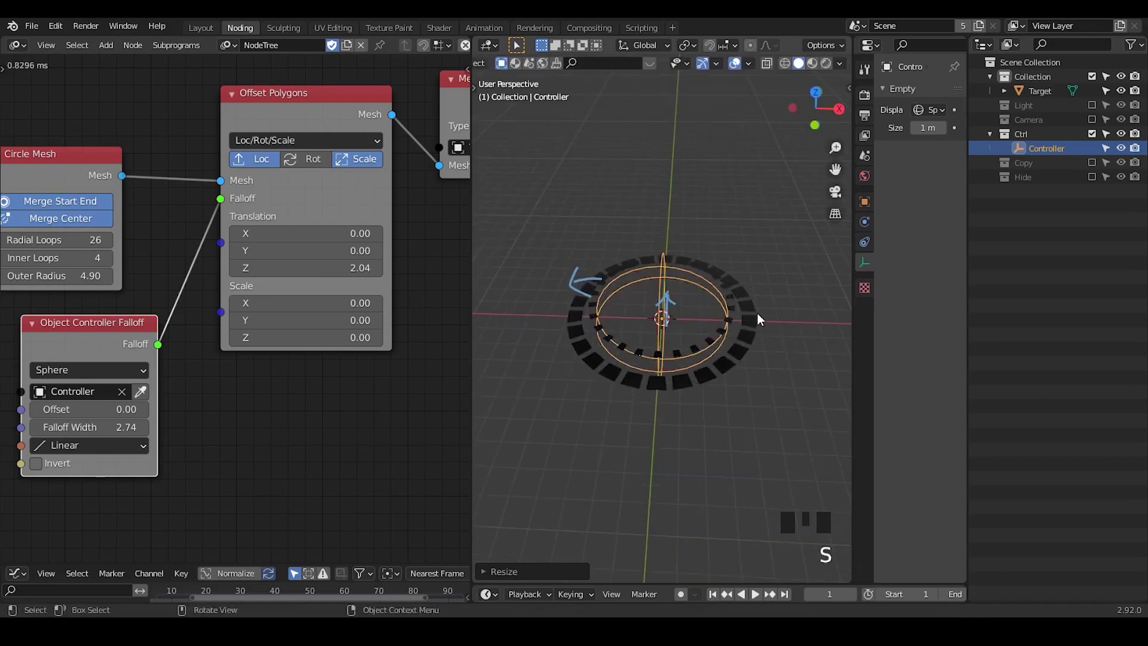
drag(758, 324, 423, 587)
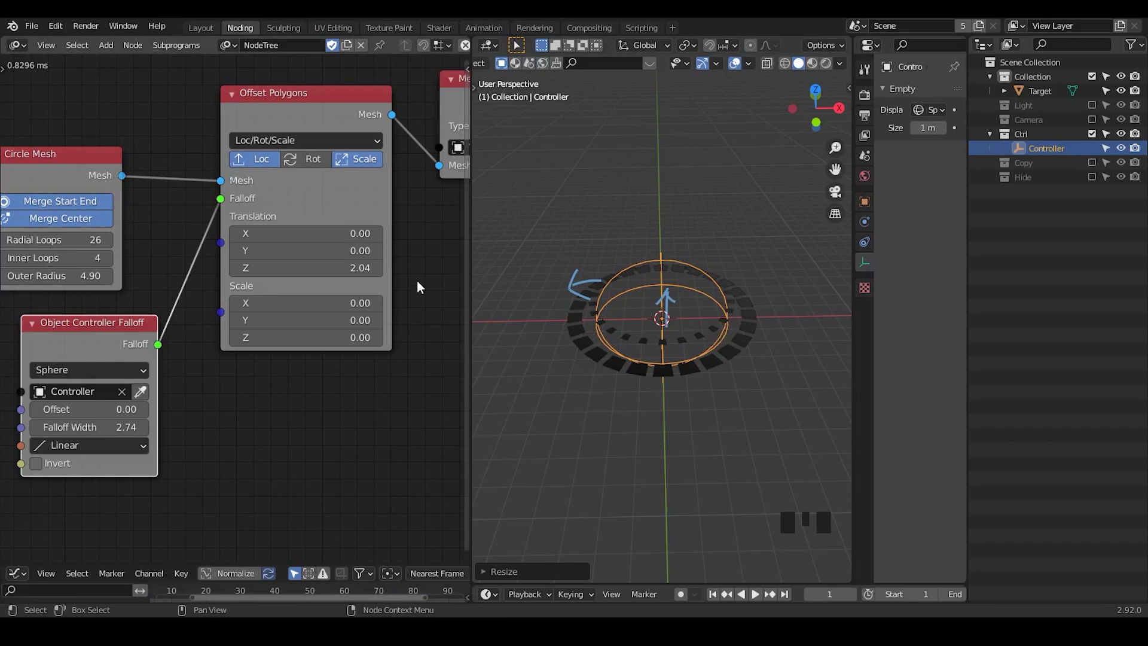
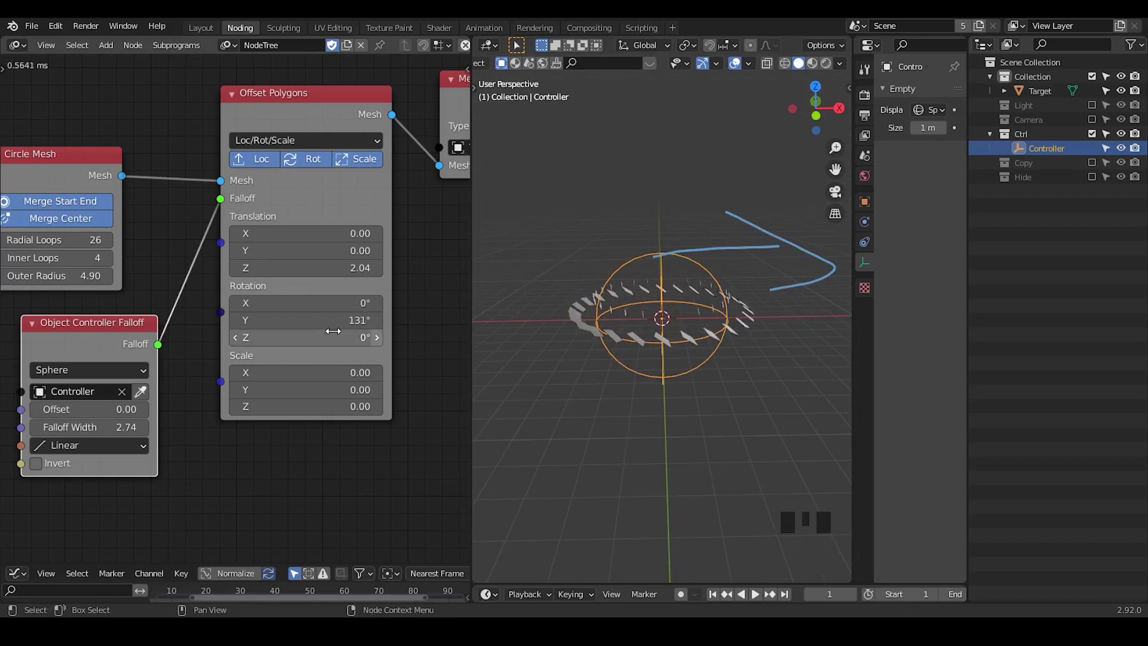
Rotate polygons 131° on Y in Offset Polygons and bring up its Advanced Settings popup.
drag(700, 315, 327, 121)
click(327, 121)
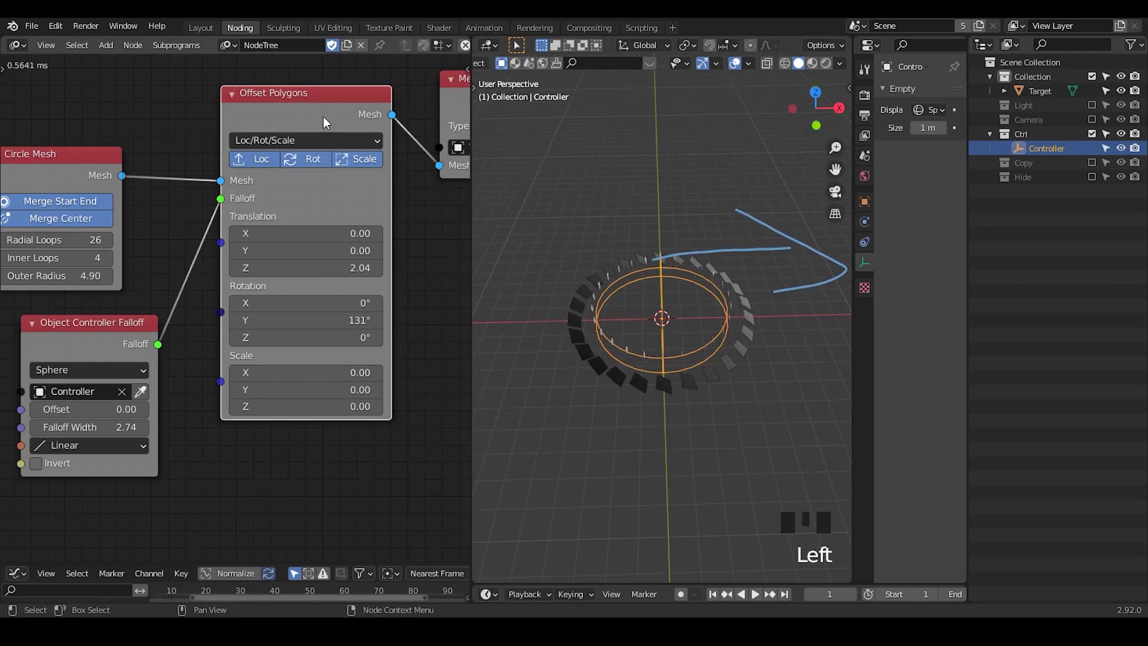
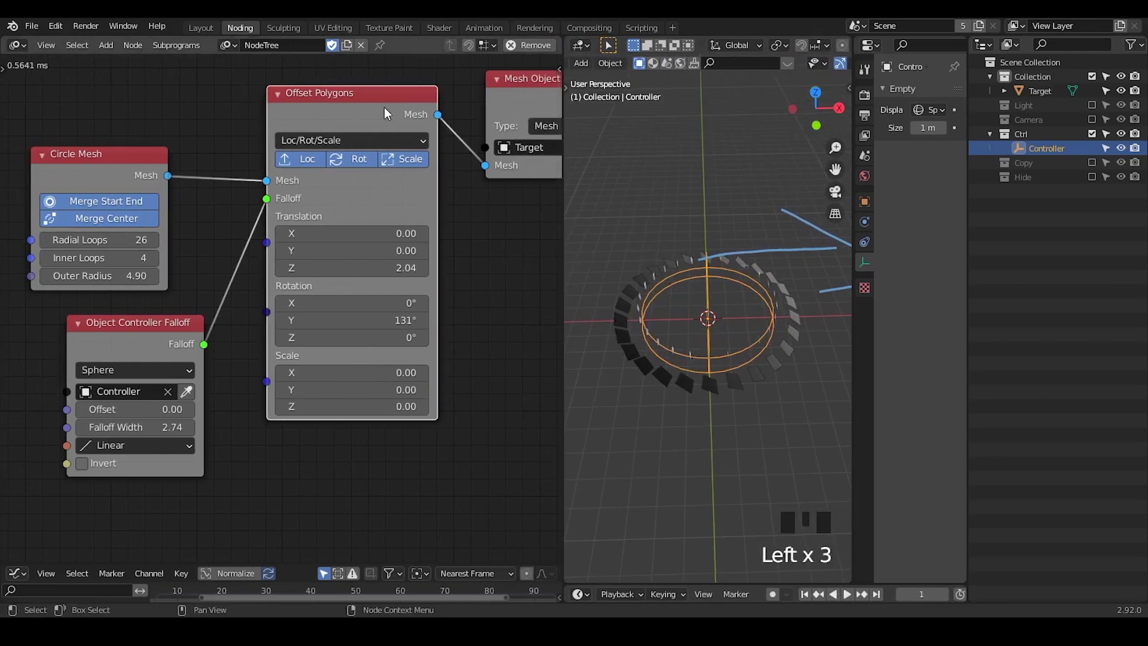
Set Rotation to Local Axis - Local Pivot and review the node settings in the N side panel.
middle_click(389, 112)
key(u)
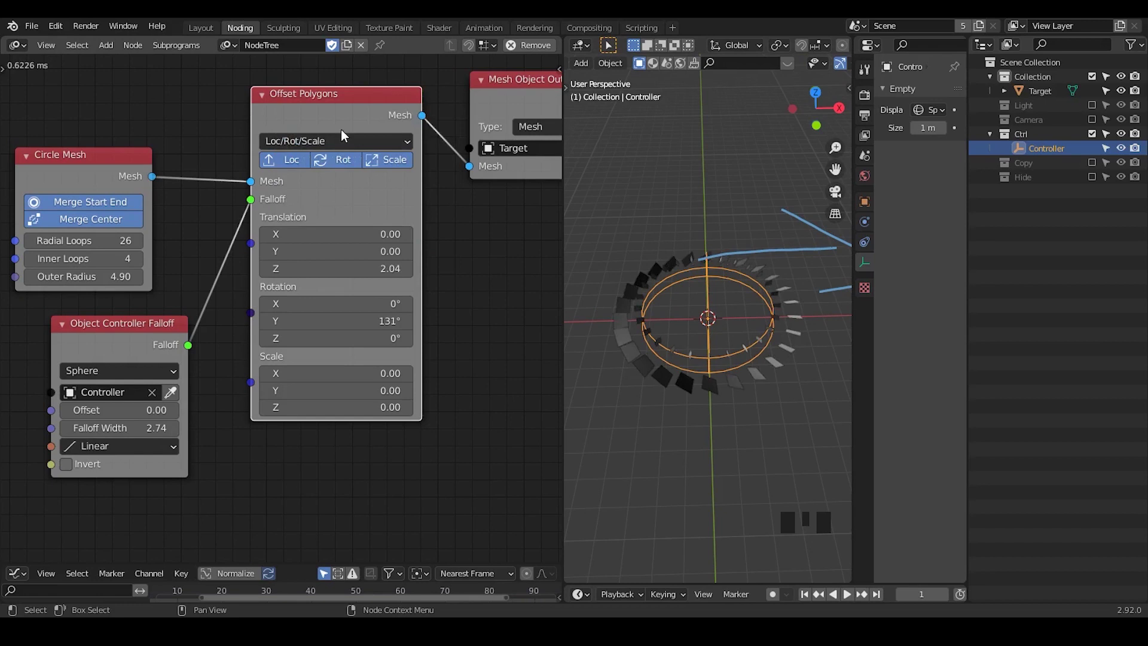
key(u)
key(n)
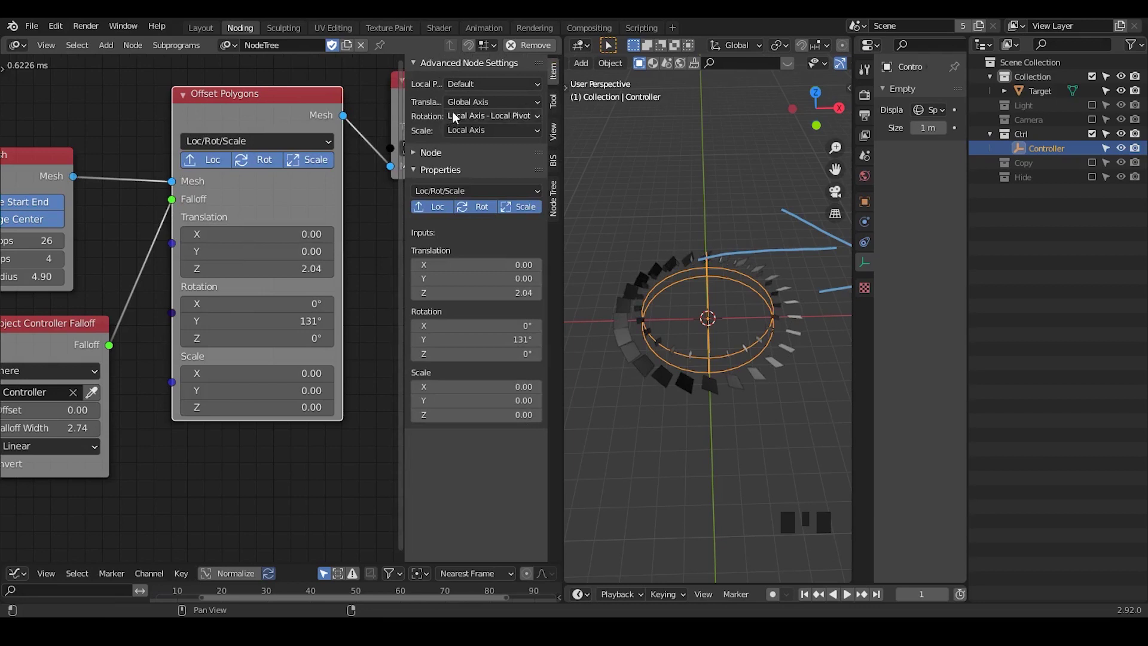
Set Rotation Y to 180° and reopen the node's advanced settings dialog.
drag(438, 169, 368, 137)
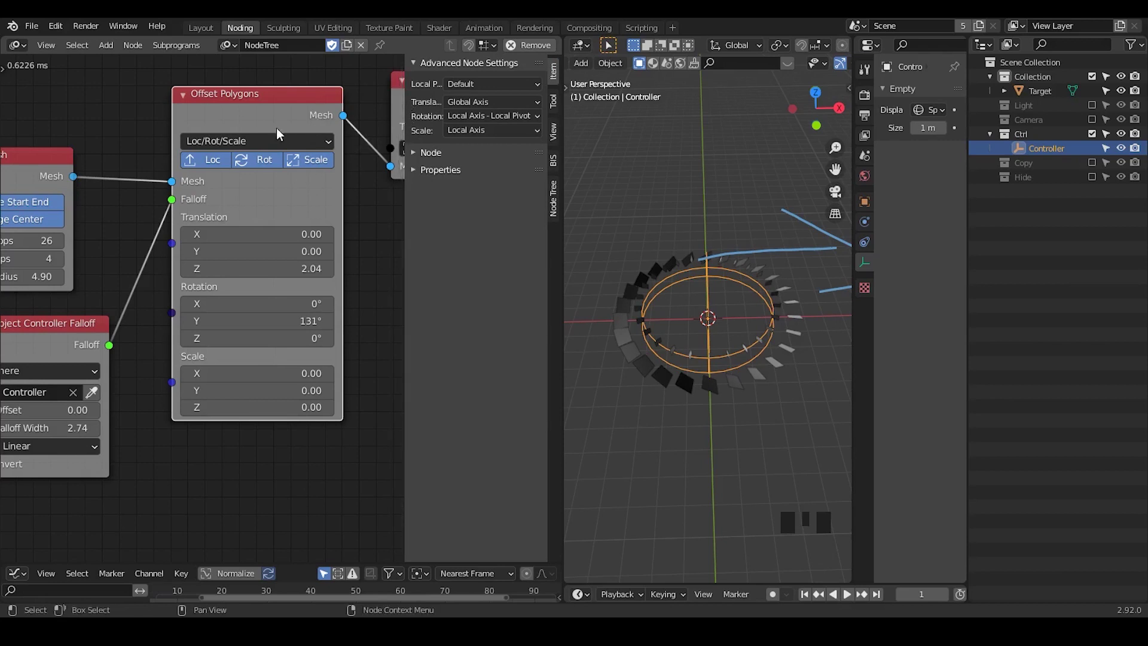
key(u)
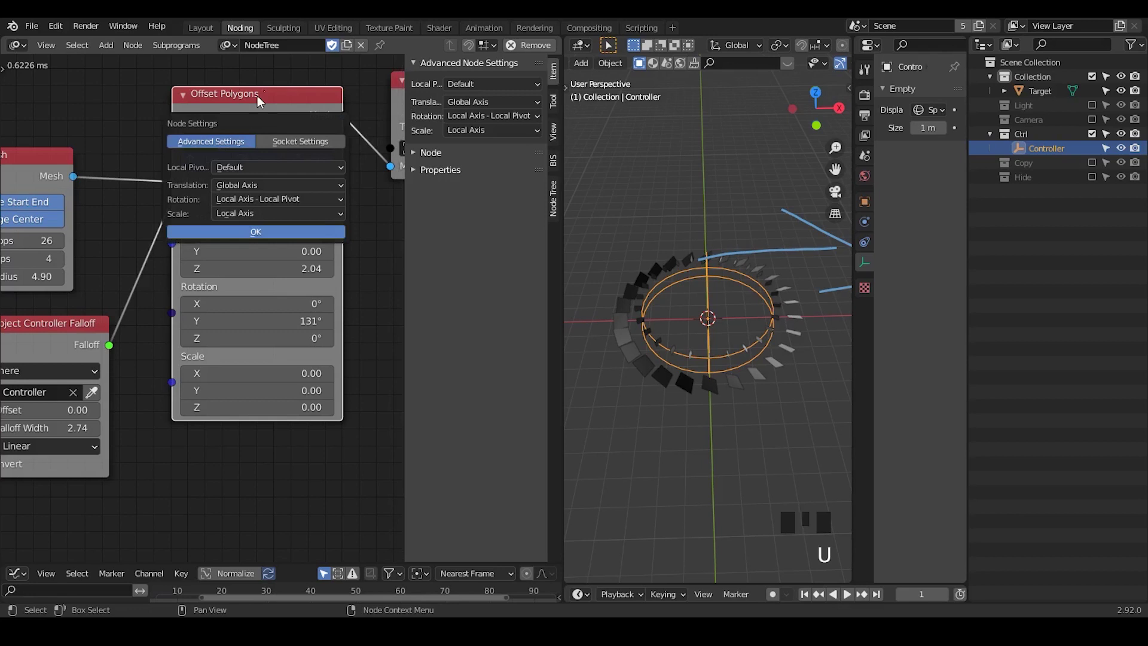
key(n)
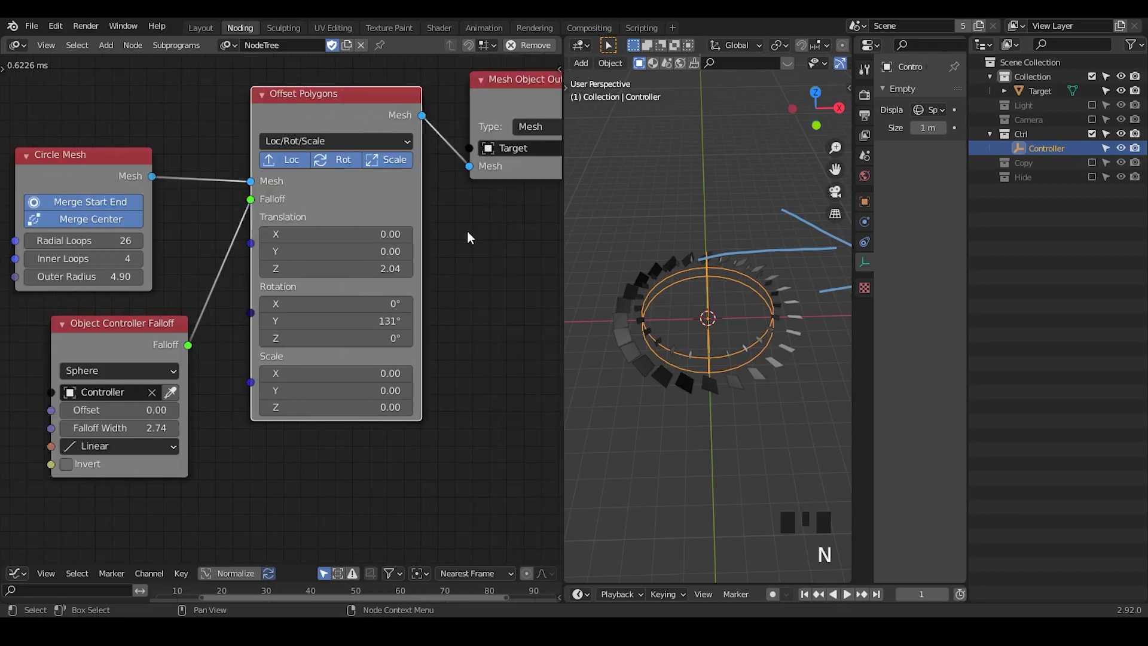
key(u)
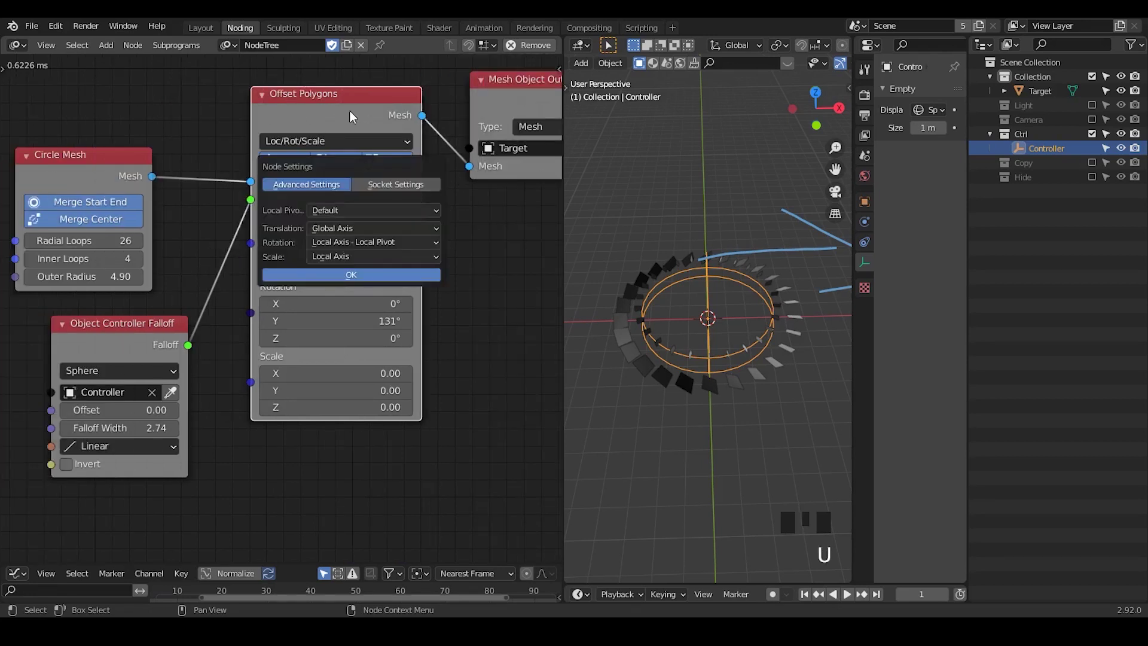
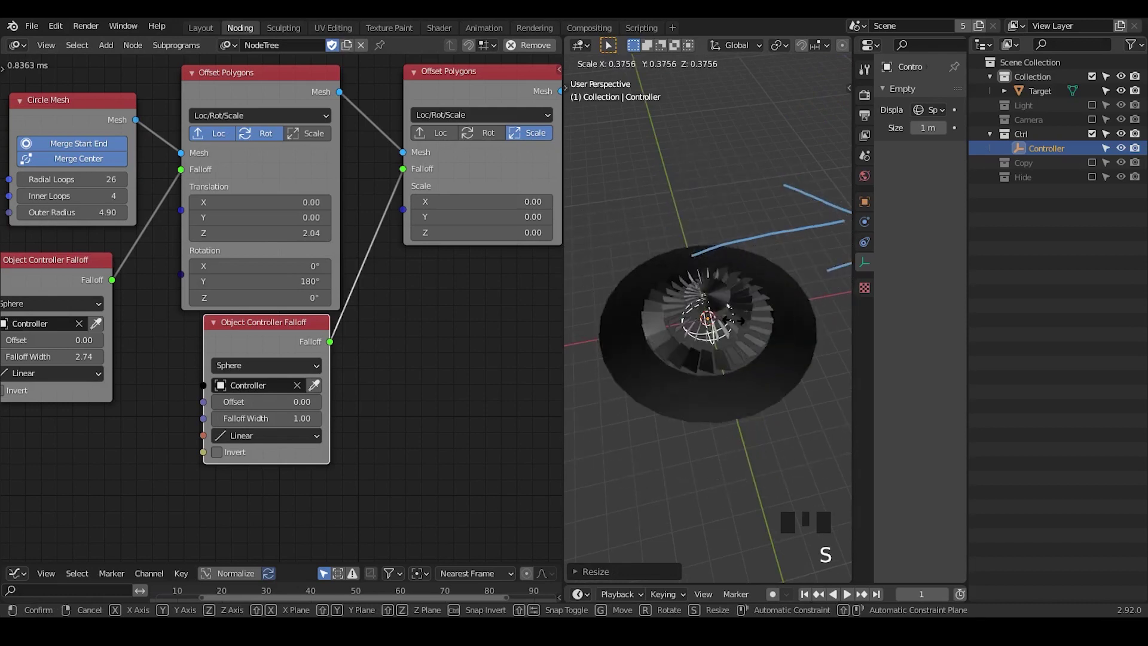
Duplicate Offset Polygons with its falloff as a Scale copy before the output and test by enlarging the Controller.
drag(761, 353, 281, 154)
click(228, 97)
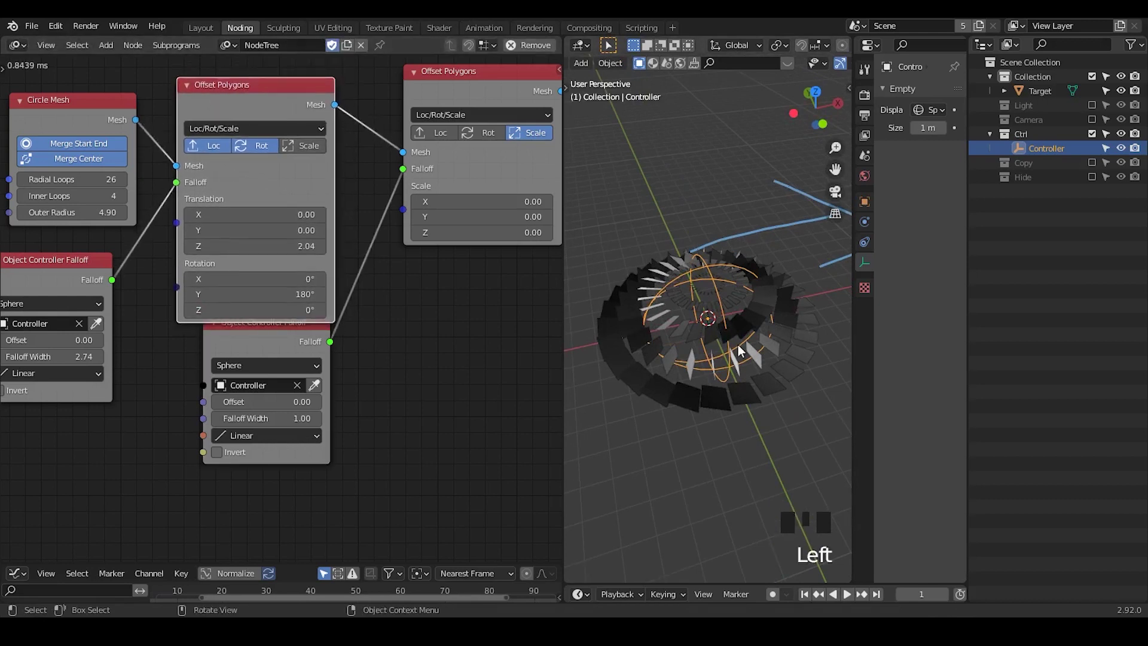
key(s)
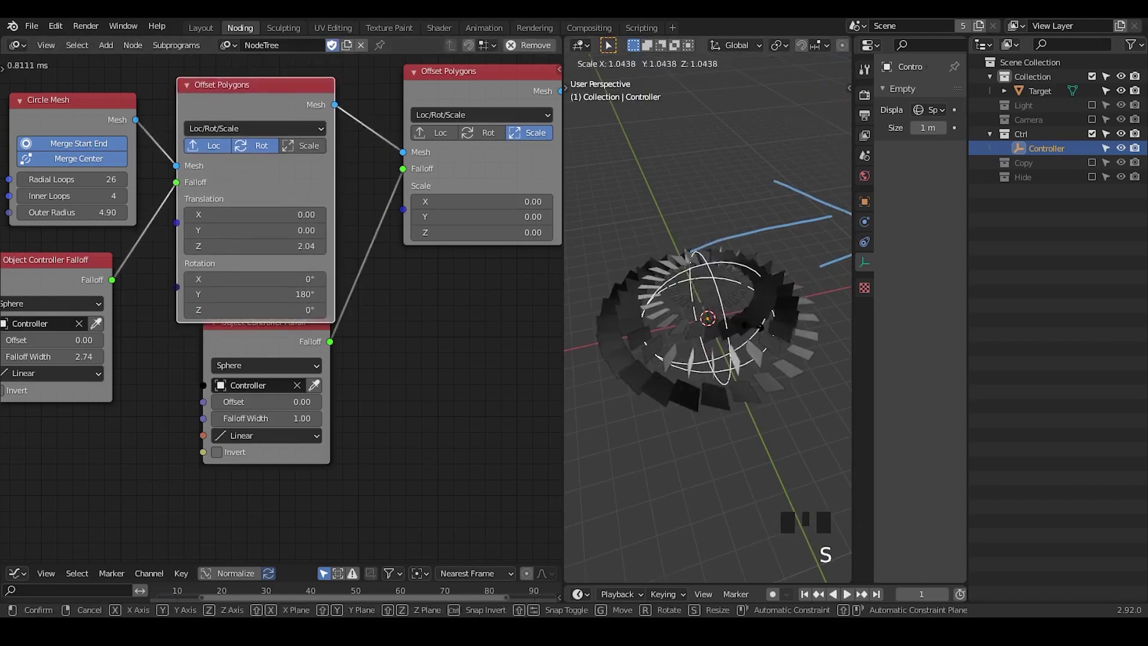
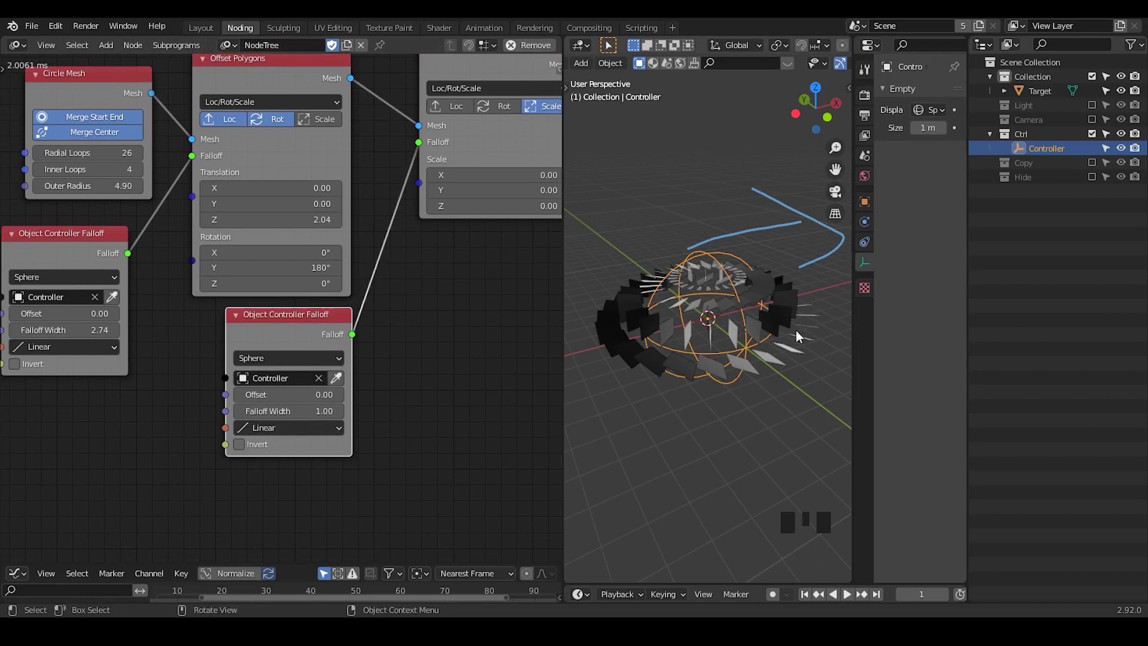
key(s)
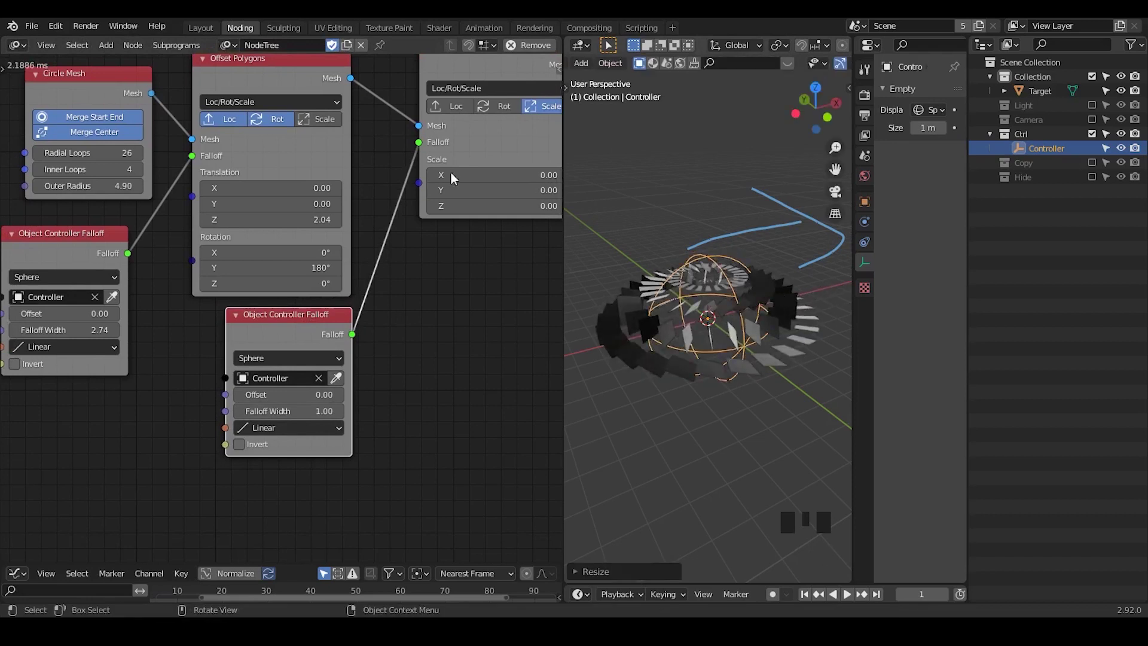
drag(757, 310, 766, 300)
key(s)
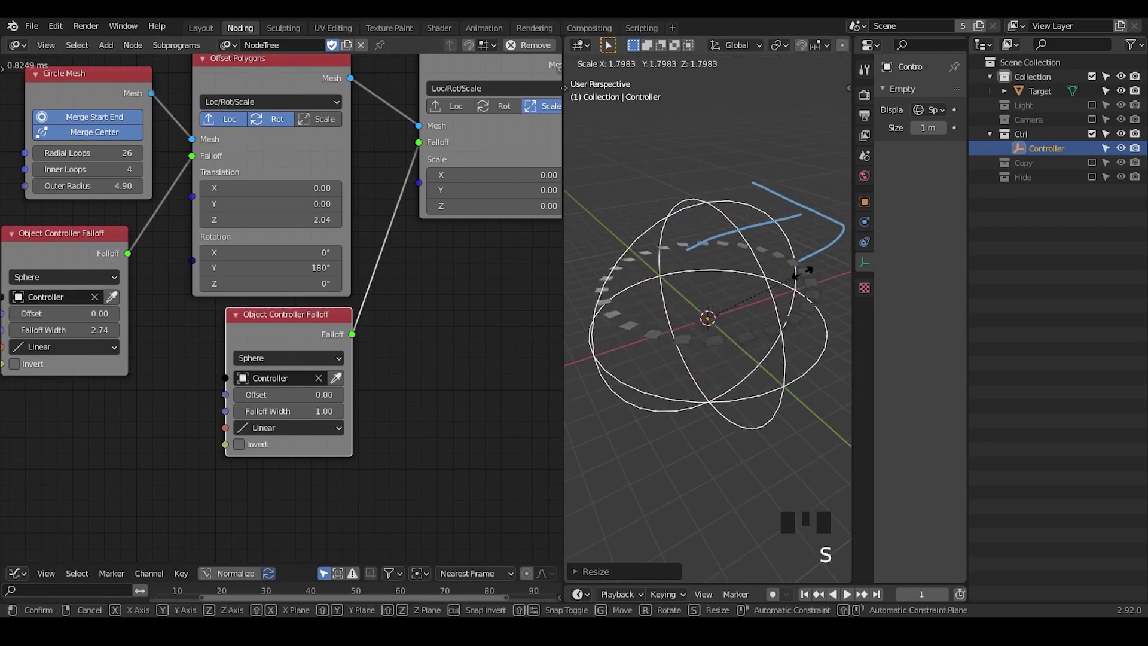
Shrink and readjust the Controller sphere, then frame the whole node chain in view.
drag(740, 340, 767, 320)
key(s)
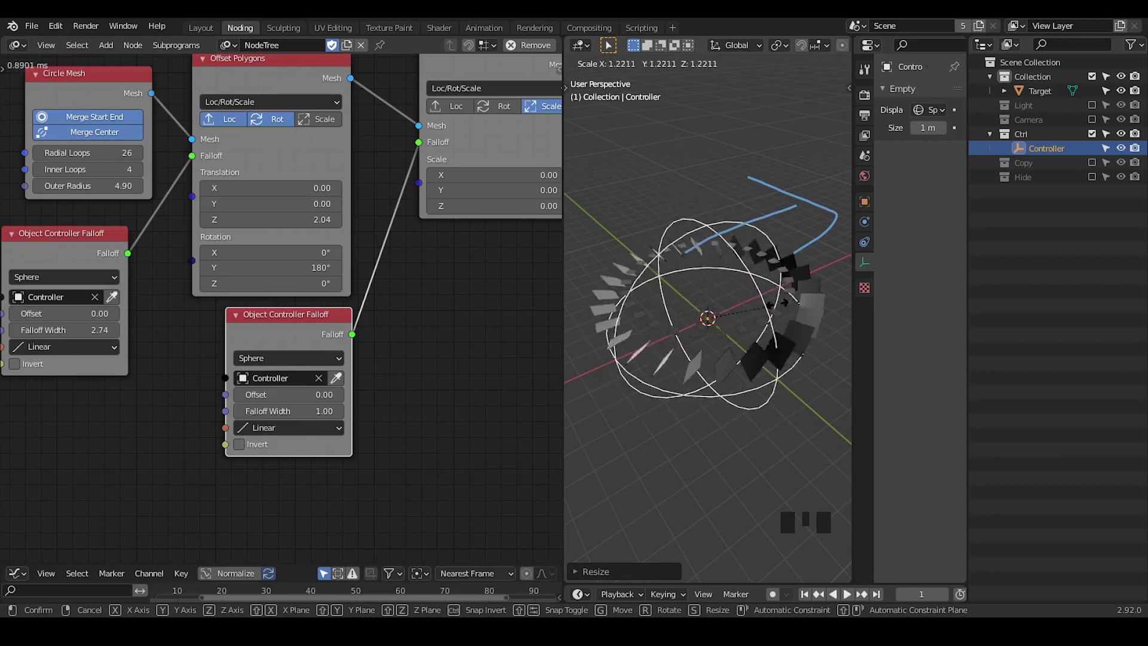
drag(747, 357, 430, 279)
scroll(down, 3)
drag(497, 287, 513, 570)
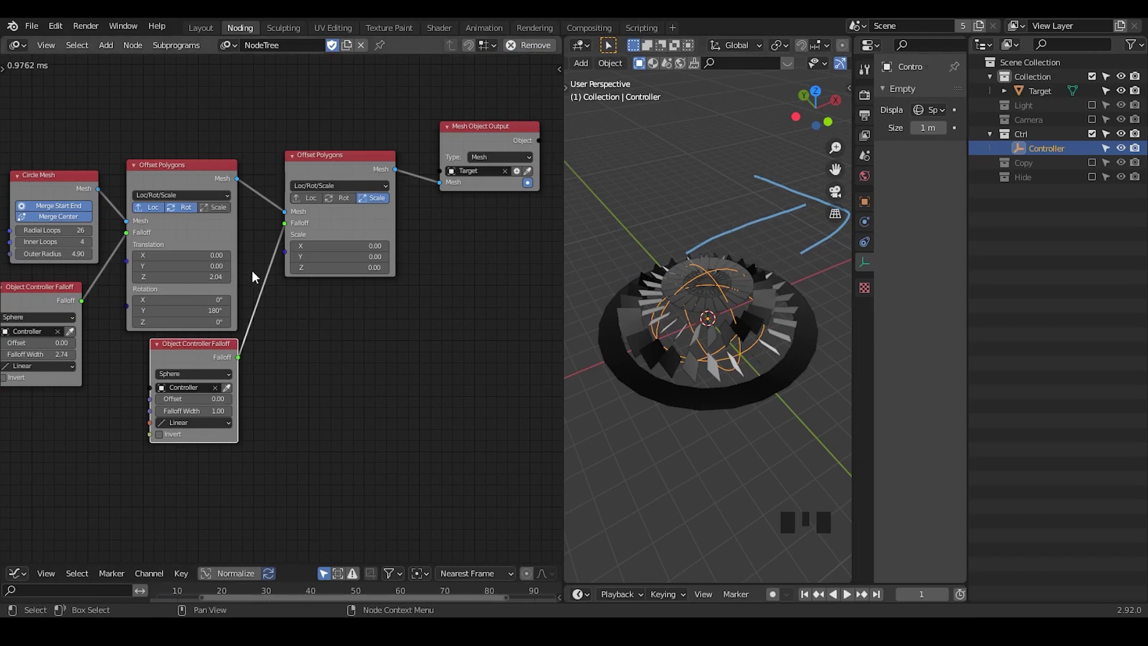
Reposition the first Offset Polygons node and rescale the Controller, leaving a tilted-tile ring with empty centre.
drag(262, 275, 272, 145)
click(273, 145)
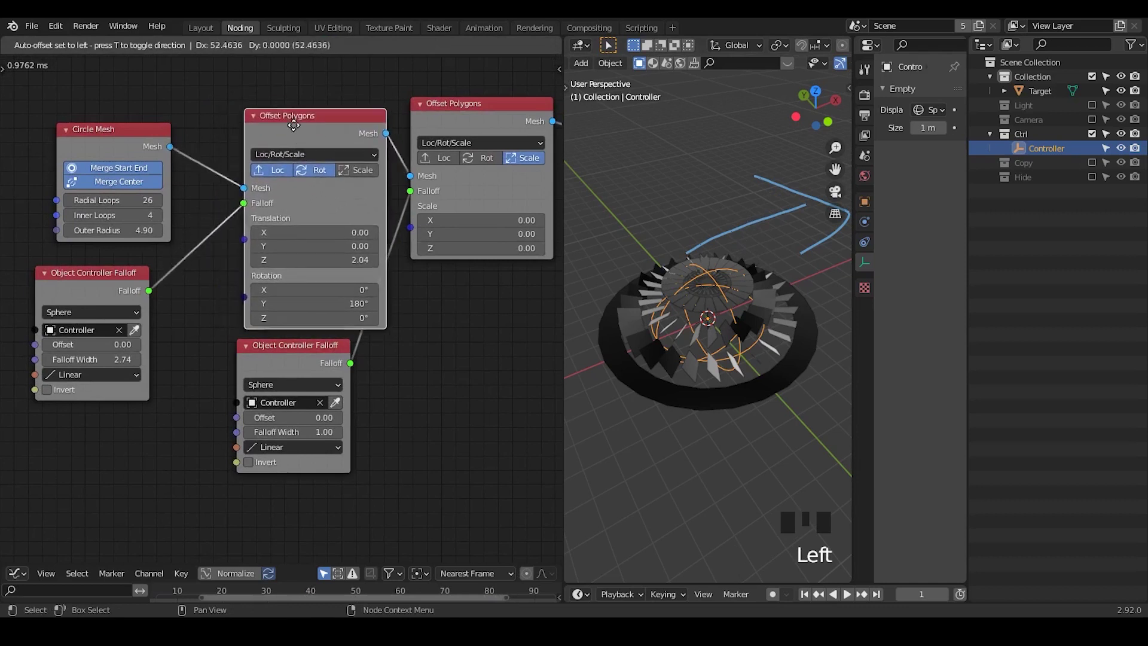
drag(155, 296, 192, 268)
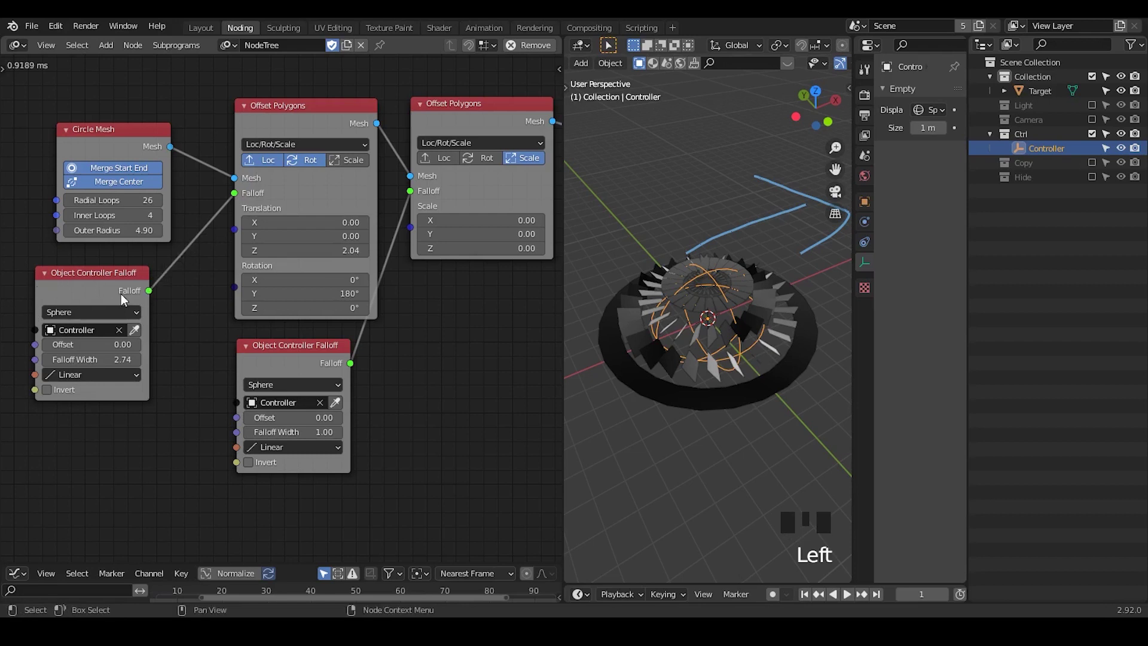
key(s)
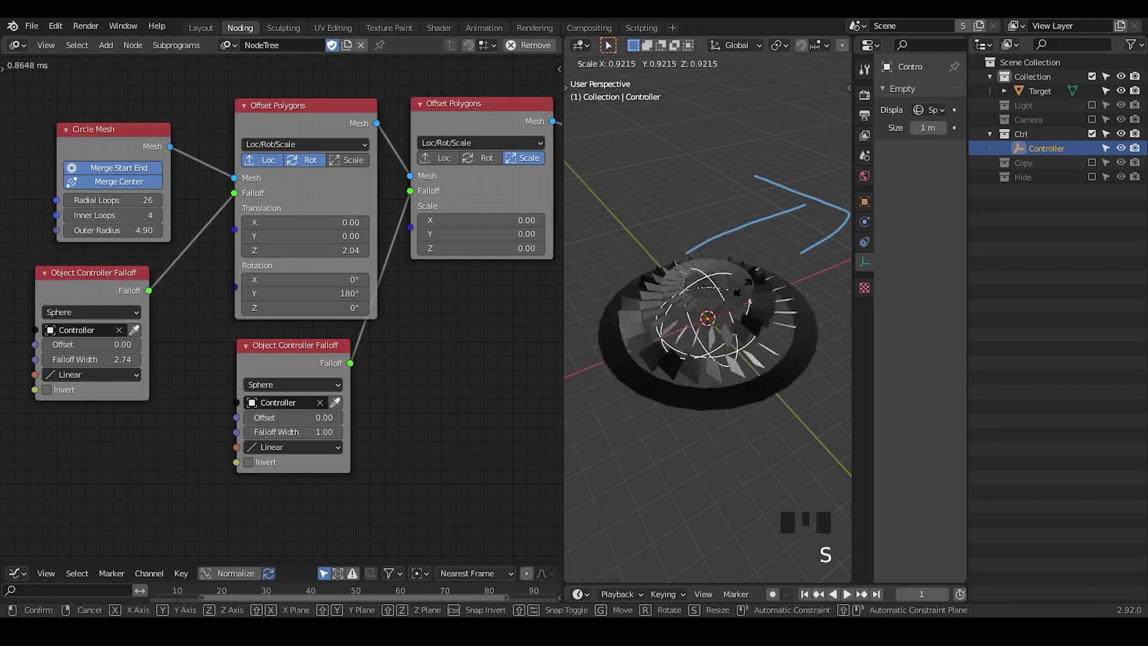
click(284, 120)
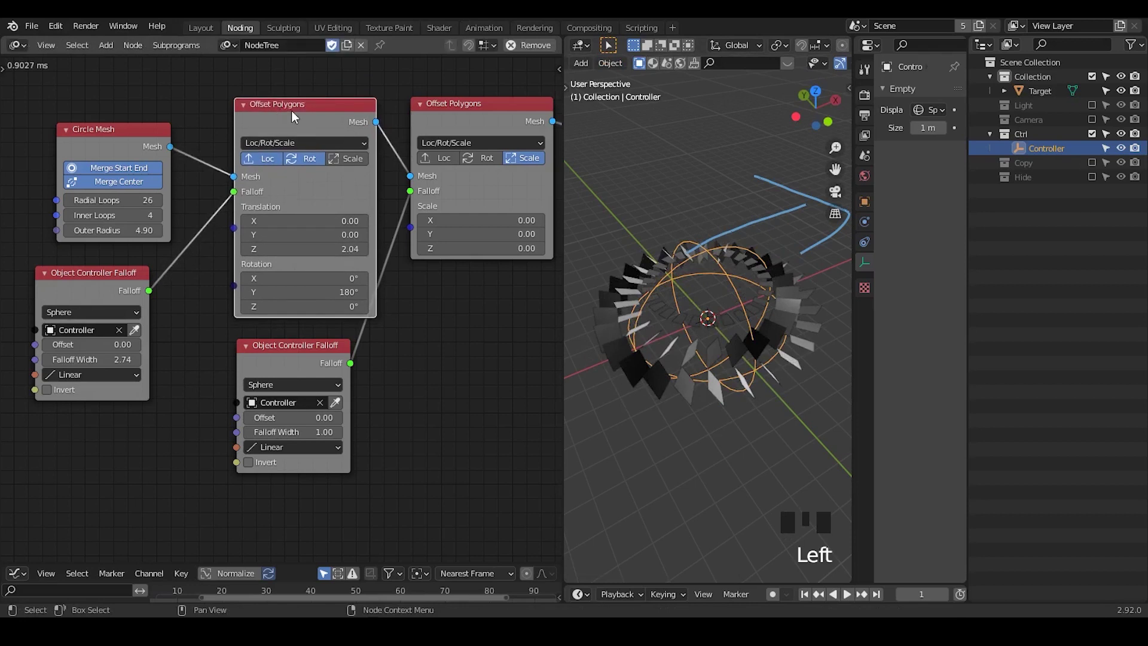
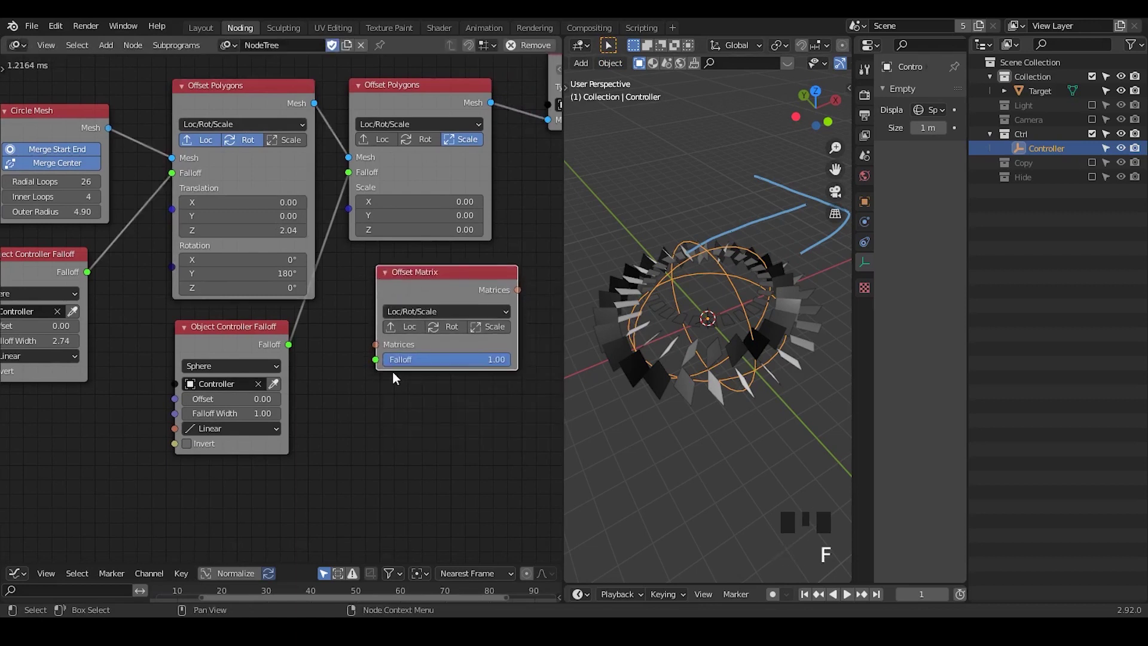
Delete the Offset Matrix node and add an Evaluate Falloff node via the node search.
click(437, 287)
key(x)
key(ctrl+a)
key(f)
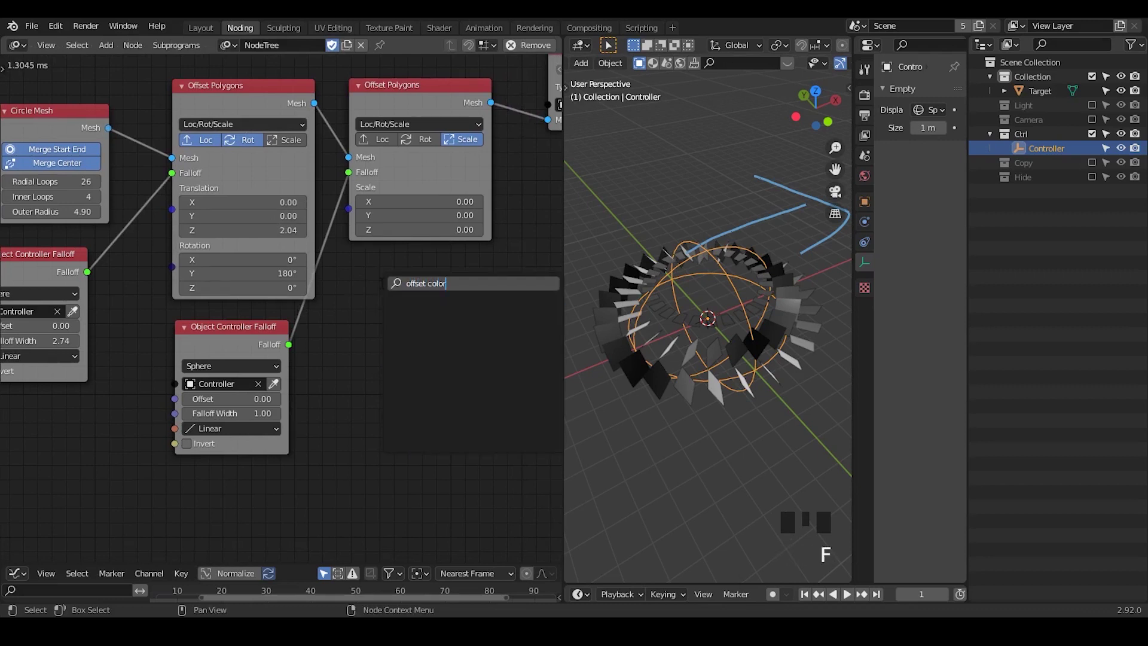
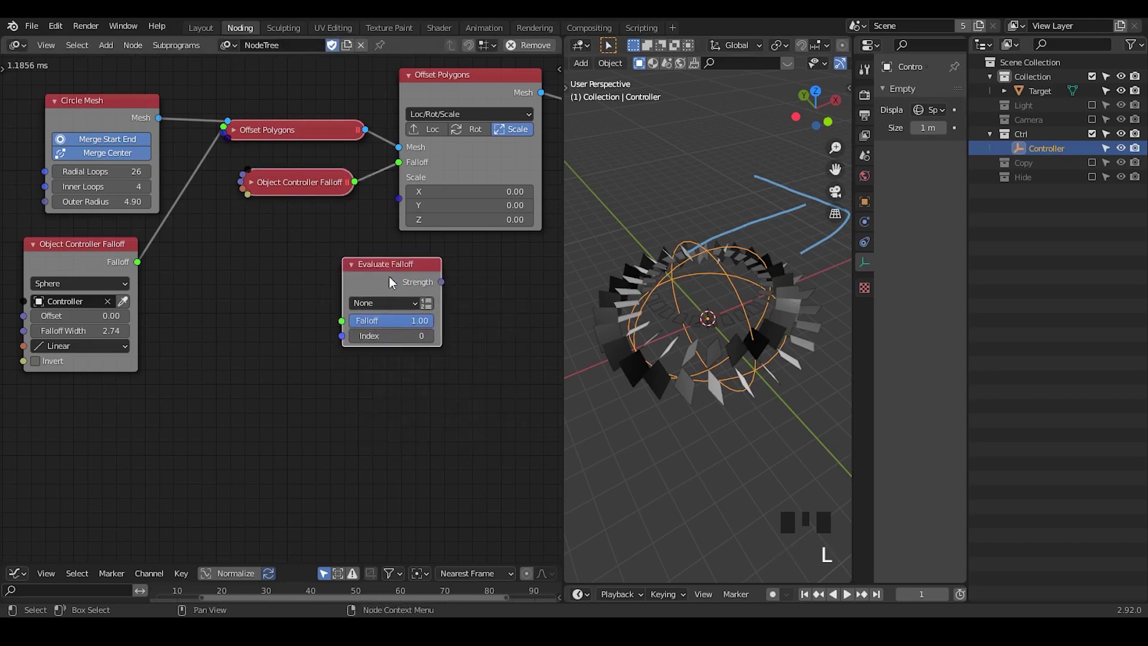
drag(377, 309, 390, 340)
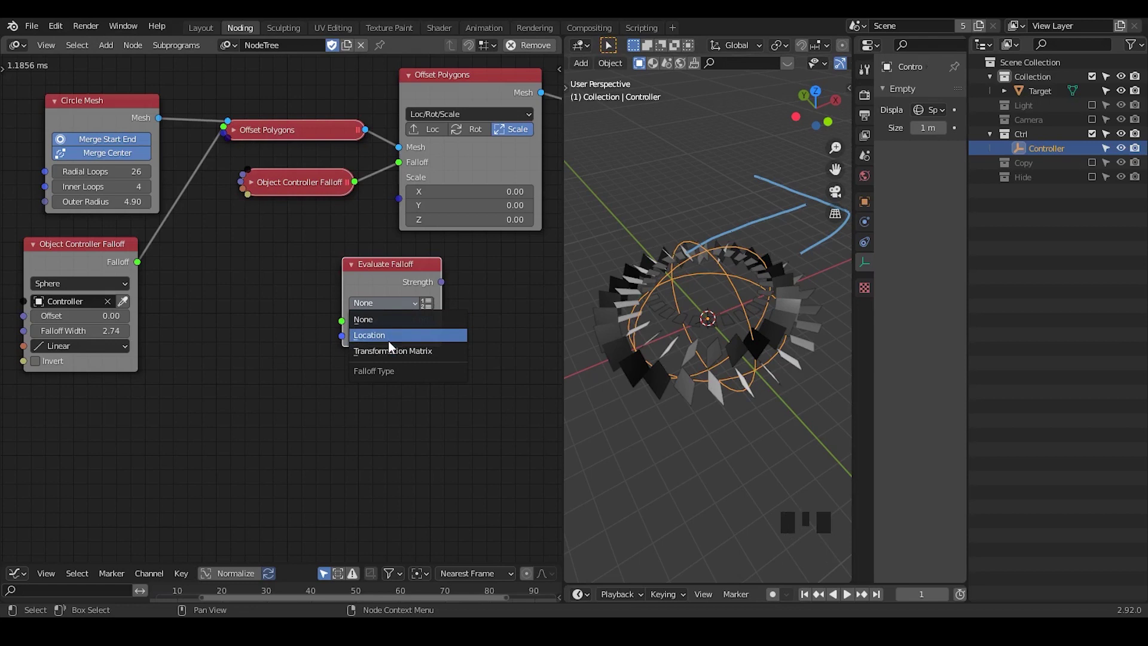
Set Evaluate Falloff to Location type, evaluating a list of locations for Strengths output.
drag(391, 281, 449, 321)
click(448, 321)
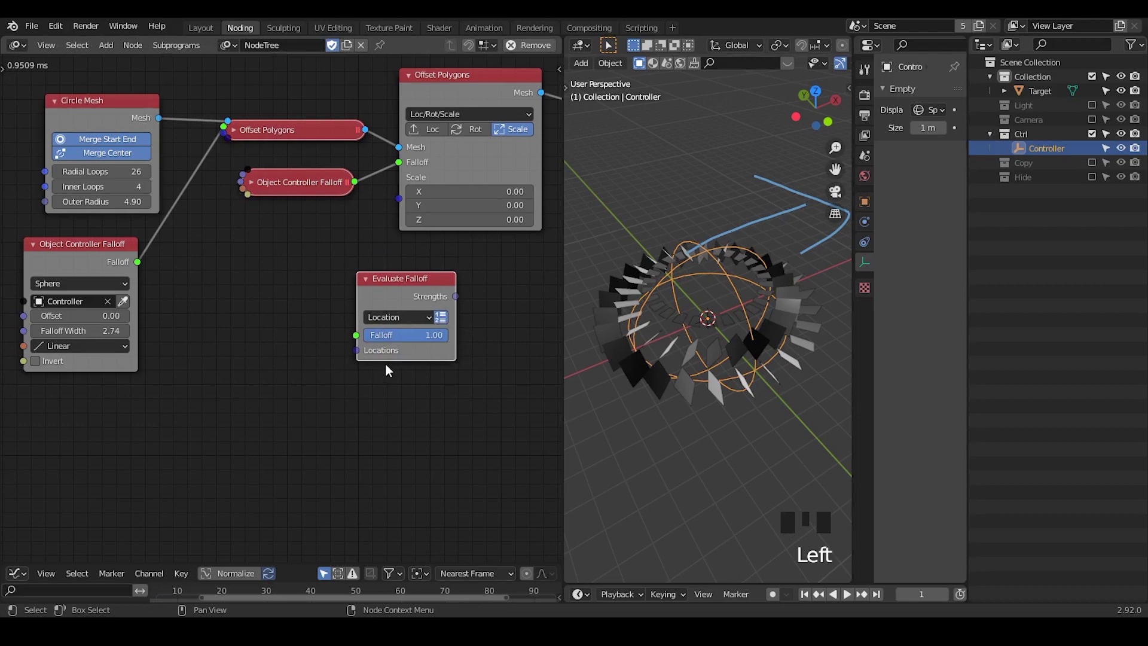
click(339, 385)
click(362, 375)
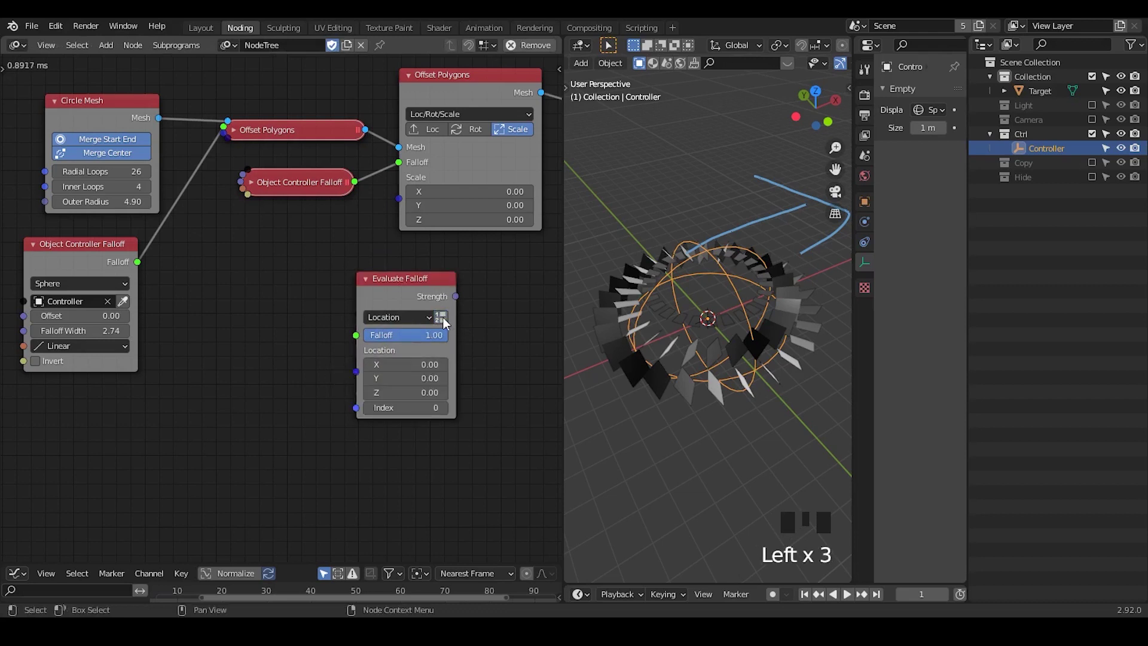
drag(385, 402, 378, 393)
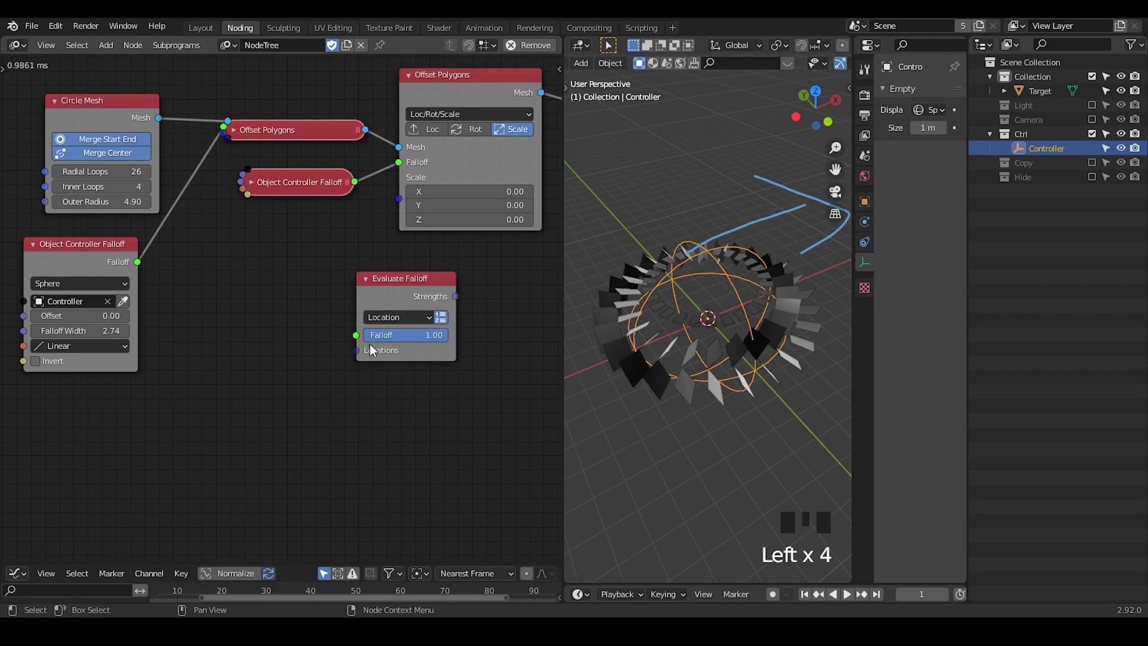
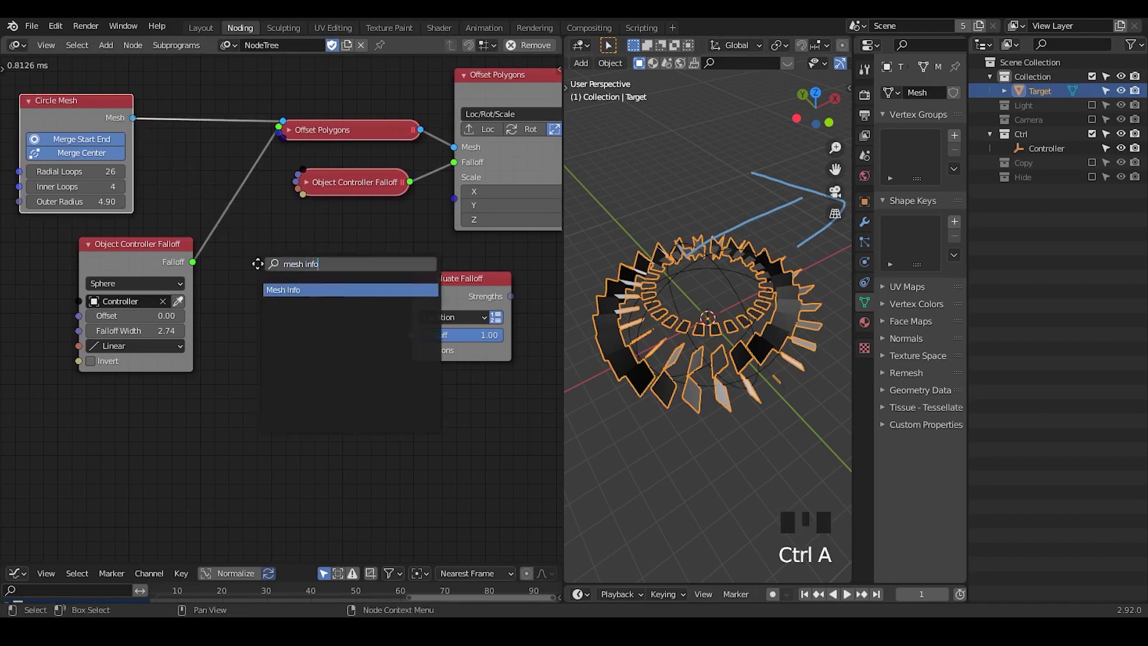
Add a Mesh Info node and feed its Polygon Centers into the falloff Locations.
click(137, 132)
click(158, 262)
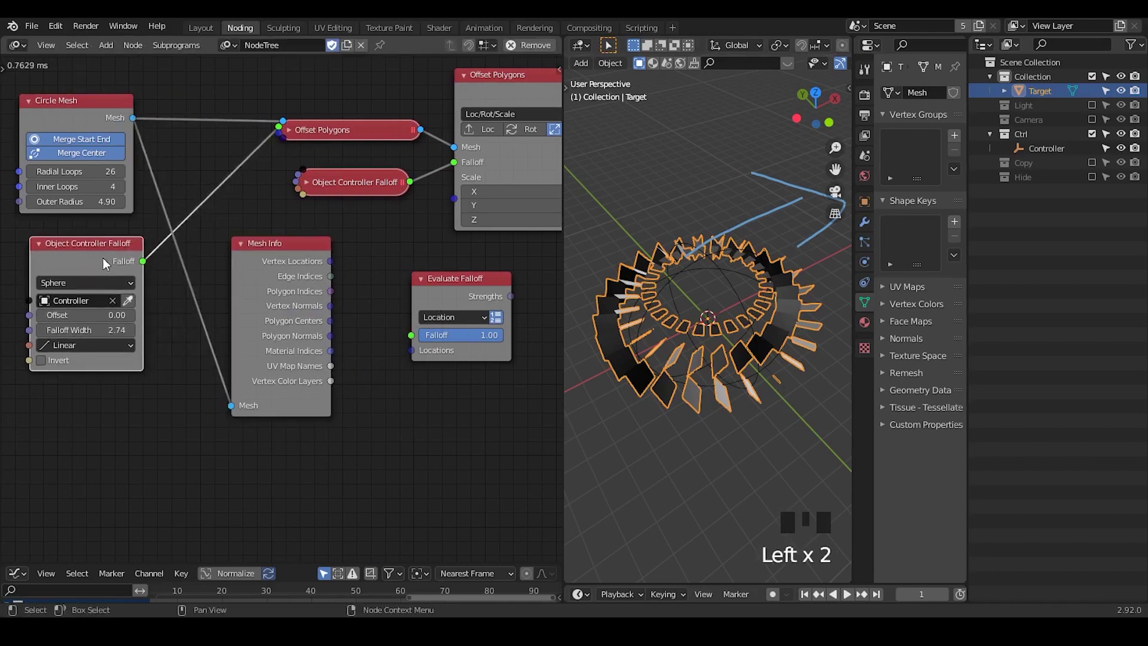
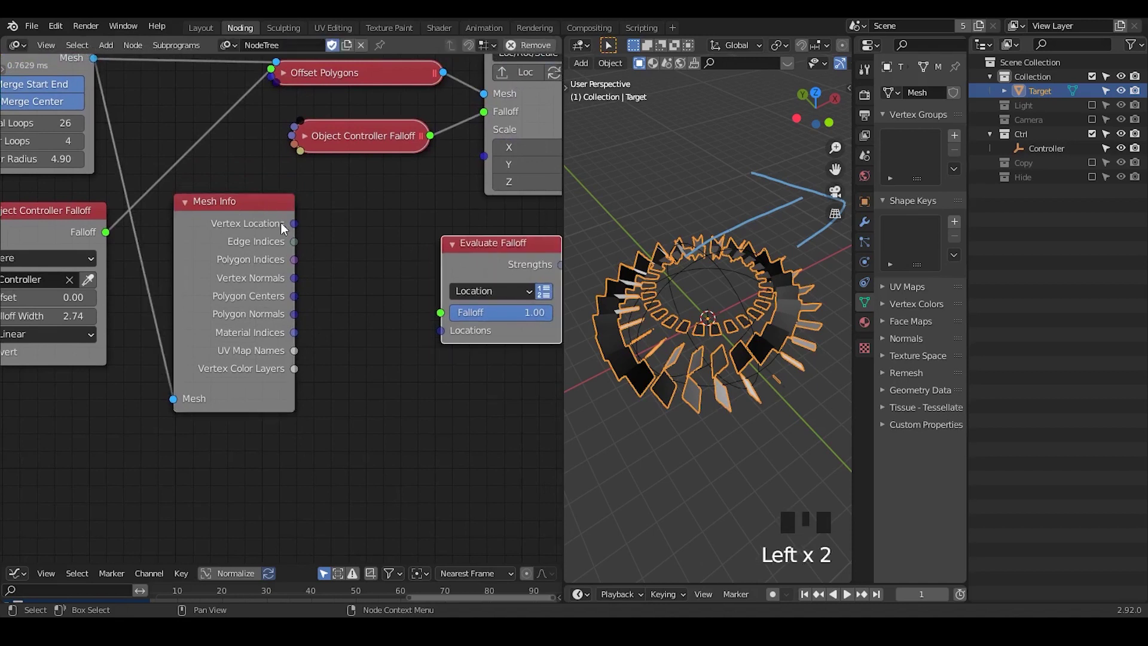
drag(295, 228, 326, 235)
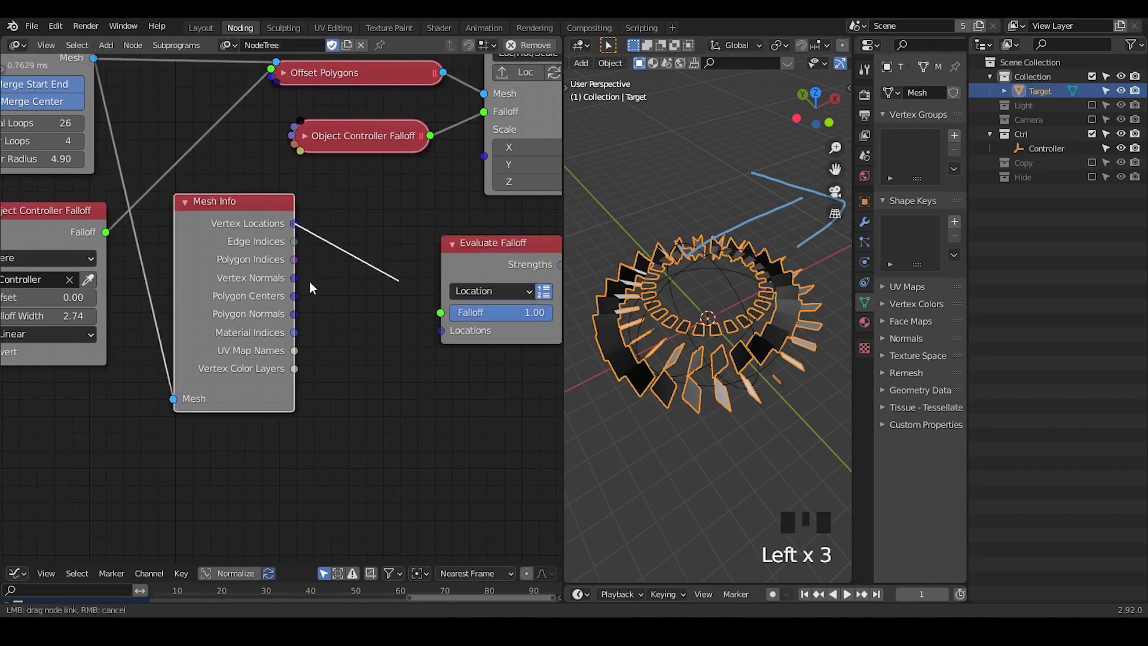
drag(302, 300, 328, 304)
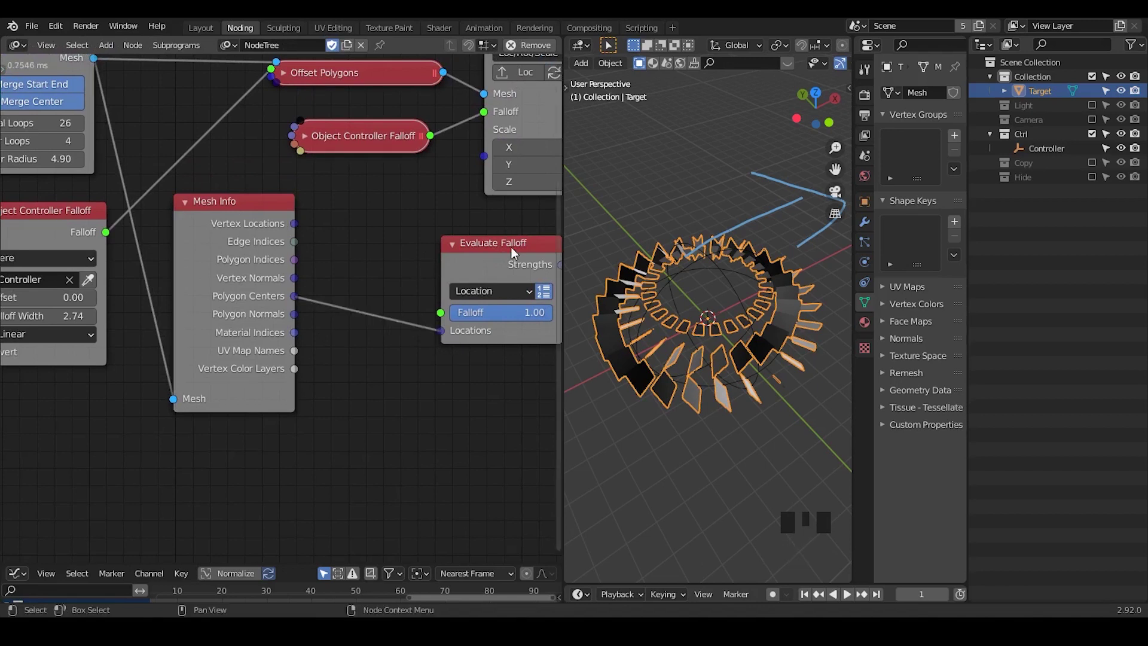
click(513, 256)
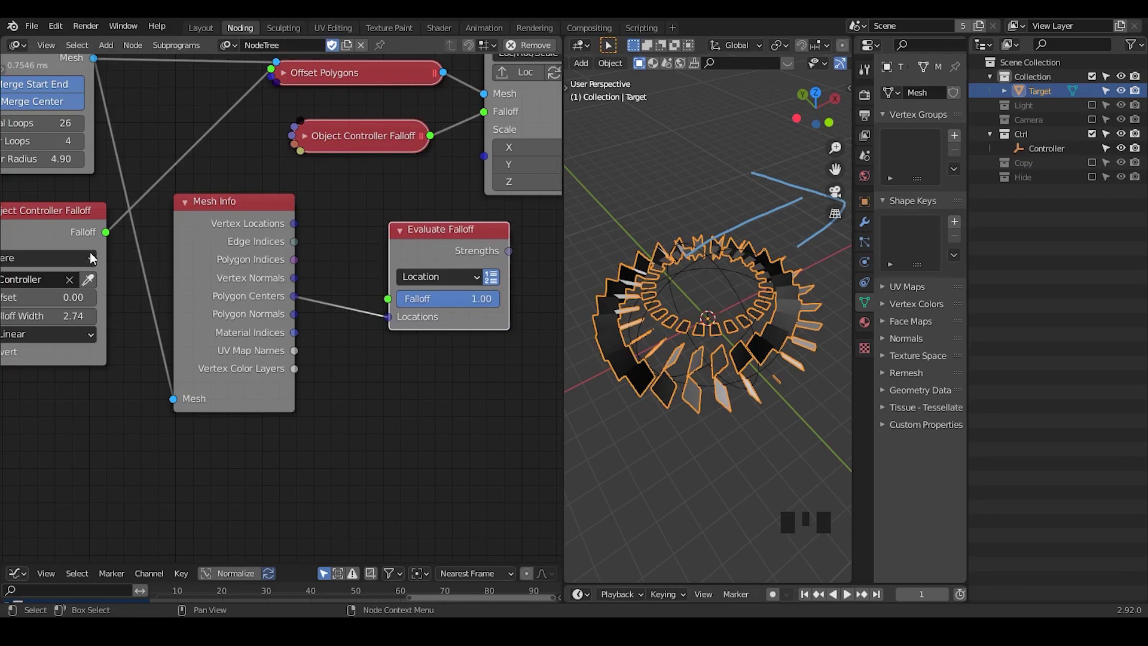
click(110, 239)
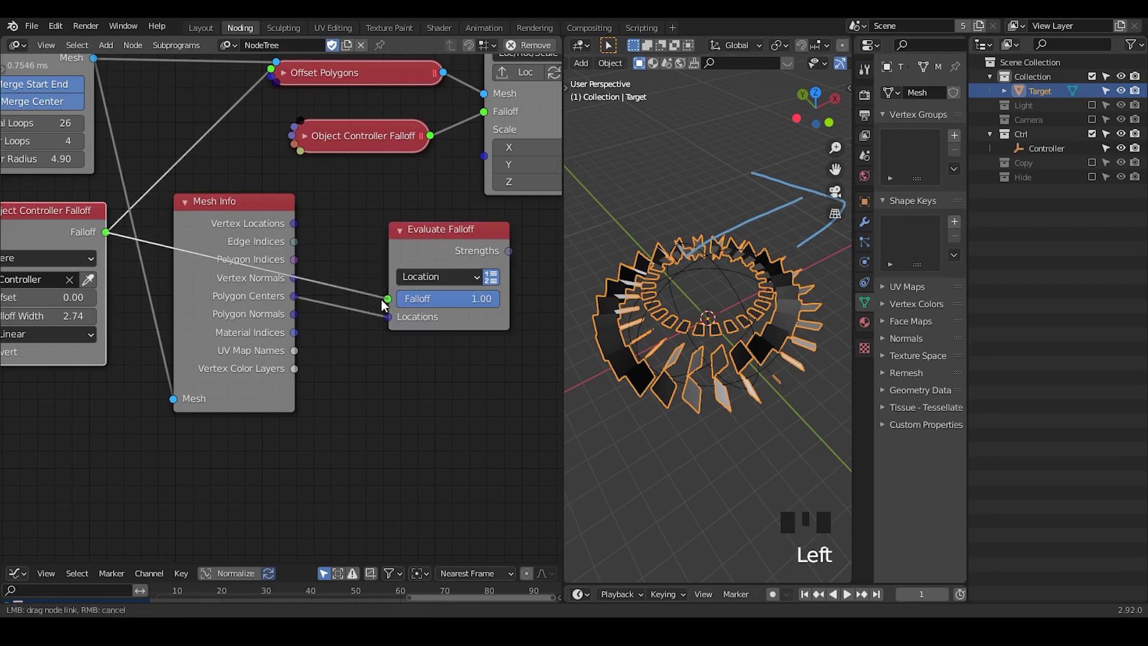
Link the controller falloff into Evaluate Falloff and start a link from its Strengths.
drag(100, 307, 348, 287)
click(348, 287)
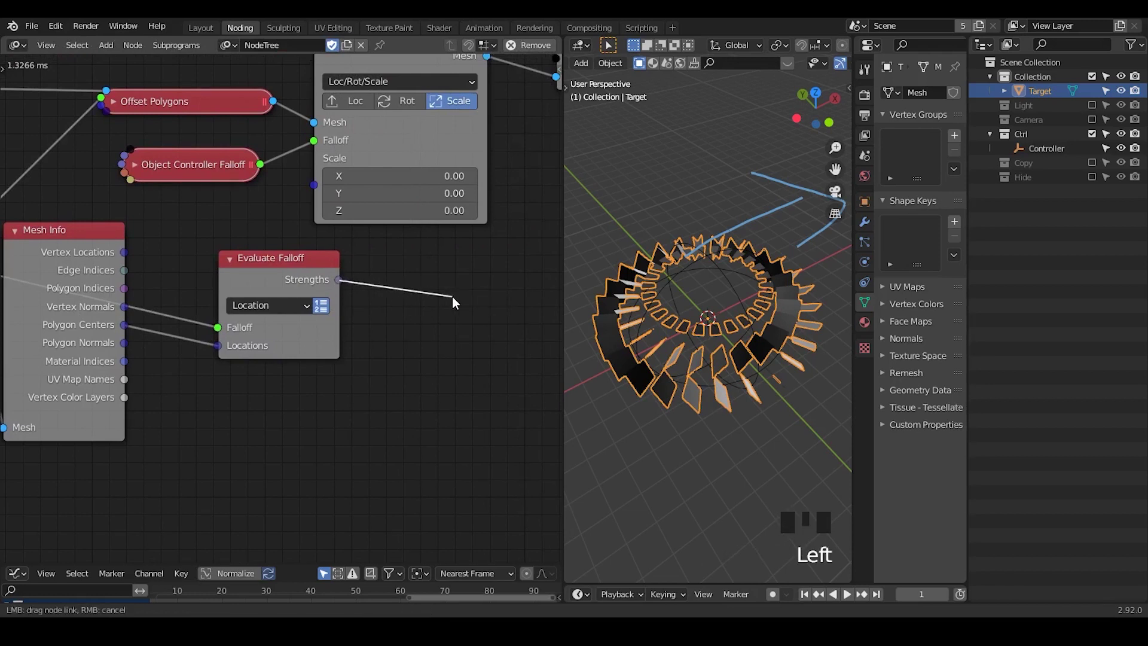
drag(347, 283, 406, 295)
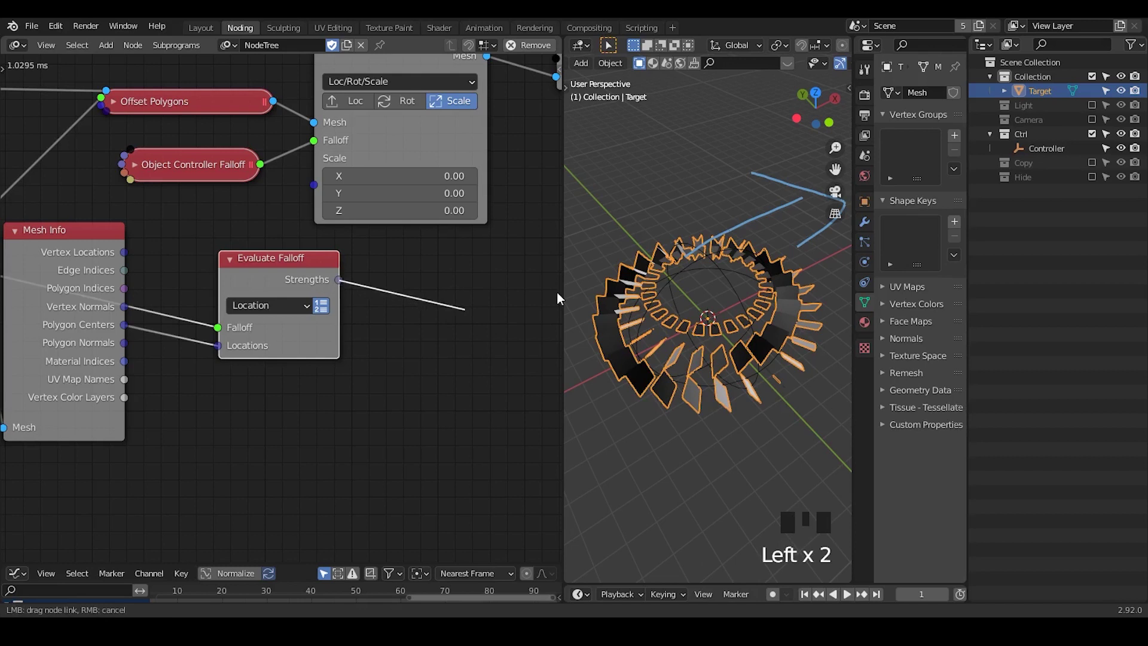
click(729, 280)
Scale the Controller empty, sketch and clear a planning note, and search for Mix Colors.
drag(745, 322, 791, 276)
key(s)
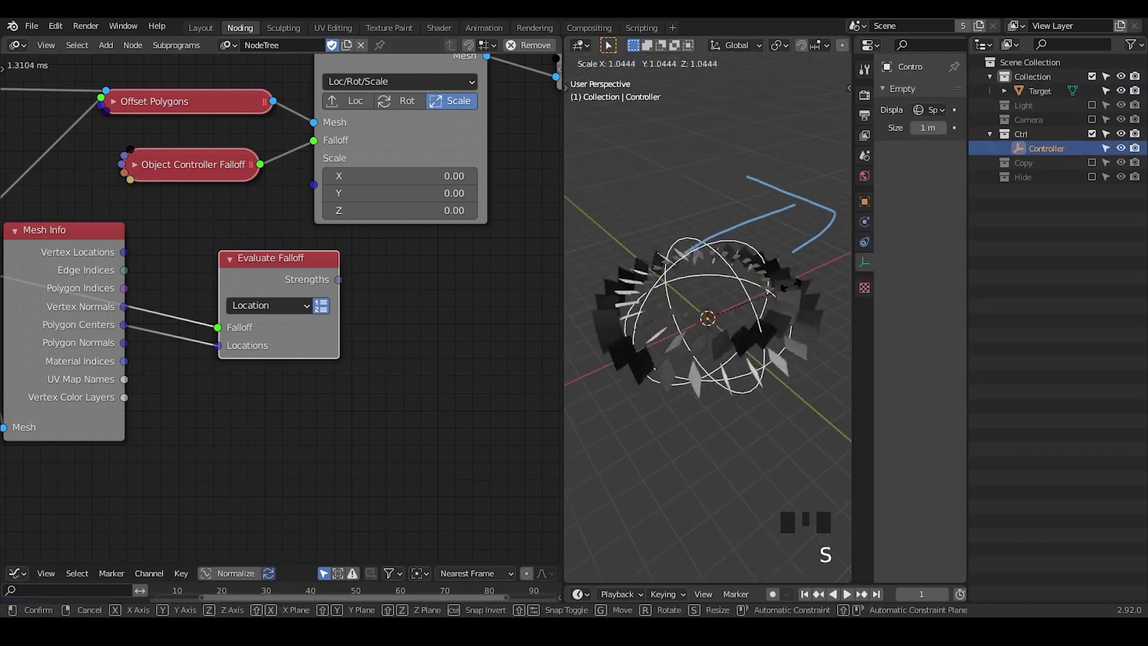
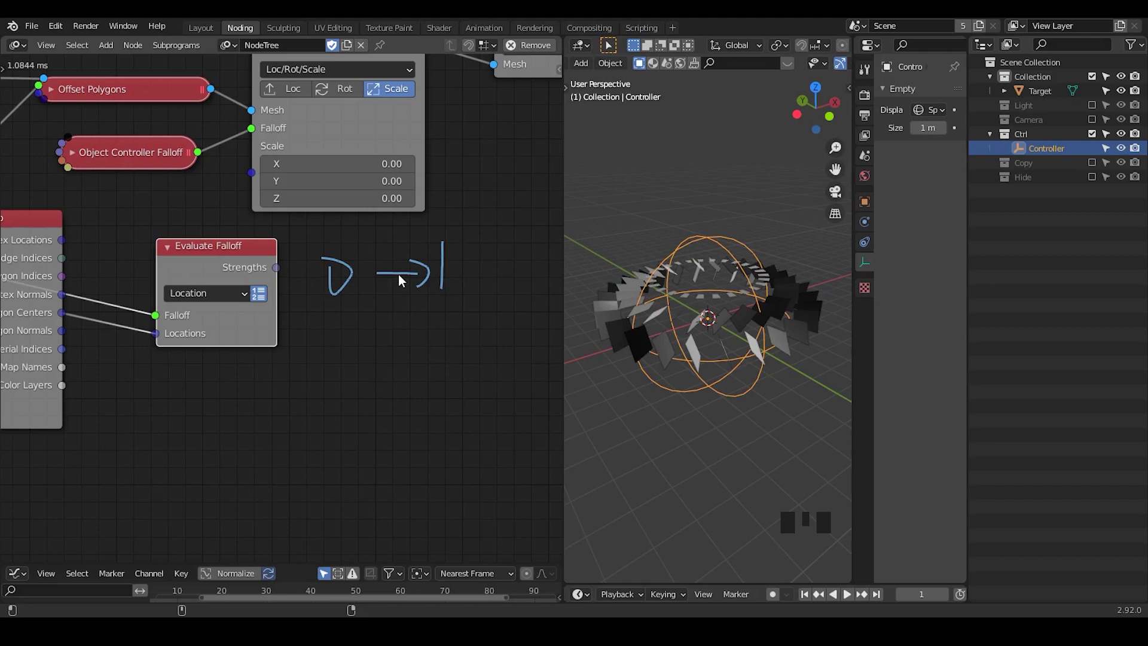
drag(234, 267, 463, 258)
key(d)
right_click(454, 252)
key(d)
key(ctrl+a)
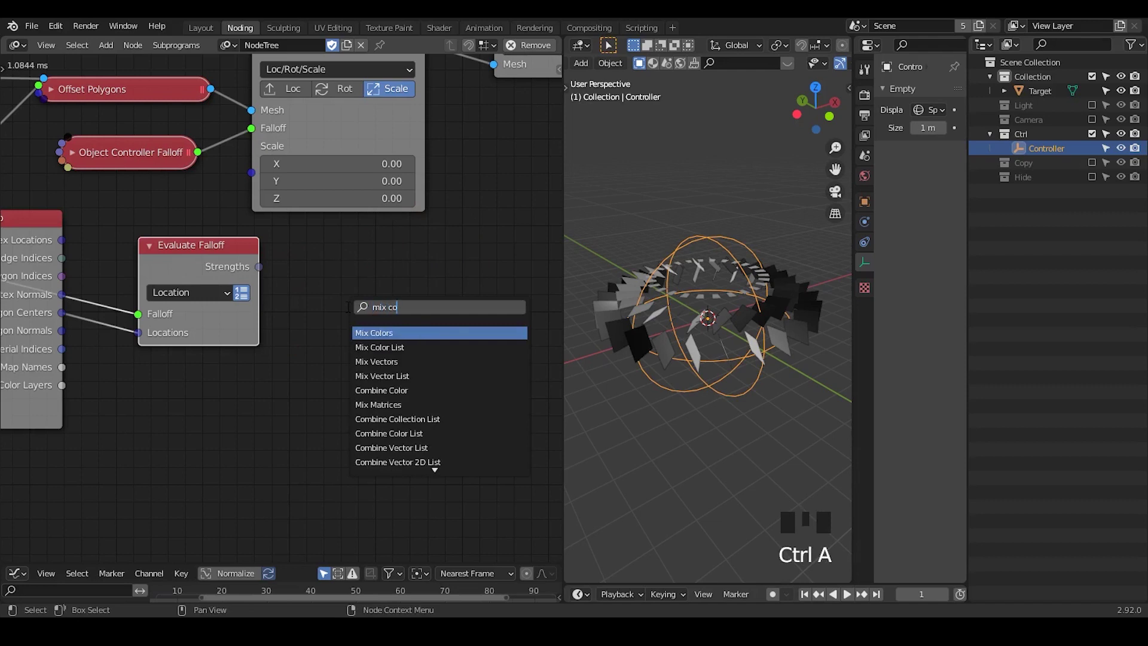
Add a Mix Colors node fed by the falloff strengths and set colour A to white.
drag(262, 273, 300, 299)
click(416, 273)
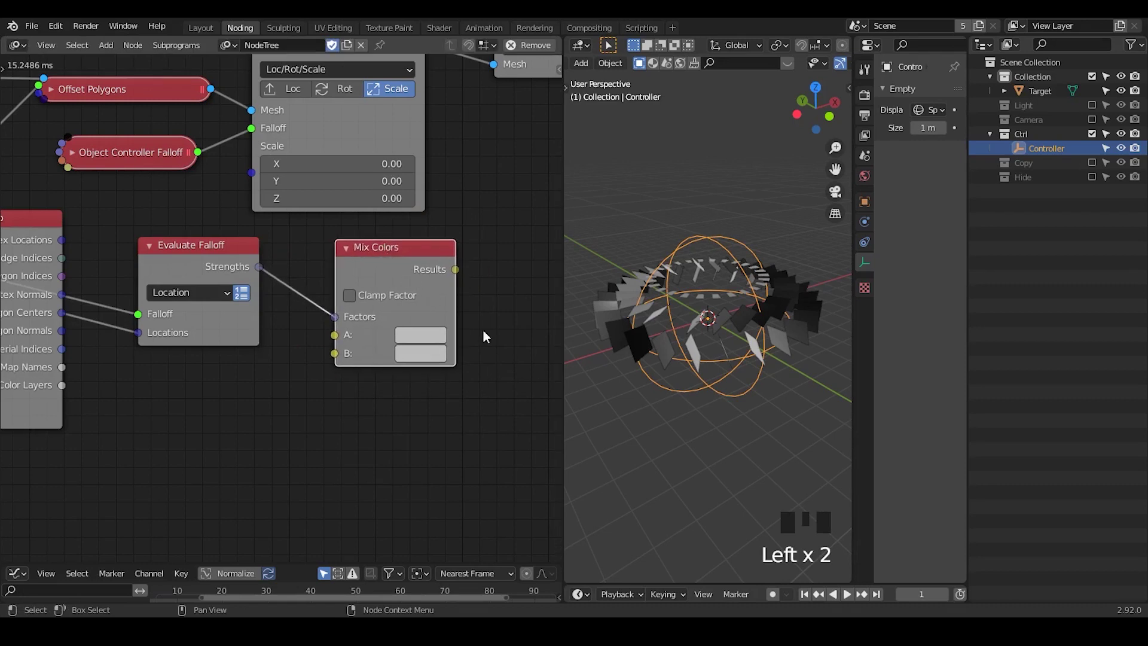
click(427, 343)
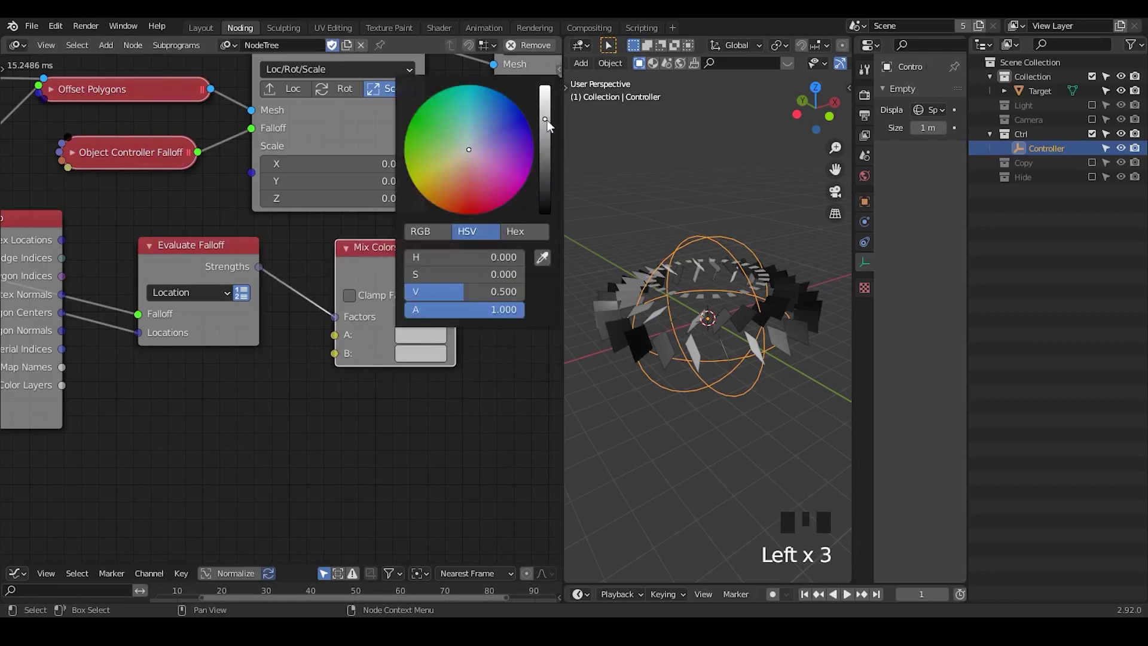
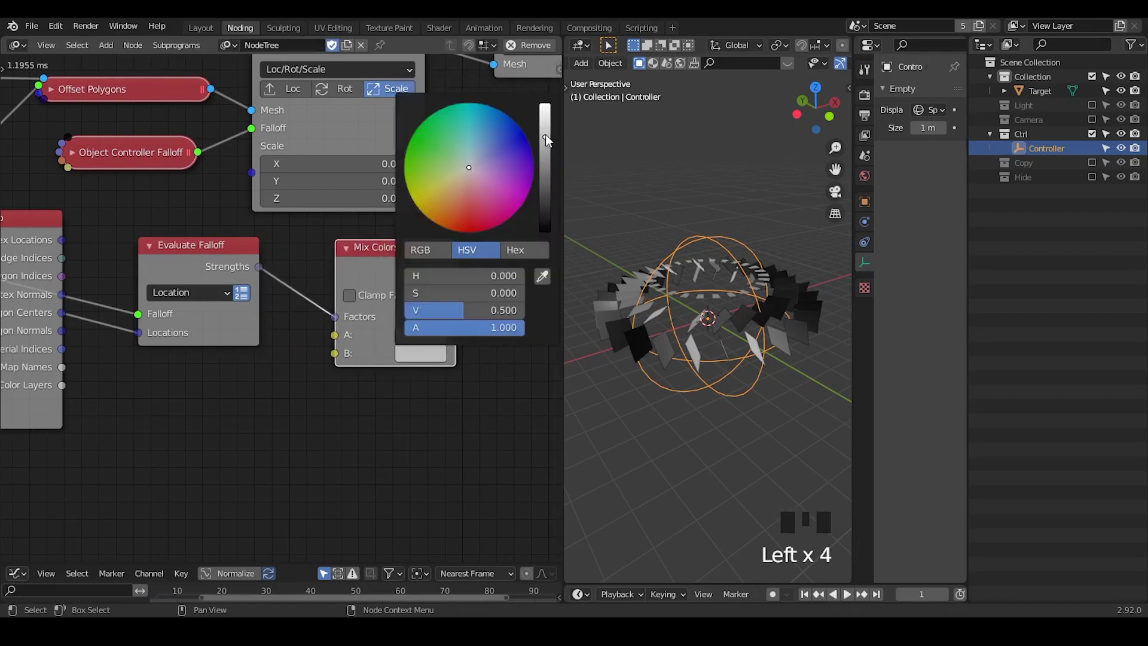
drag(429, 254, 292, 121)
Set colour B to black and bring the output end of the tree into view.
click(292, 121)
drag(341, 311, 246, 354)
click(245, 354)
drag(270, 368, 540, 238)
scroll(up, 3)
Insert a Vertex Color Layer node before Mesh Object Output, in Polygon mode, fed by Mix Colors results.
key(ctrl+a)
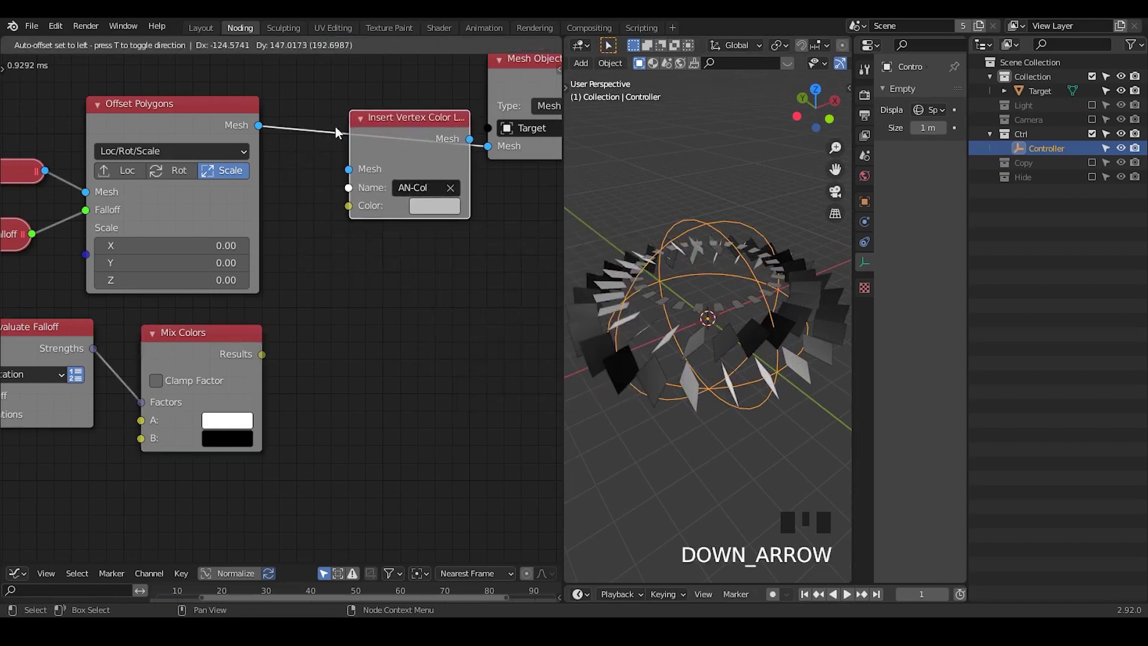
drag(355, 142, 276, 333)
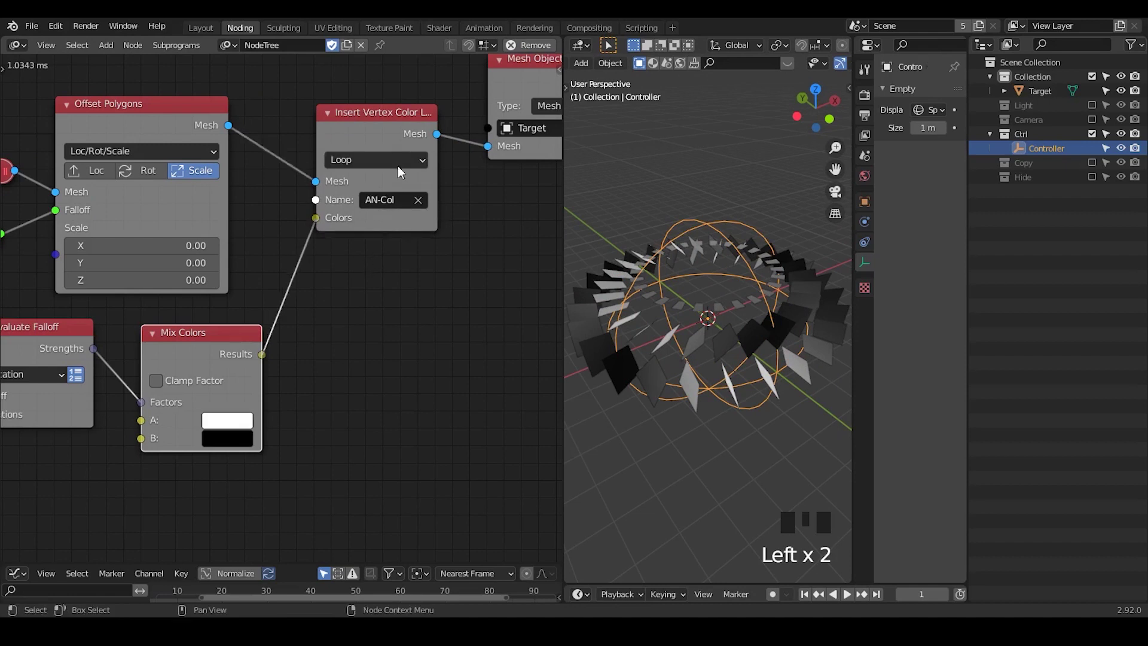
drag(393, 162, 383, 133)
drag(324, 224, 318, 240)
drag(266, 357, 278, 332)
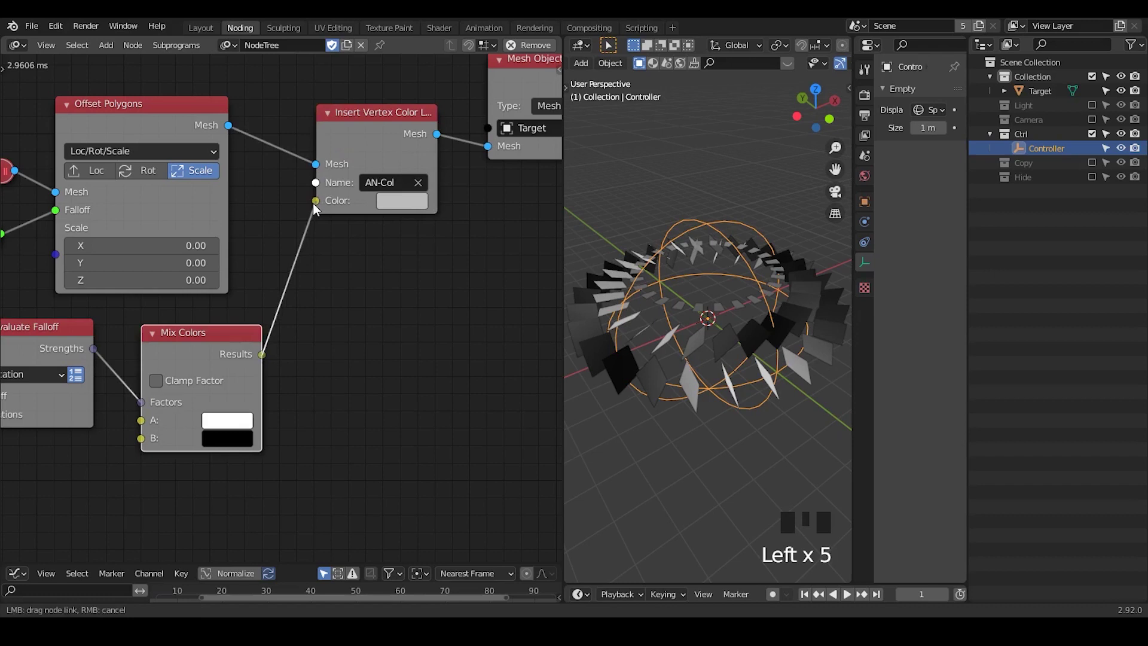
drag(399, 164, 284, 292)
Orbit the model to inspect the coloured polygons.
drag(136, 378, 376, 169)
drag(377, 169, 700, 275)
drag(708, 313, 657, 377)
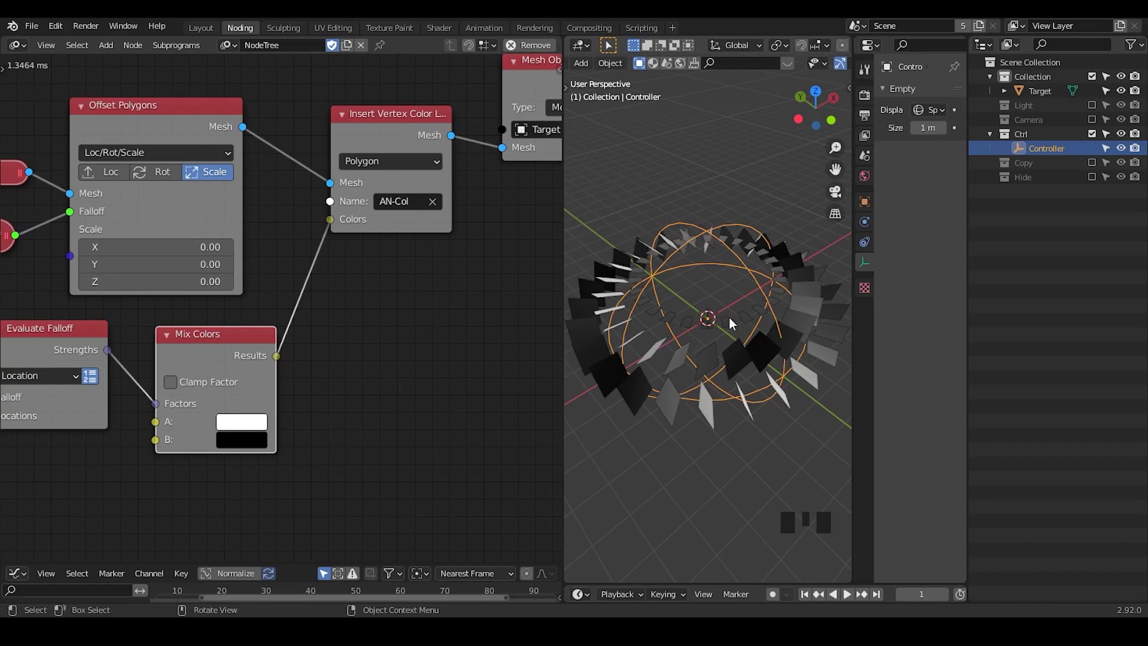
Switch the viewport to Rendered shading and split off a Shader Editor for a new material.
scroll(up, 3)
drag(739, 67, 830, 69)
click(830, 69)
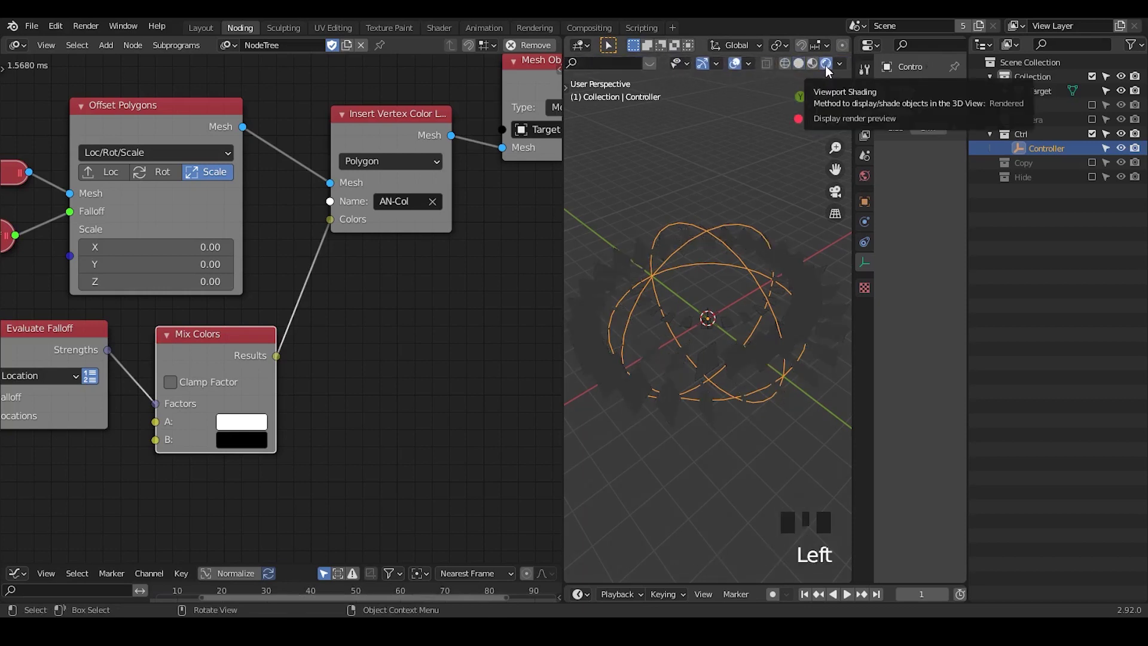
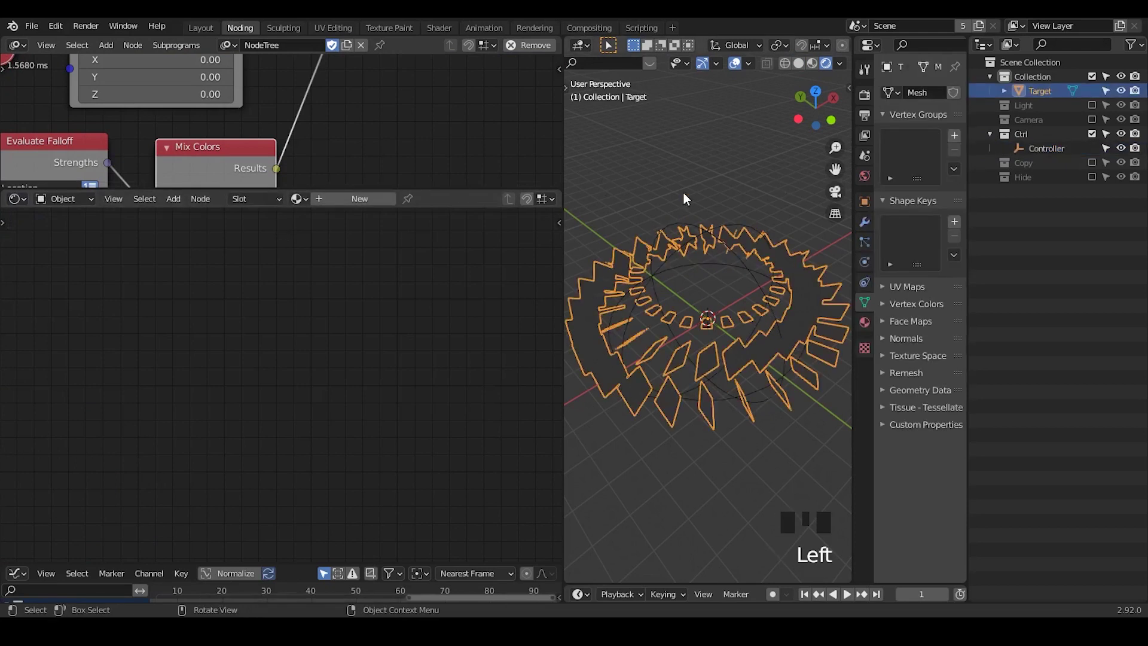
drag(332, 203, 109, 203)
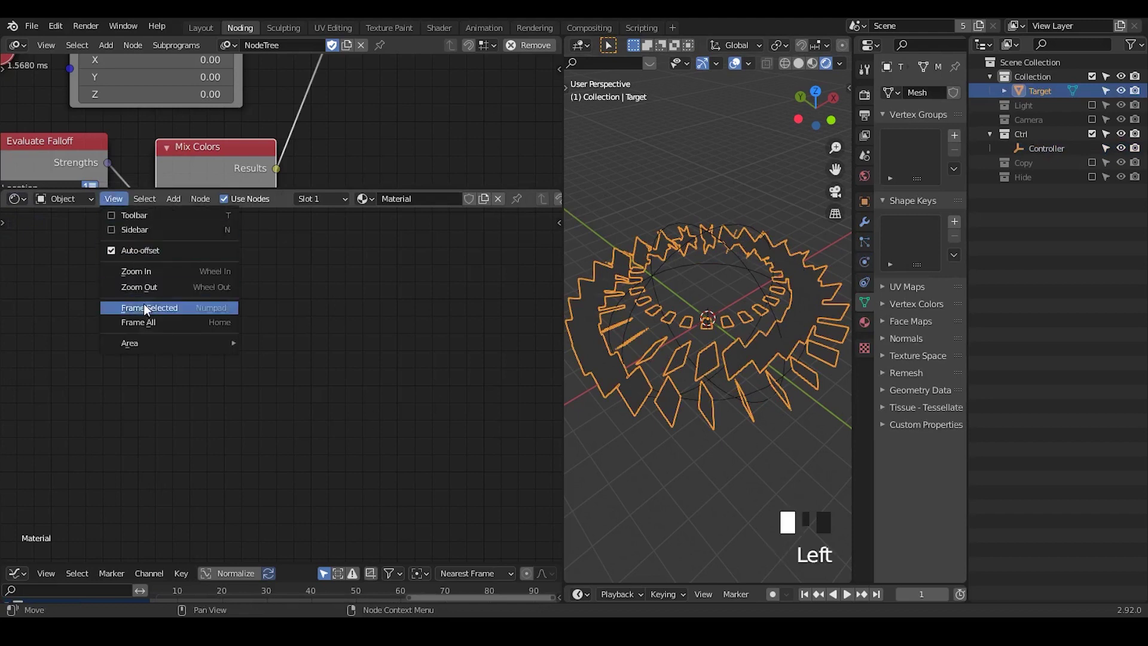
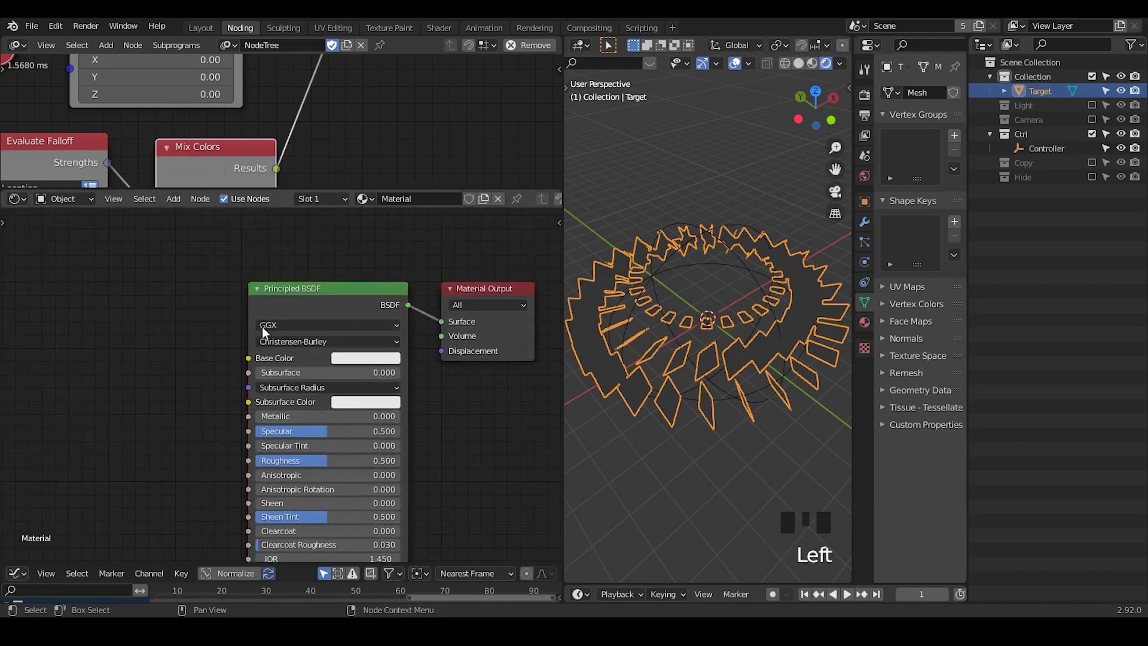
drag(238, 348, 480, 294)
Adjust the Principled BSDF base colour and return it to white.
click(480, 294)
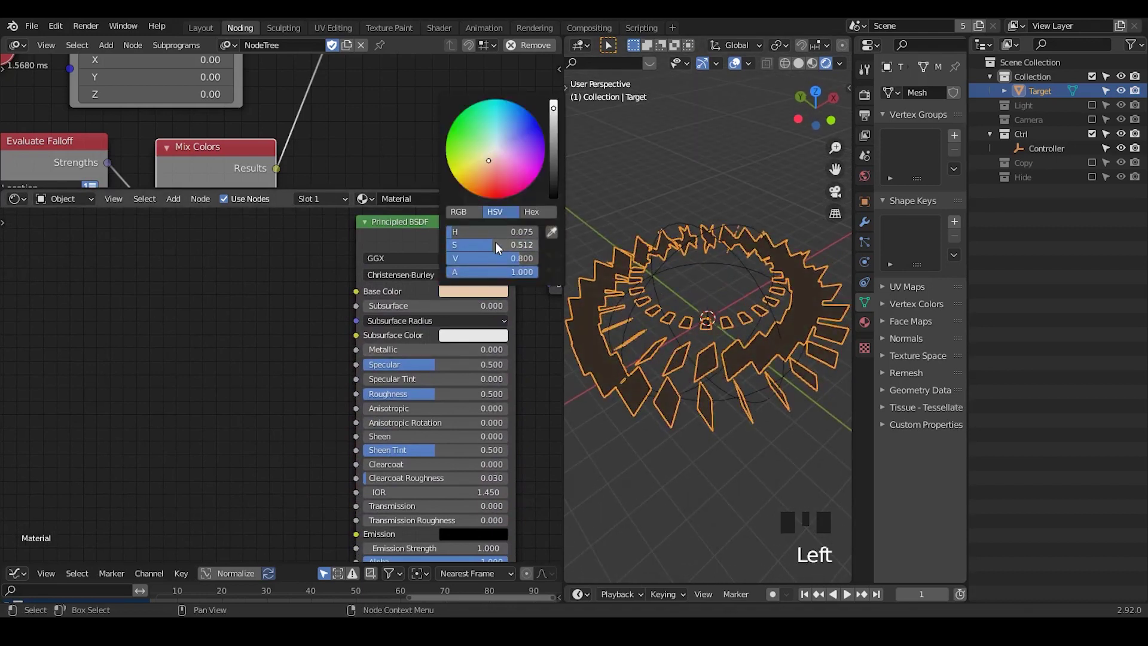
click(801, 184)
click(823, 302)
click(783, 203)
click(806, 273)
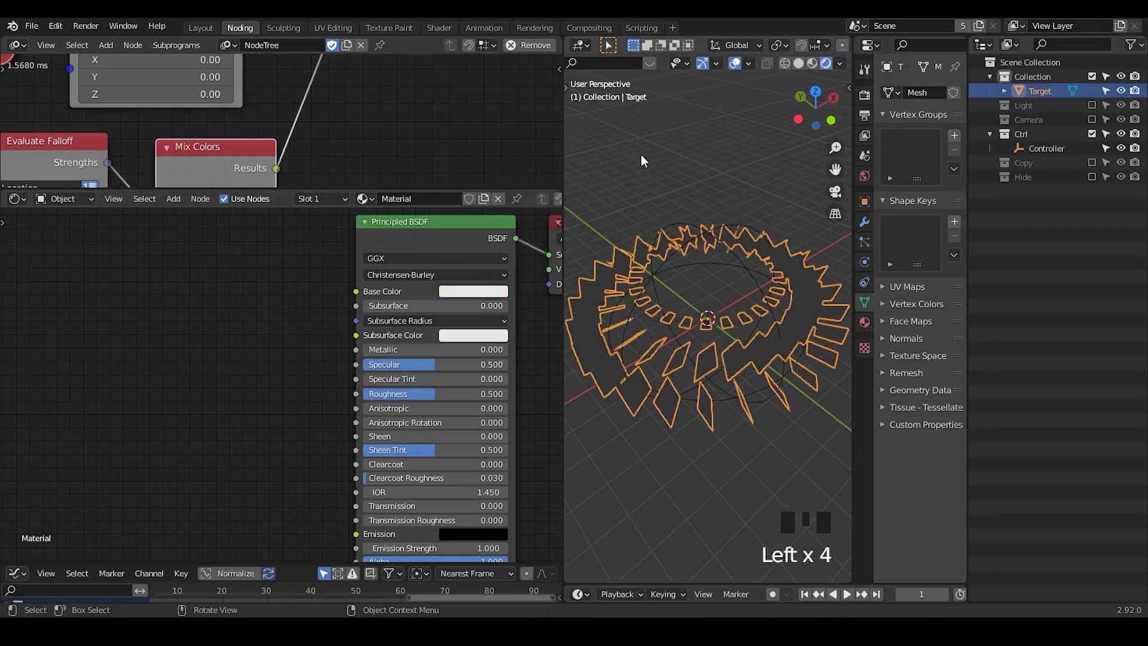
Set the World Background strength to 0 and return to the object's material nodes with overlays shown.
drag(69, 206, 261, 270)
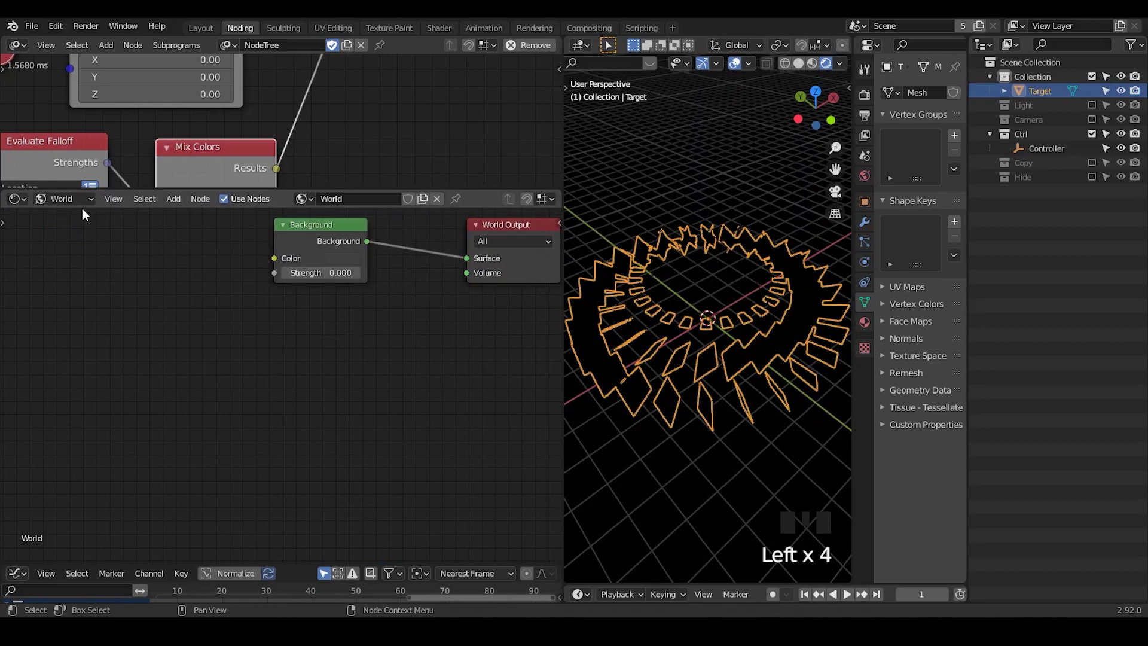
drag(84, 205, 827, 57)
scroll(down, 3)
click(738, 63)
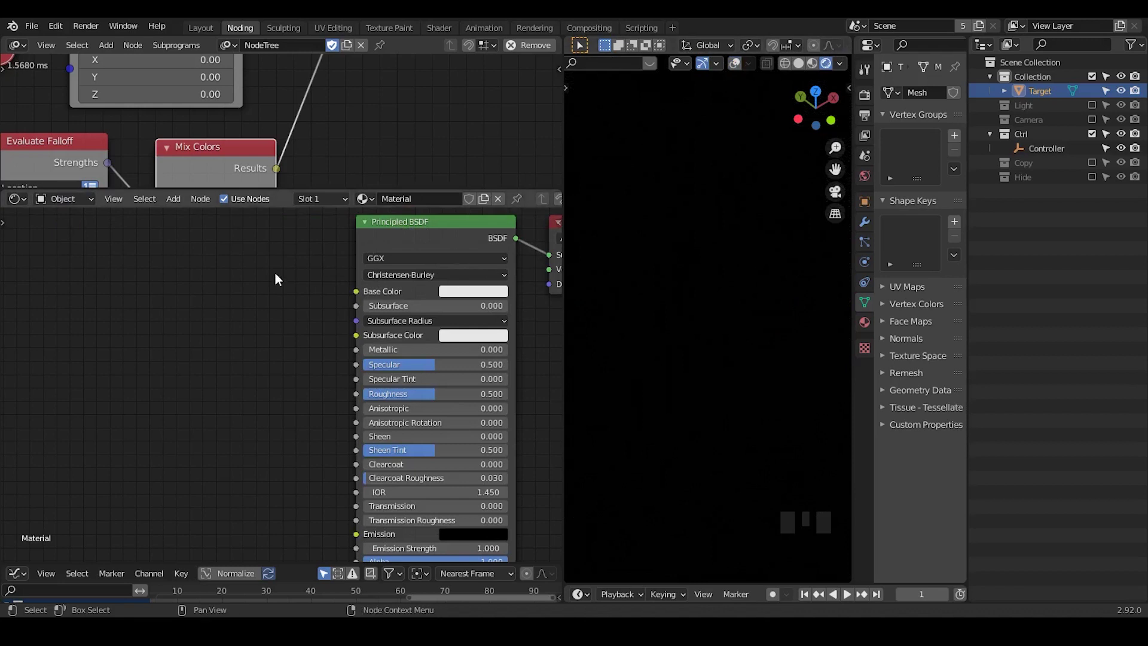
click(740, 70)
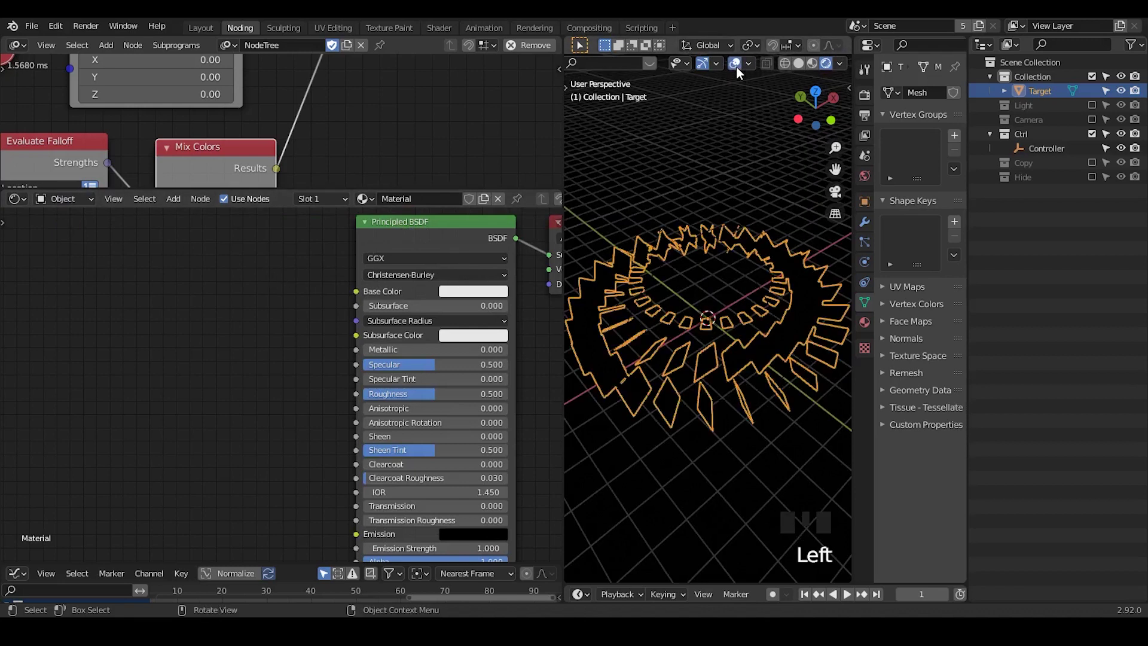
Add a Vertex Color node driving the material's emission at strength 5 with bloom on.
click(227, 323)
key(ctrl+a)
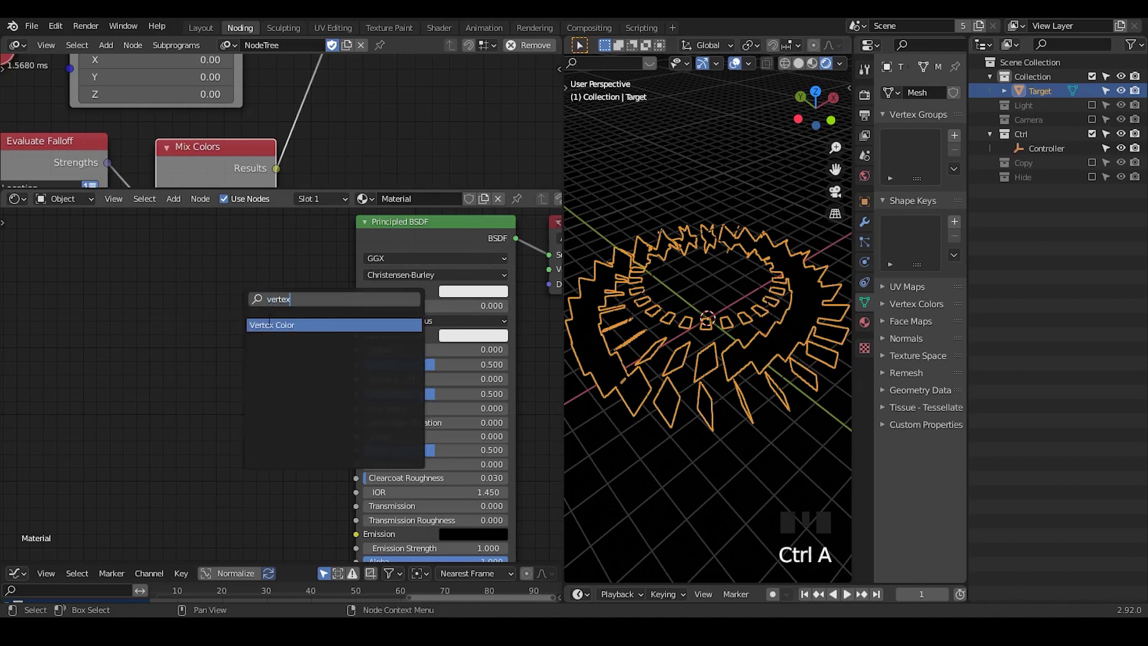
drag(300, 336, 236, 232)
drag(236, 232, 255, 328)
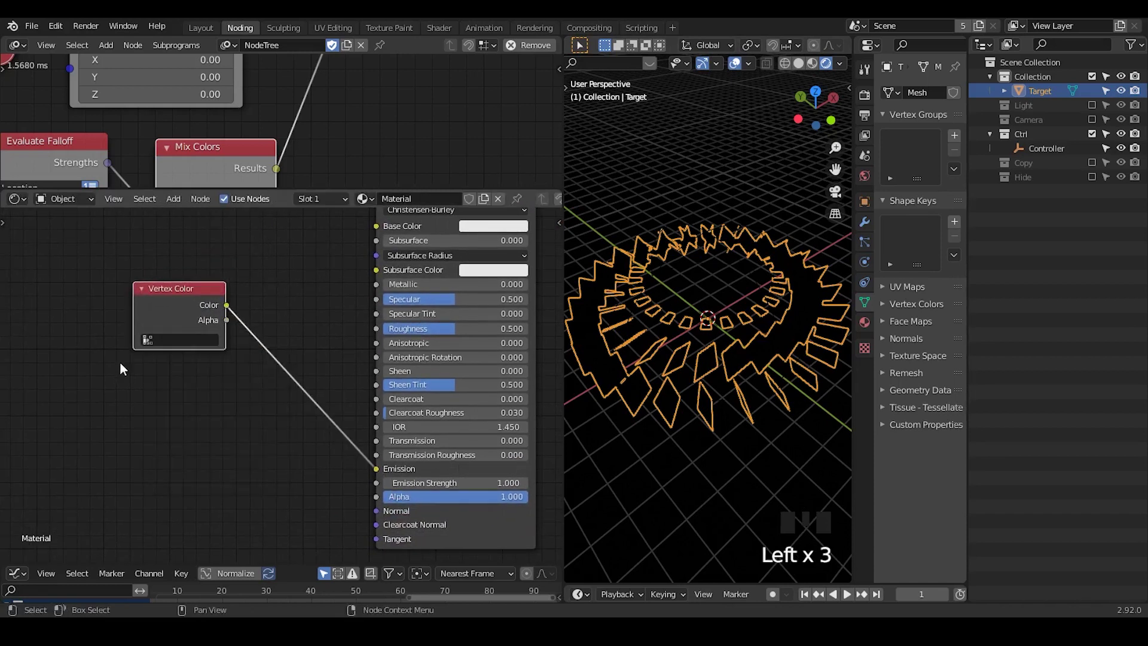
drag(202, 346, 265, 285)
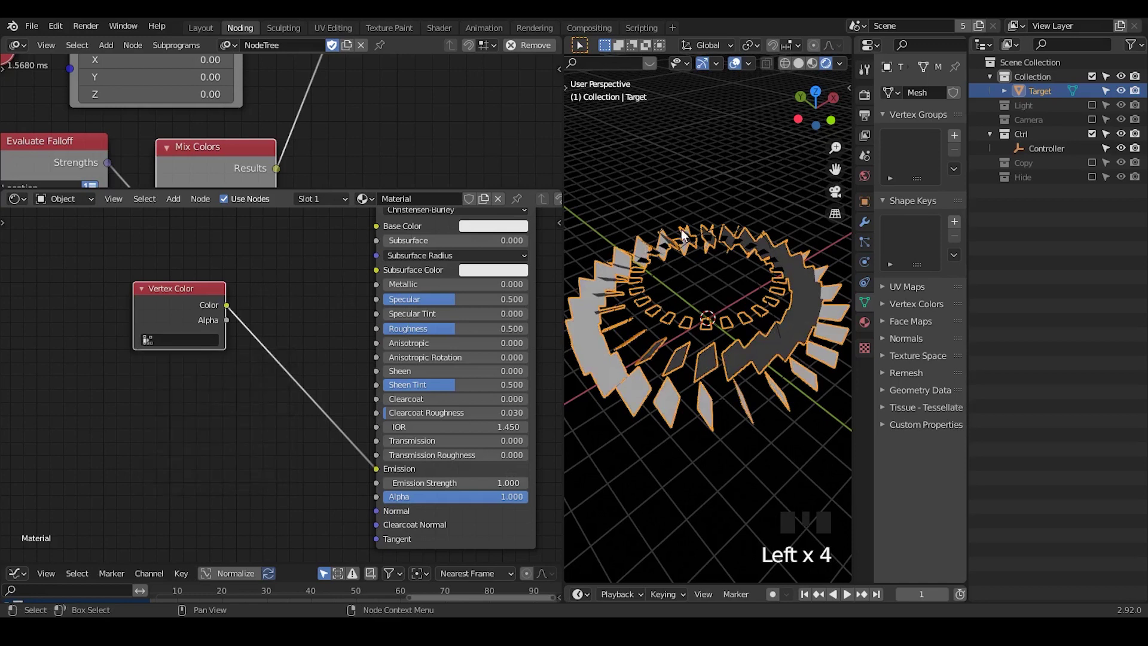
Repeatedly resize the Controller sphere to watch the glow react.
click(721, 234)
key(s)
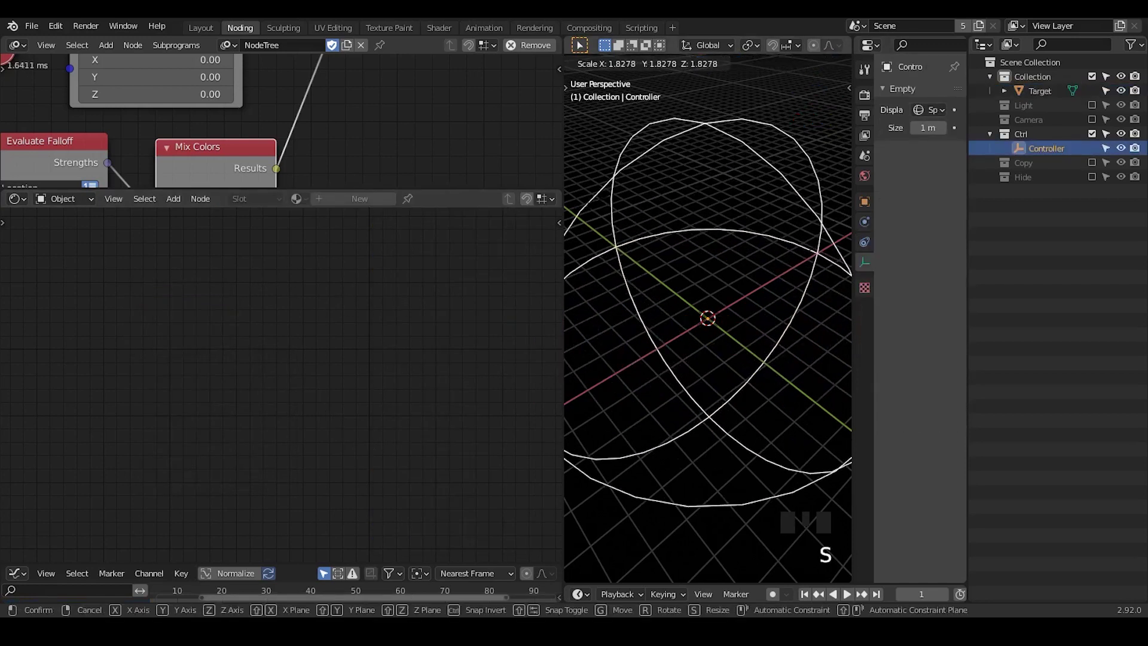
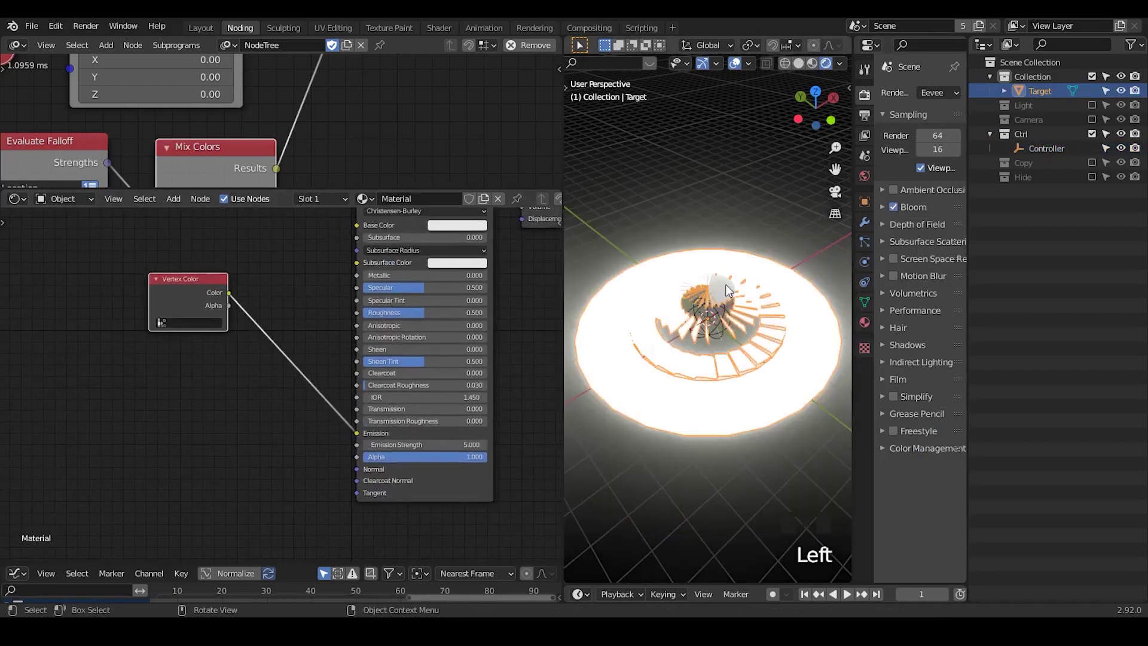
click(1041, 154)
key(s)
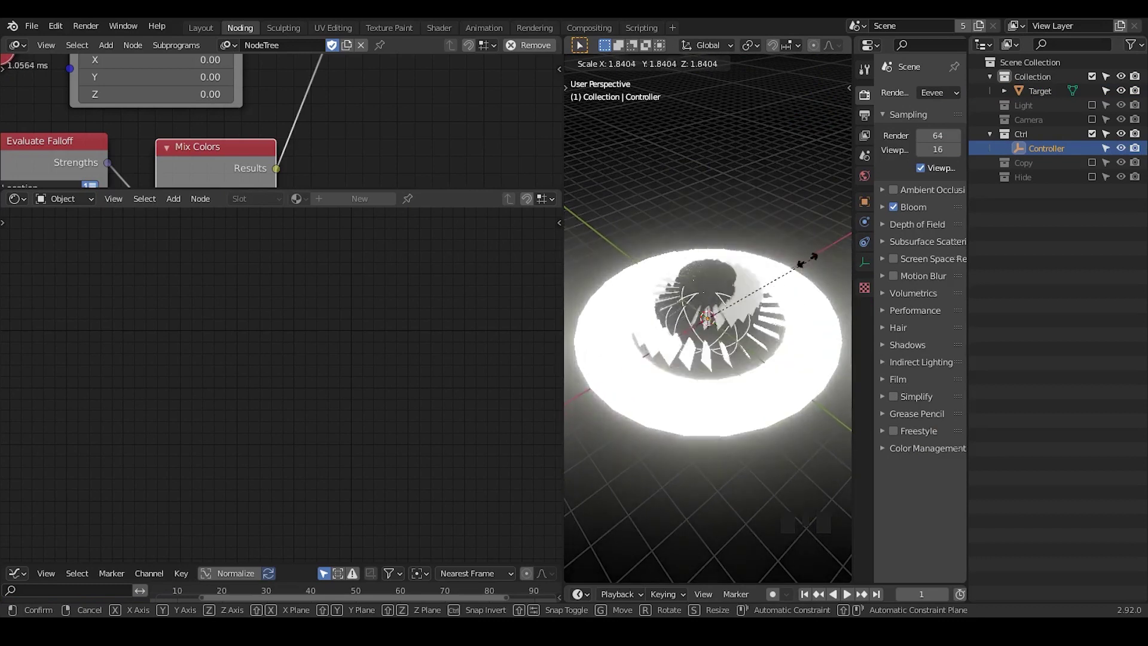
click(739, 70)
key(s)
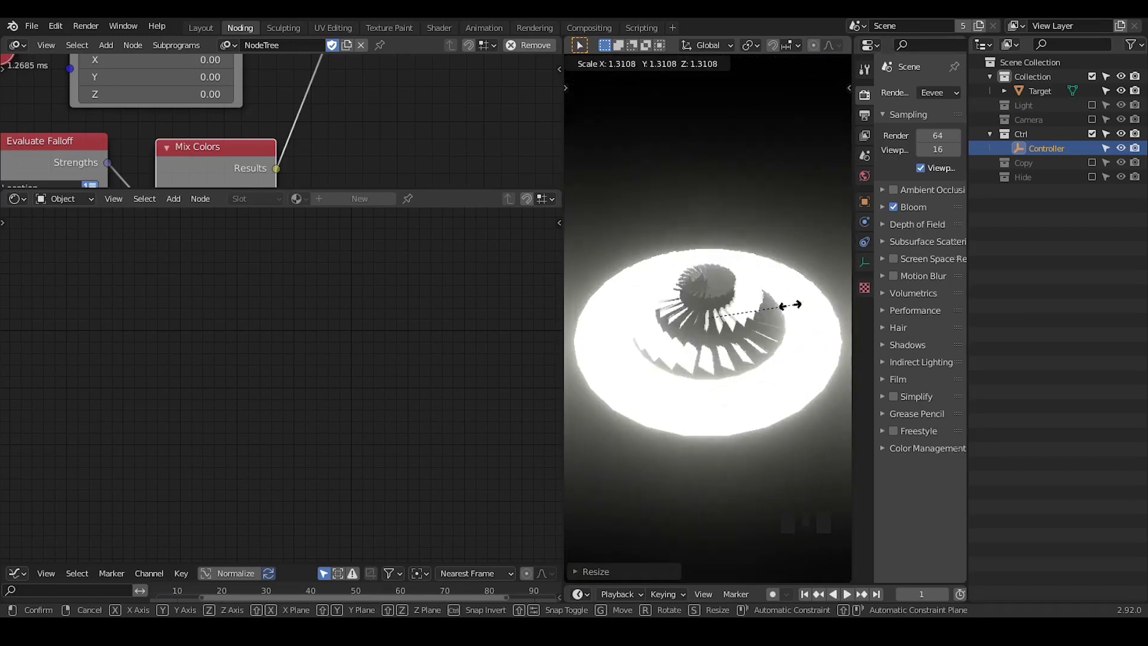
Move the Vertex Color node aside and mix cyan and orange-red into the emission by vertex colour.
click(613, 285)
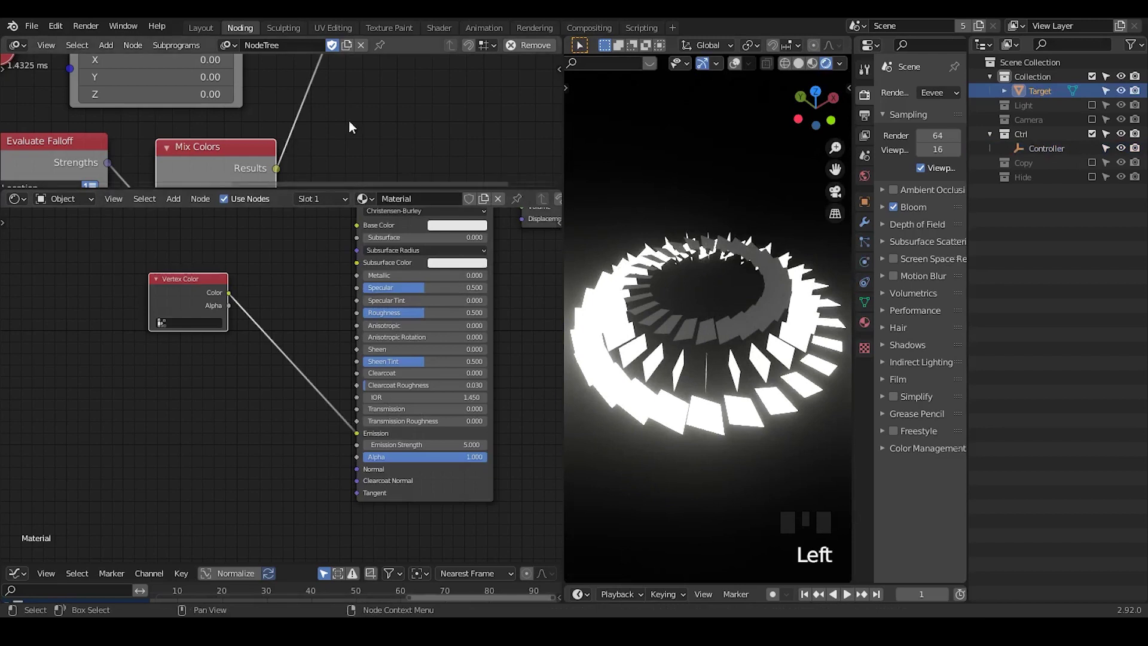
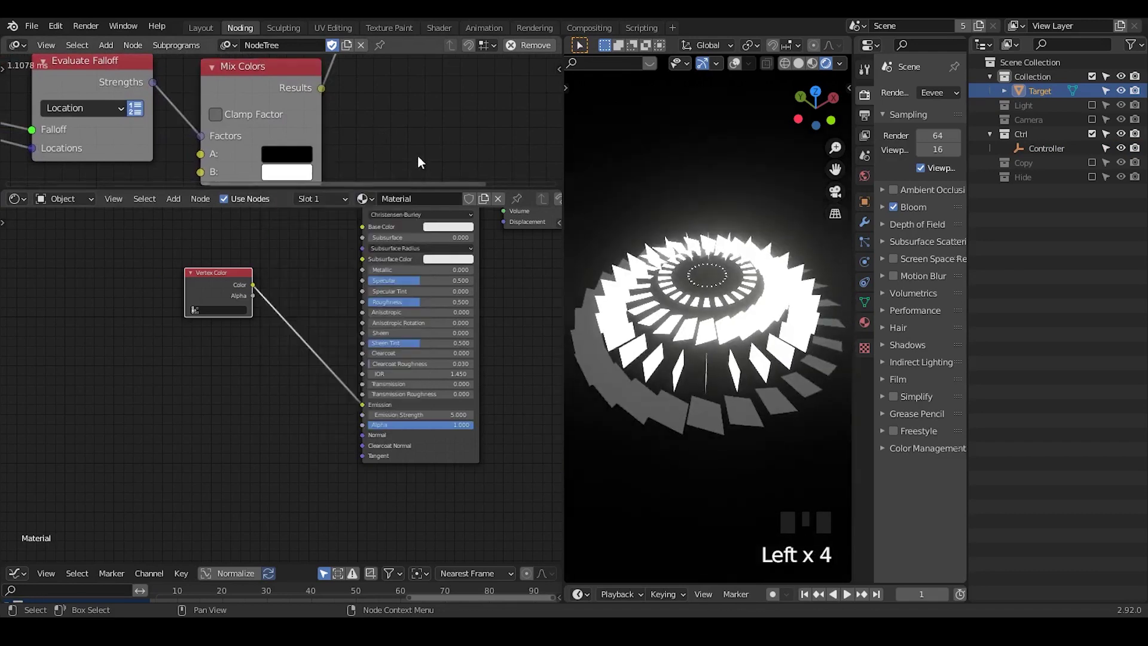
click(265, 272)
click(216, 289)
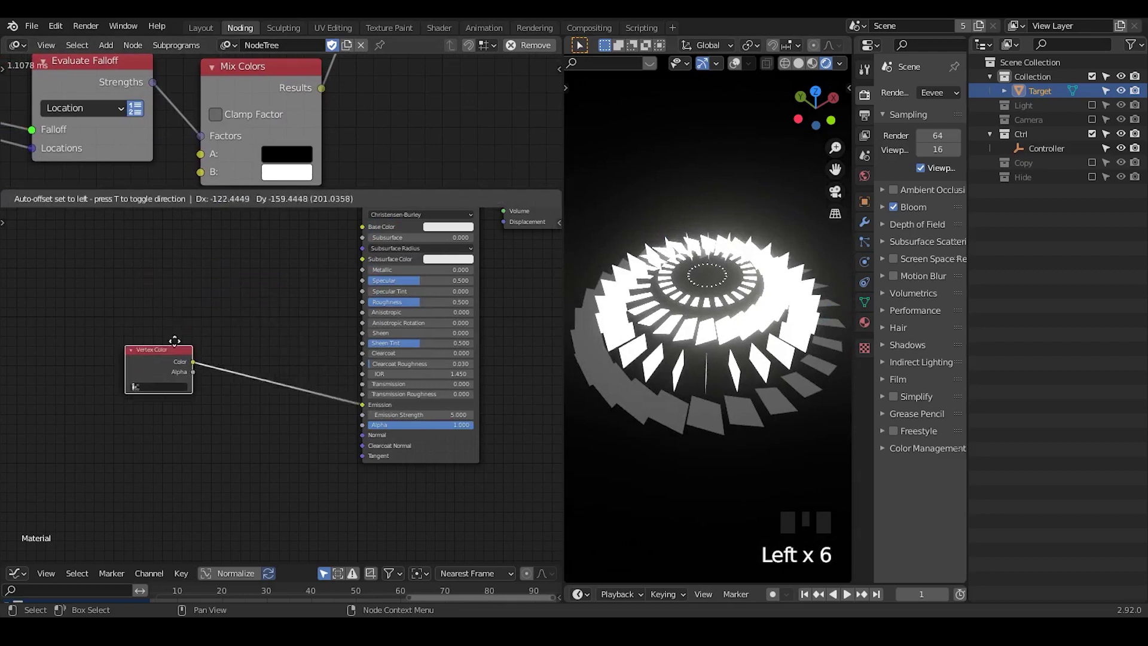
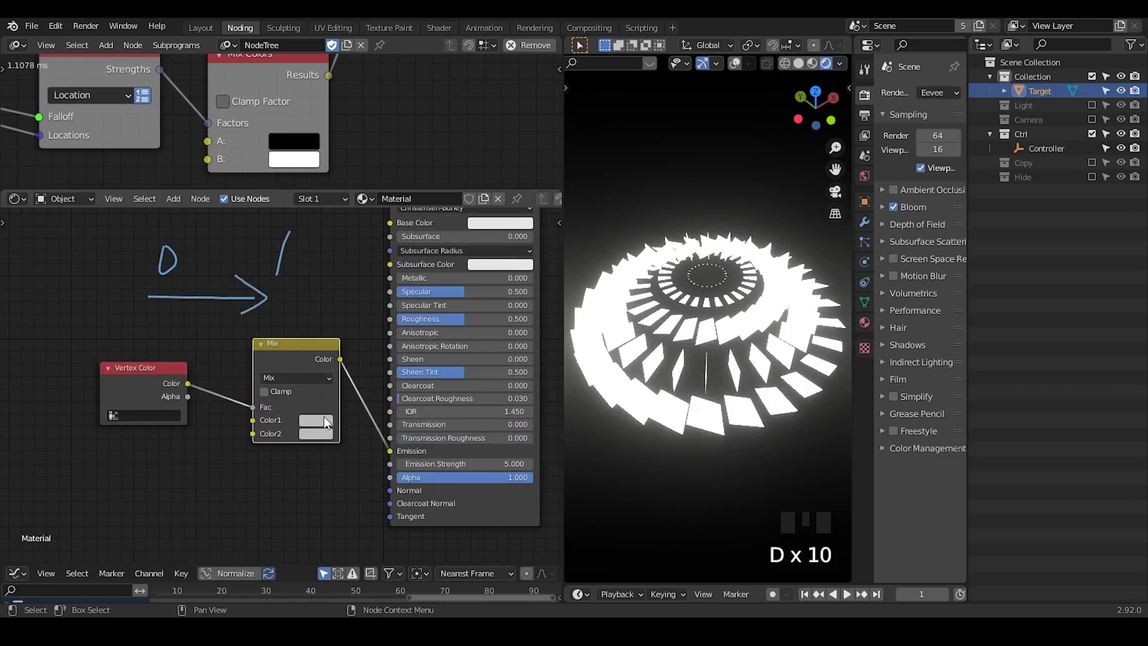
click(329, 420)
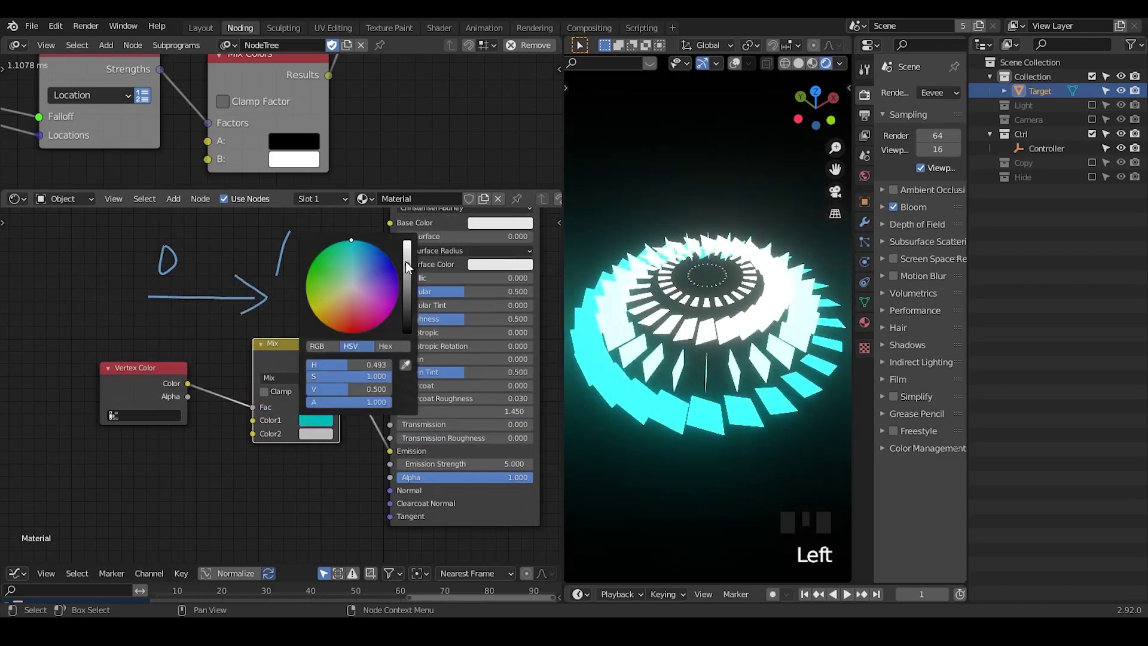
click(321, 437)
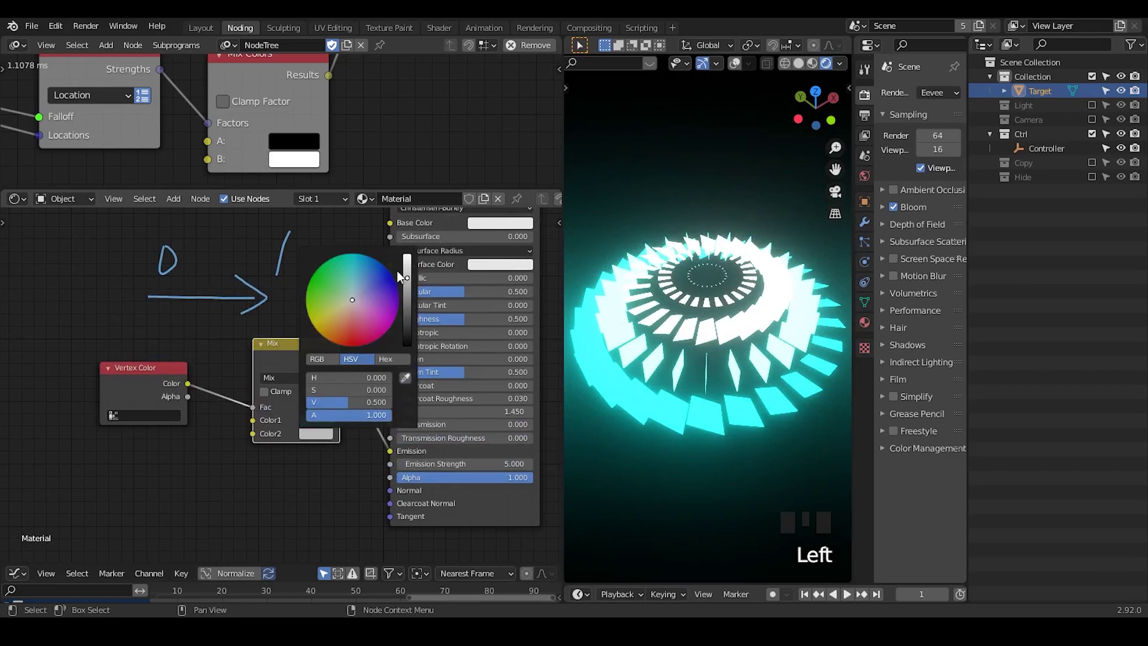
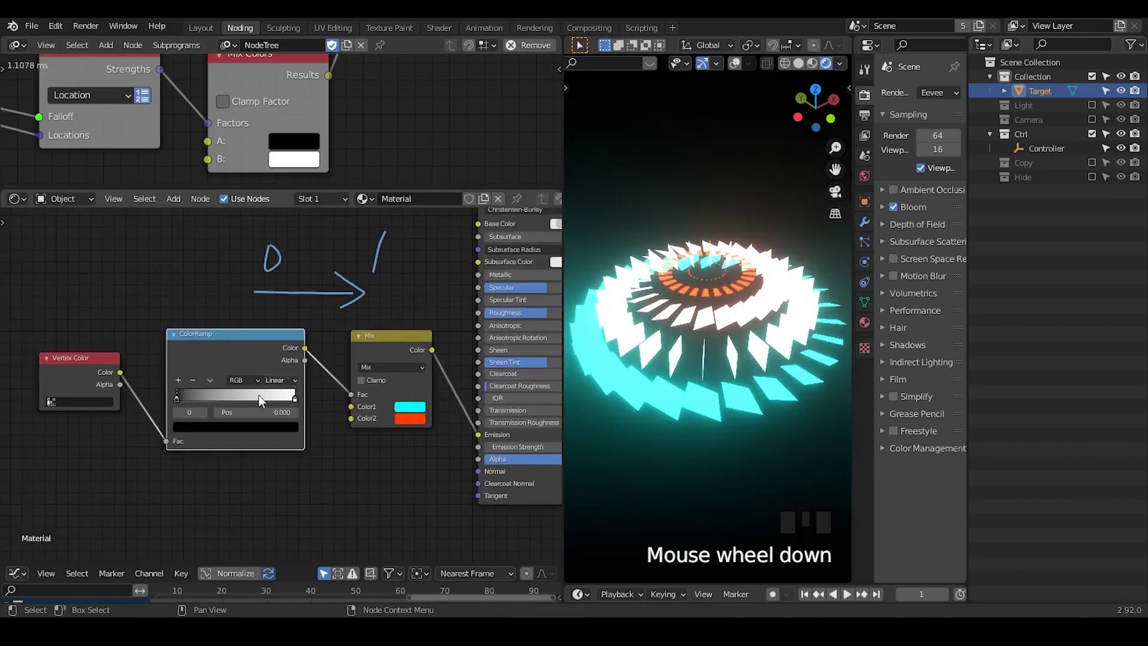
Slide the ColorRamp white stop toward the dark end and make the first mix colour black.
drag(300, 401, 708, 321)
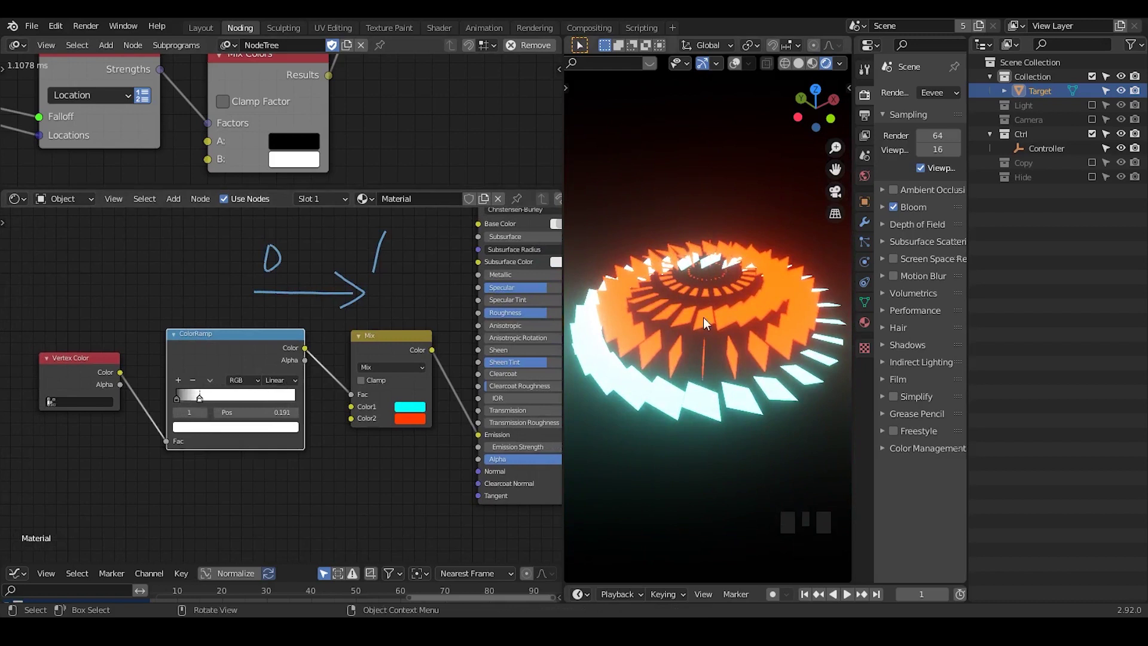
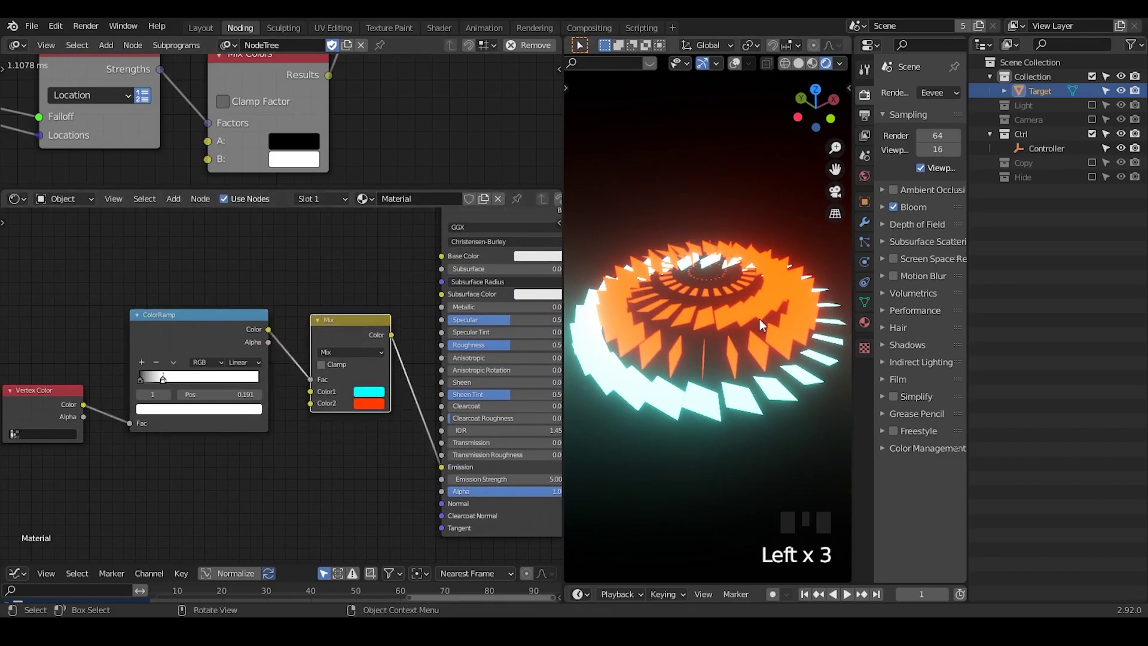
drag(406, 350, 700, 347)
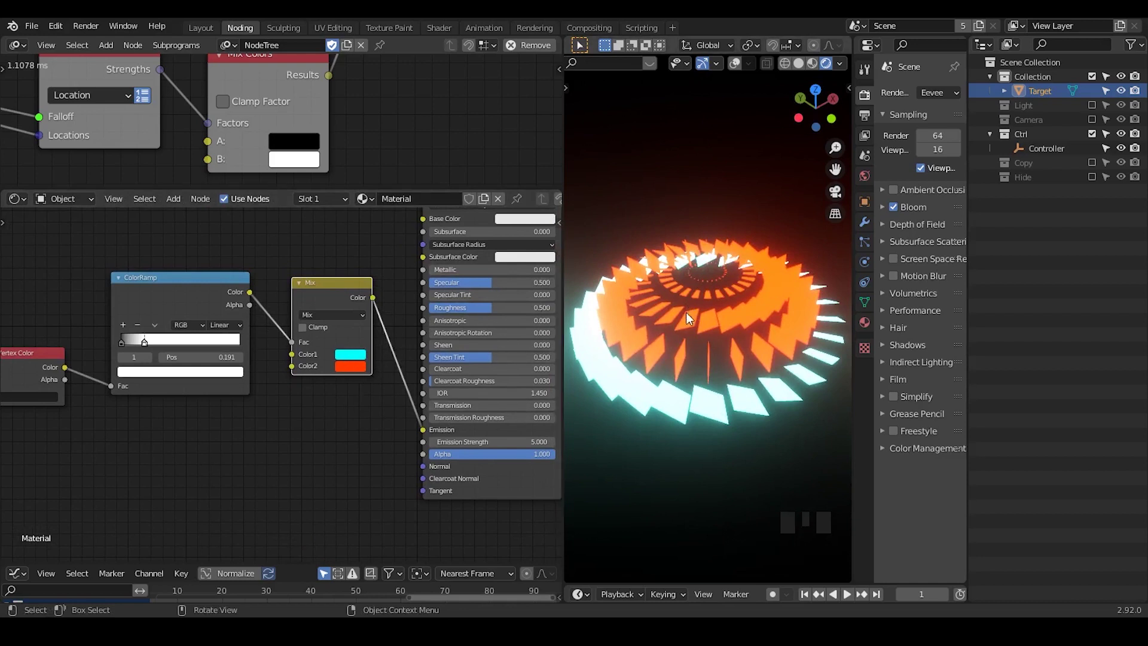
click(357, 359)
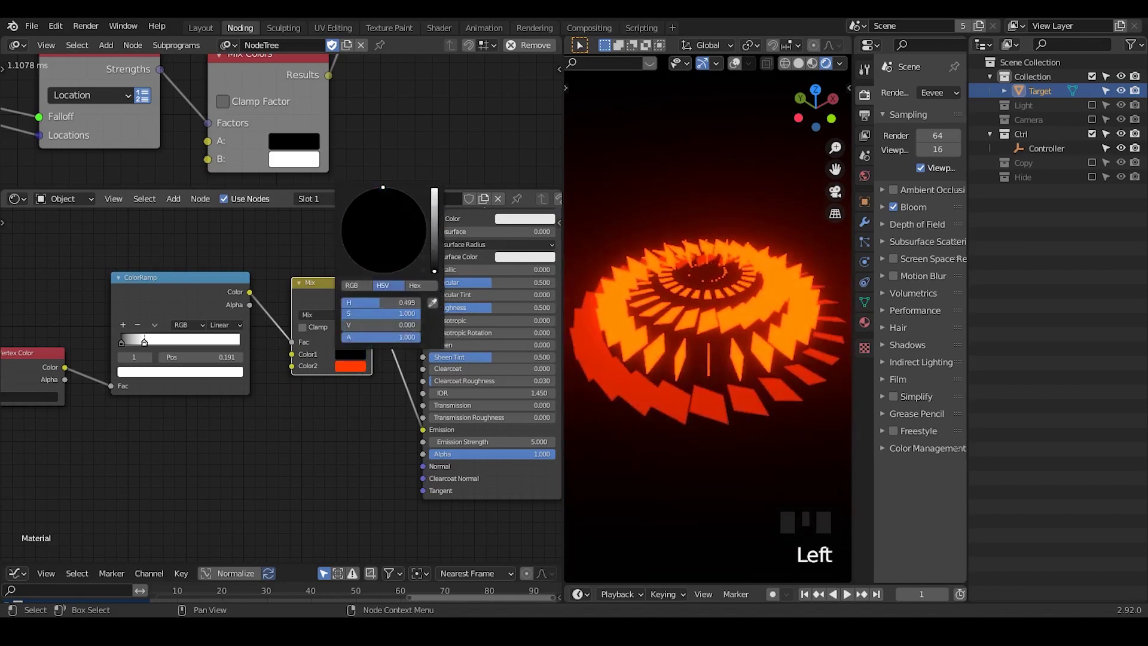
click(339, 433)
Set the base colour to black, the second mix colour to pale red, and emission strength to 7.
click(214, 300)
click(349, 295)
click(192, 336)
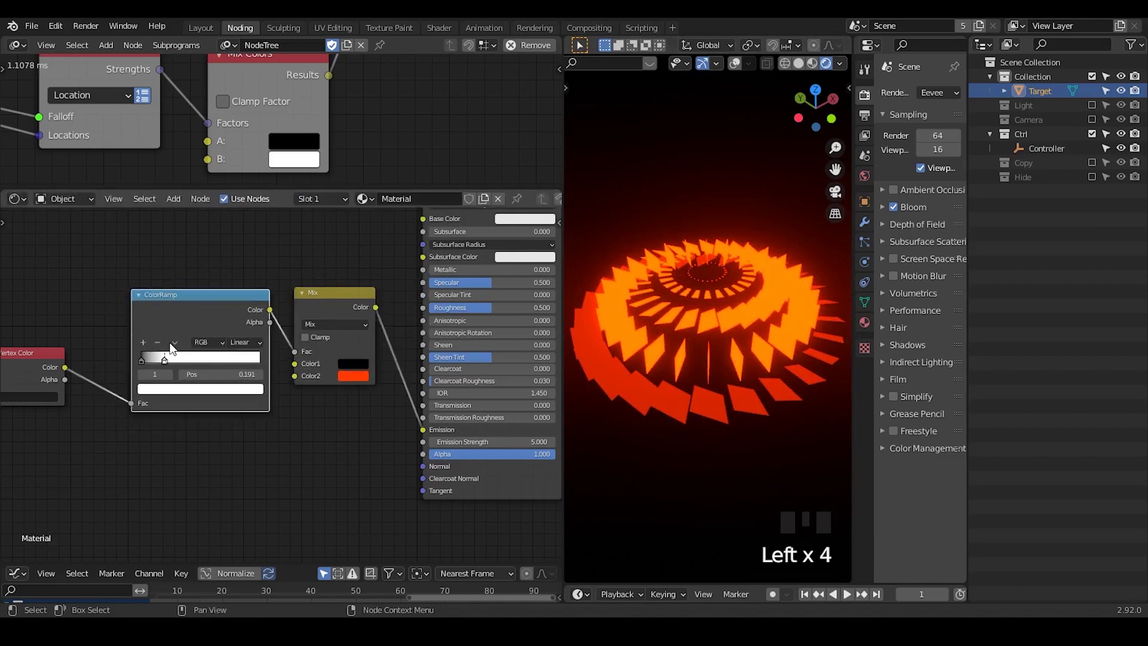
drag(69, 372, 91, 357)
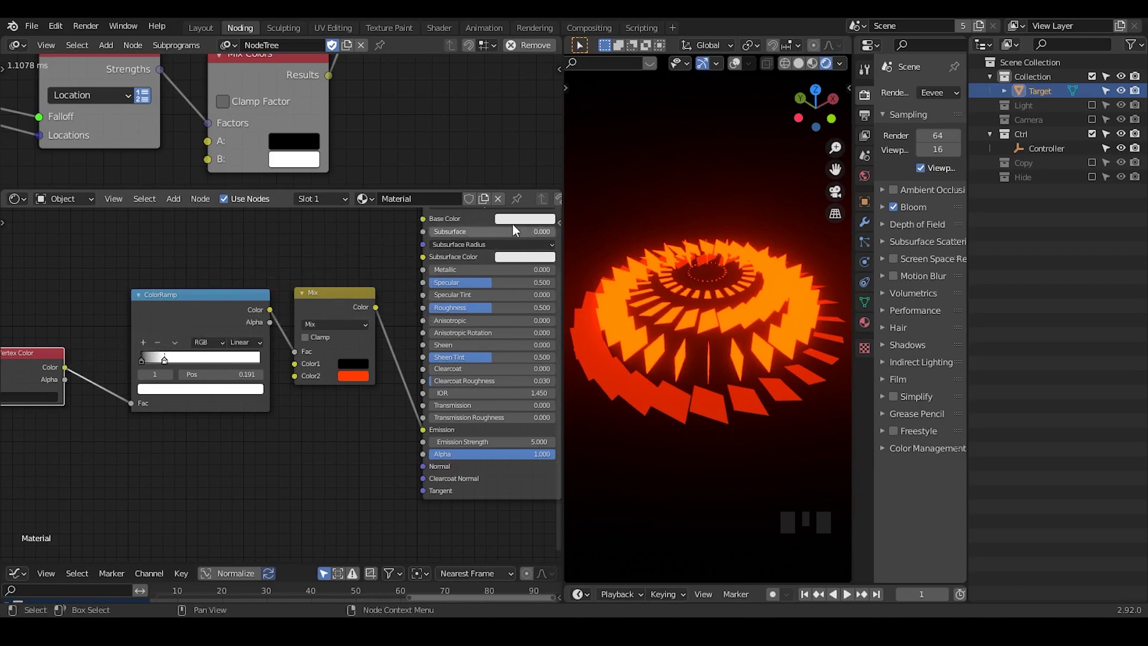
click(519, 224)
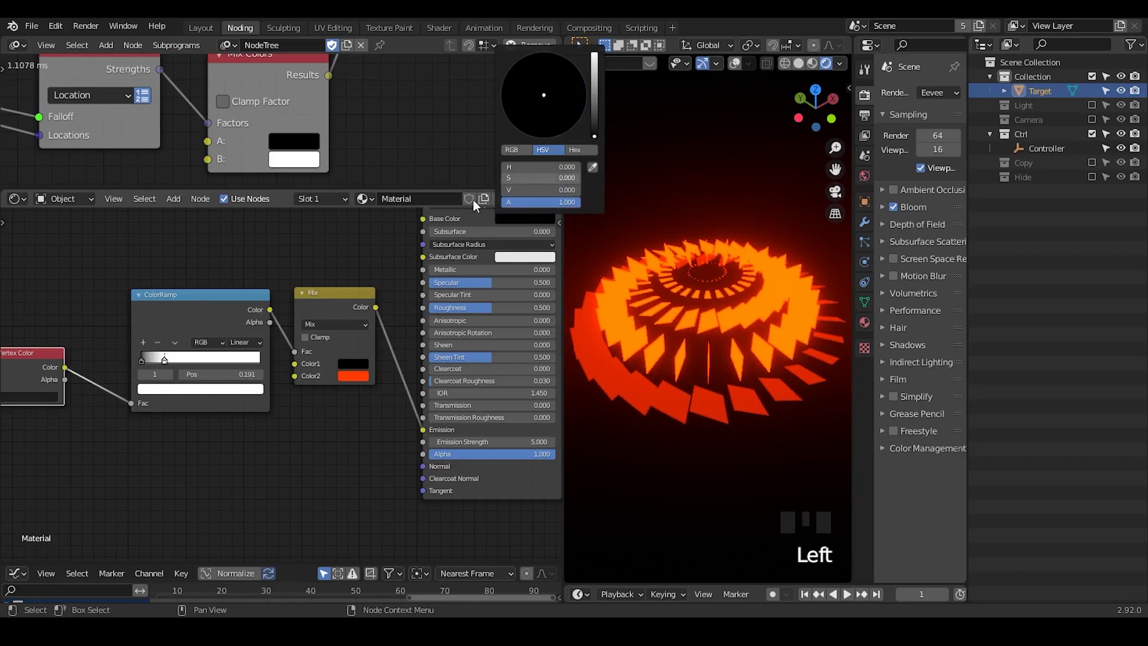
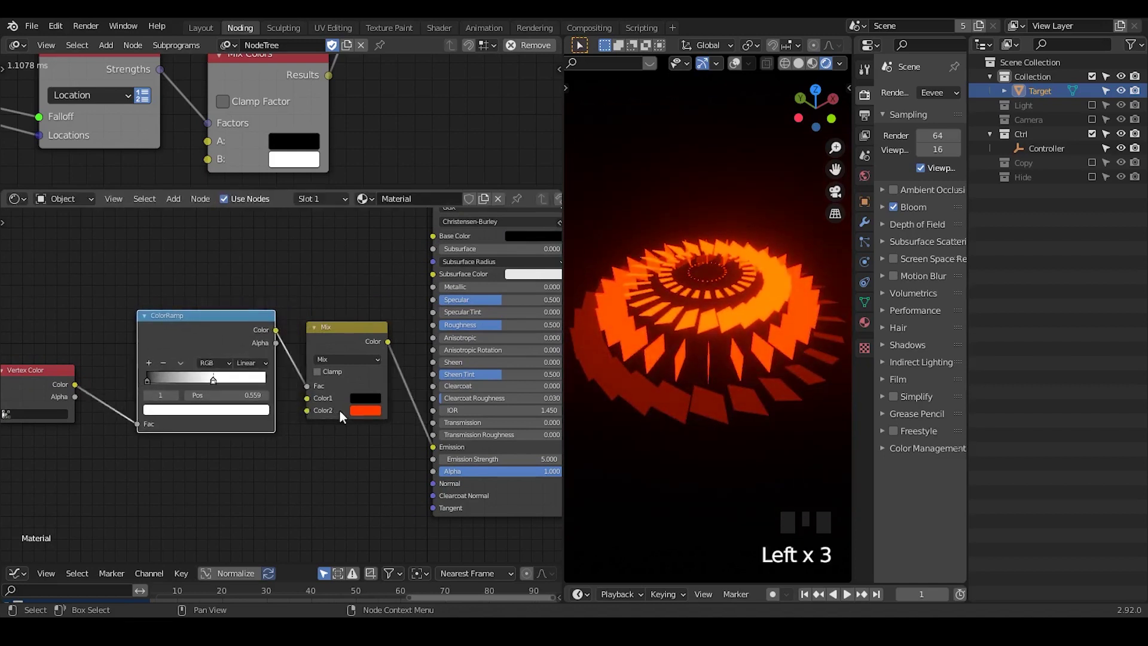
click(361, 416)
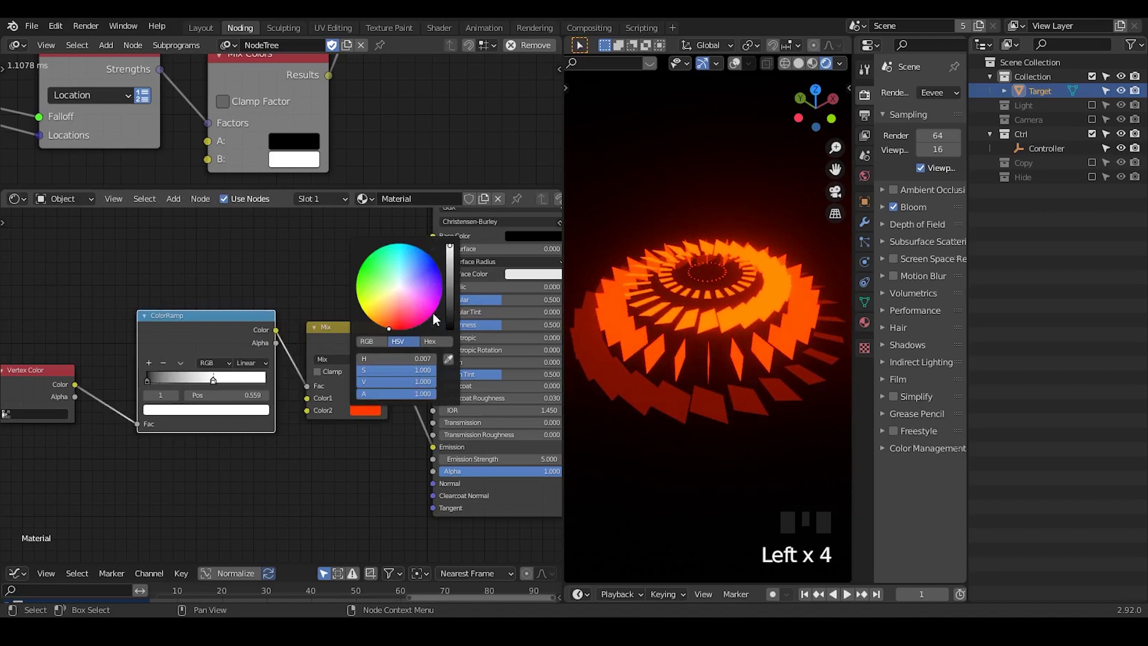
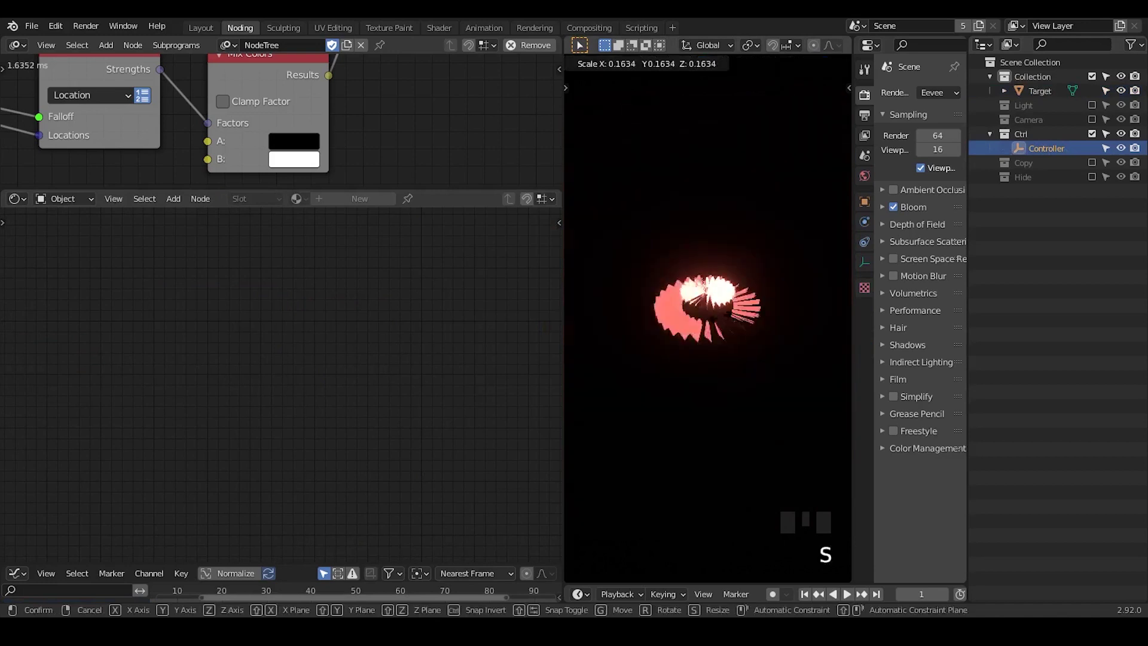
Scale the Controller empty to about 2.989.
key(s)
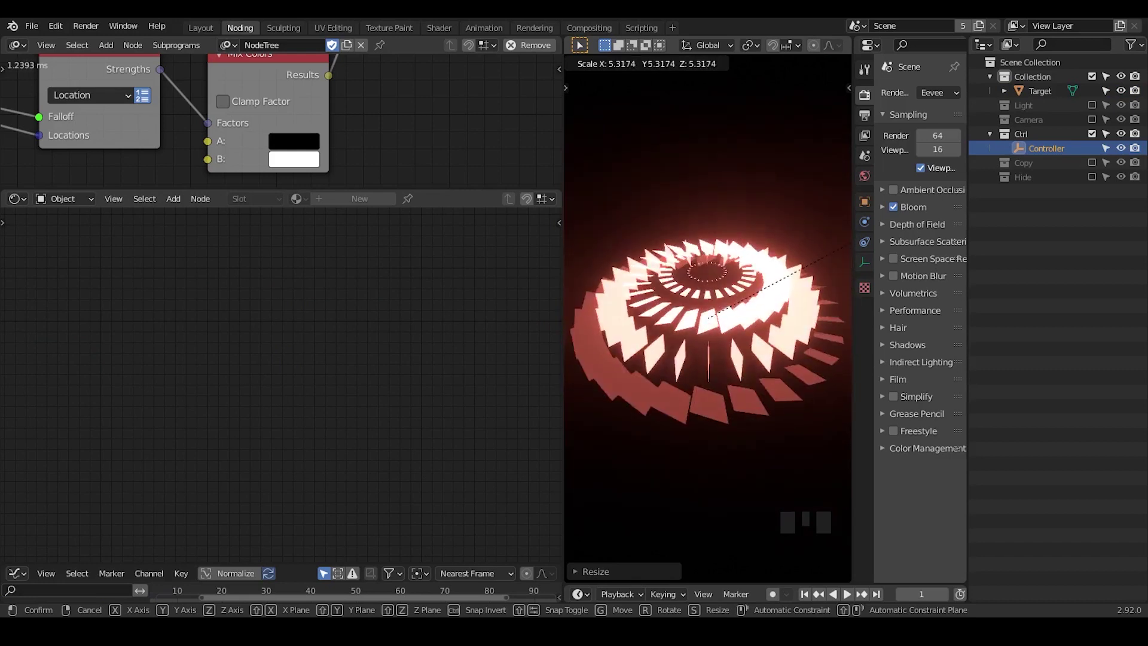
click(866, 209)
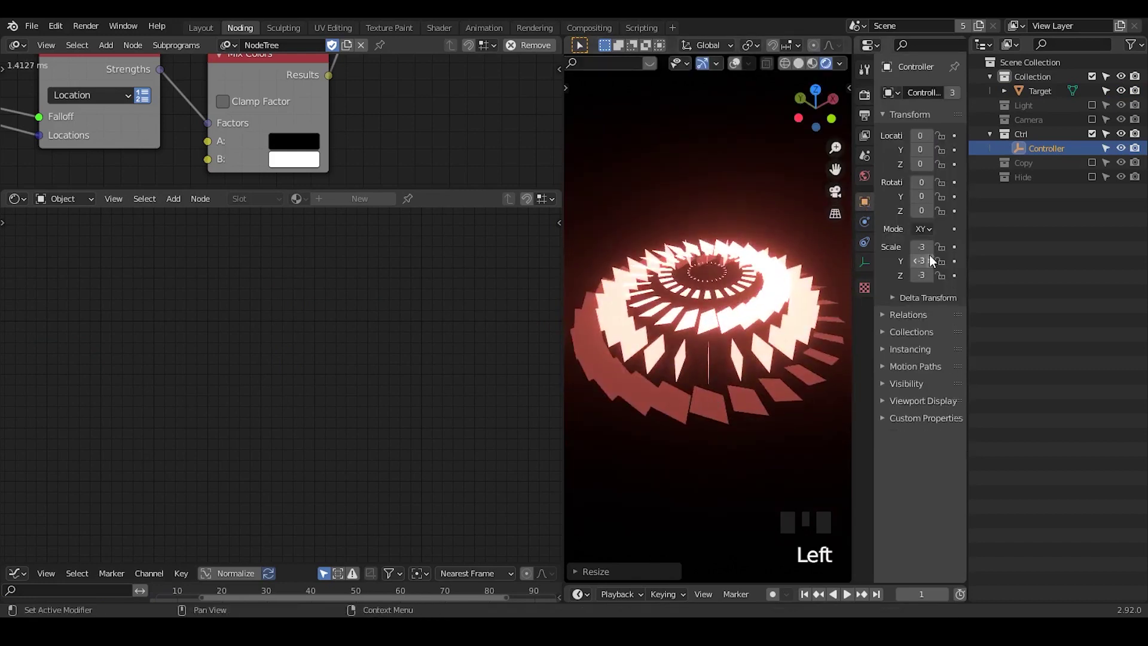
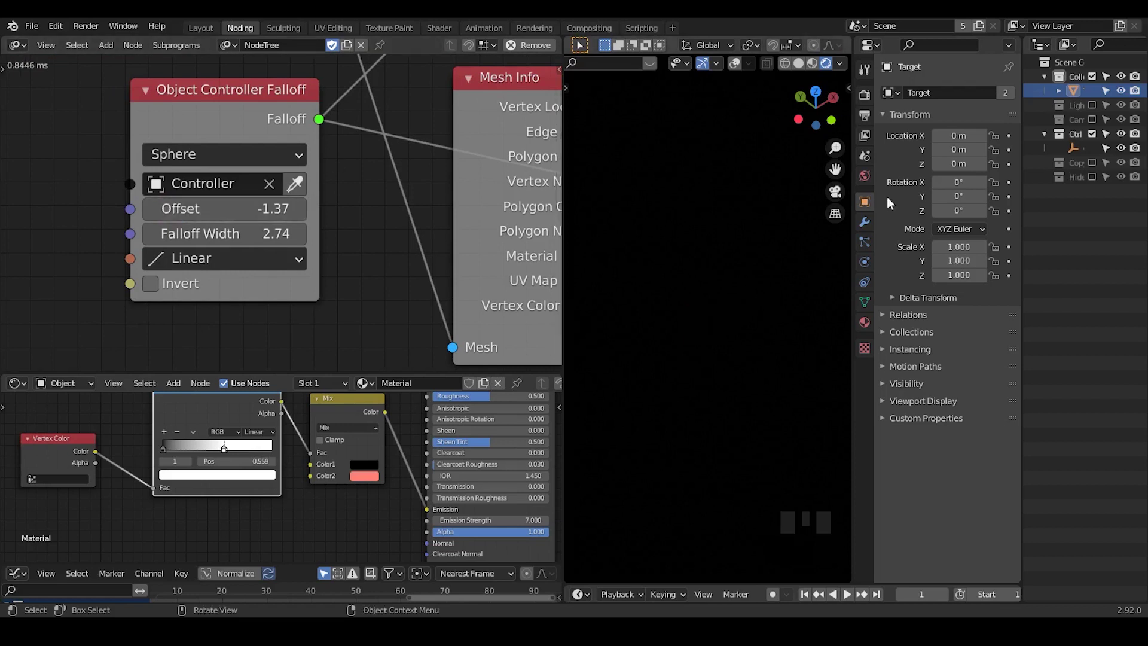
click(1086, 153)
key(s)
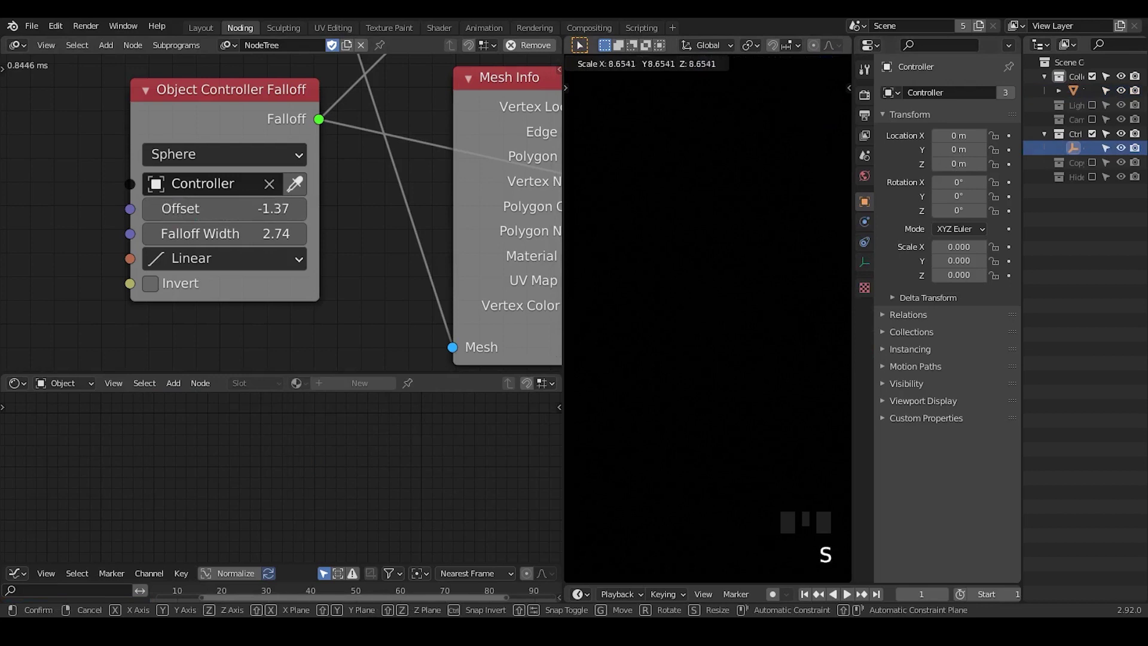
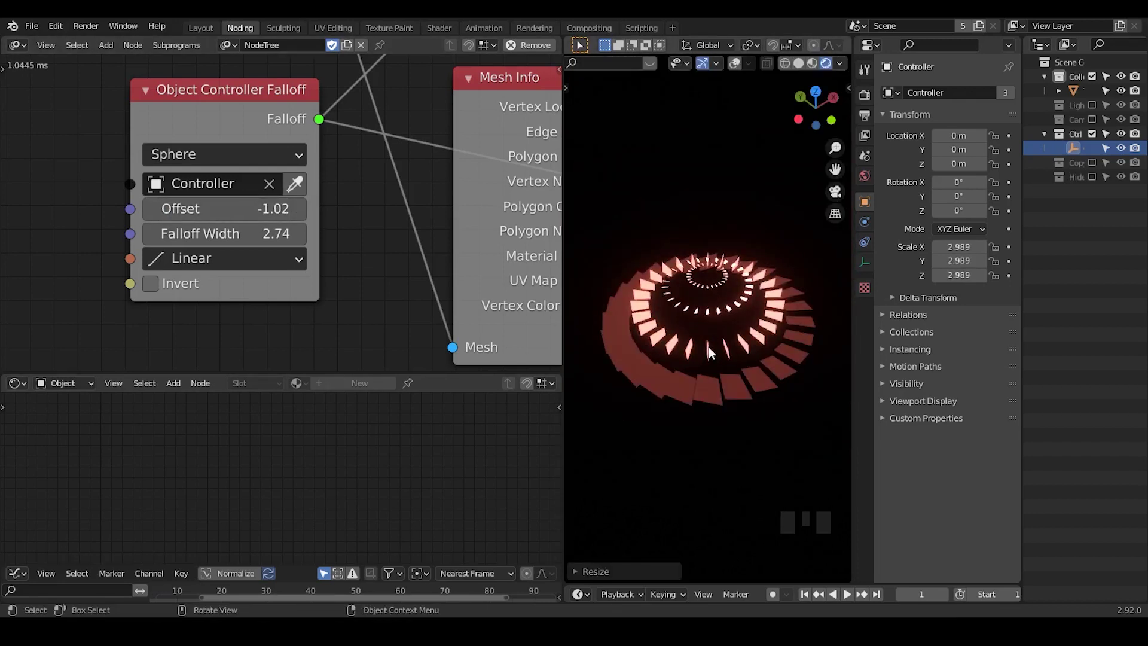
Set the controller falloff Offset to -1.02 and add a reroute point on the falloff link.
drag(399, 177, 338, 147)
click(338, 147)
drag(301, 141, 265, 124)
right_click(266, 123)
key(g)
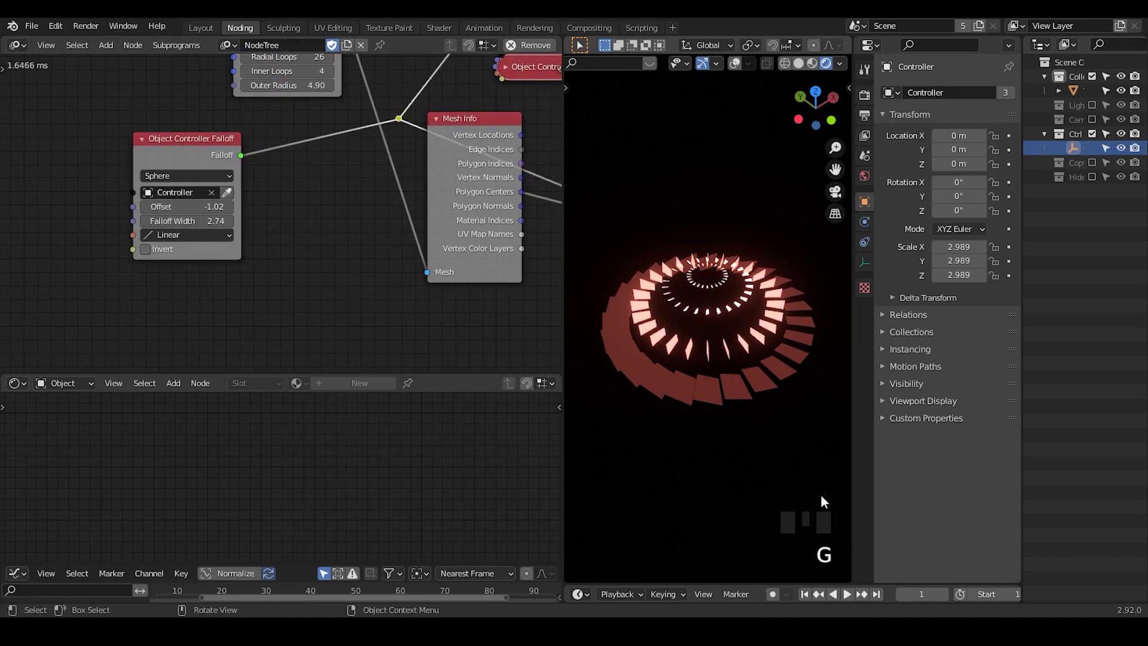
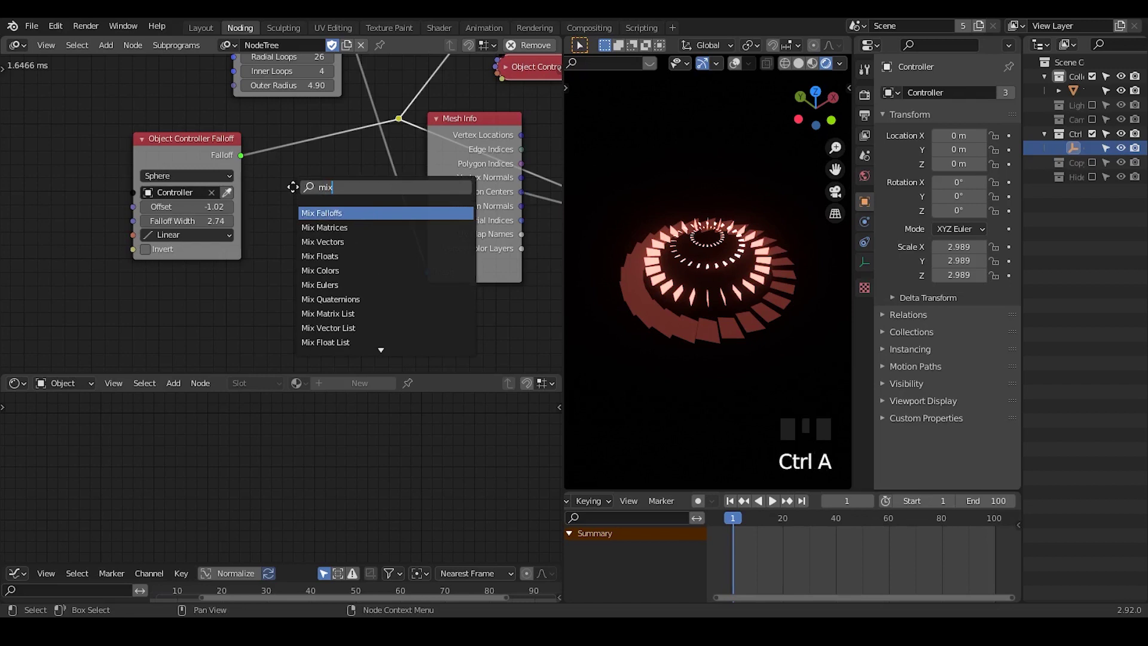
Remap the Time Info frame through a Map Range with Input Max 35 into the Mix Falloffs.
middle_click(214, 228)
key(ctrl+a)
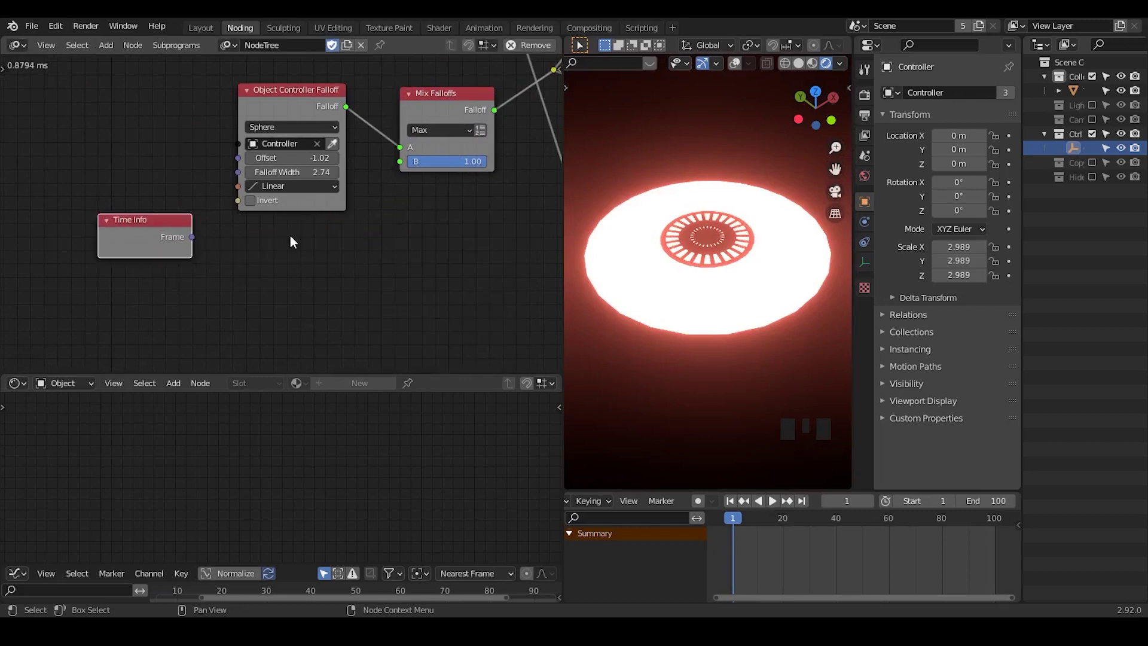
key(ctrl+a)
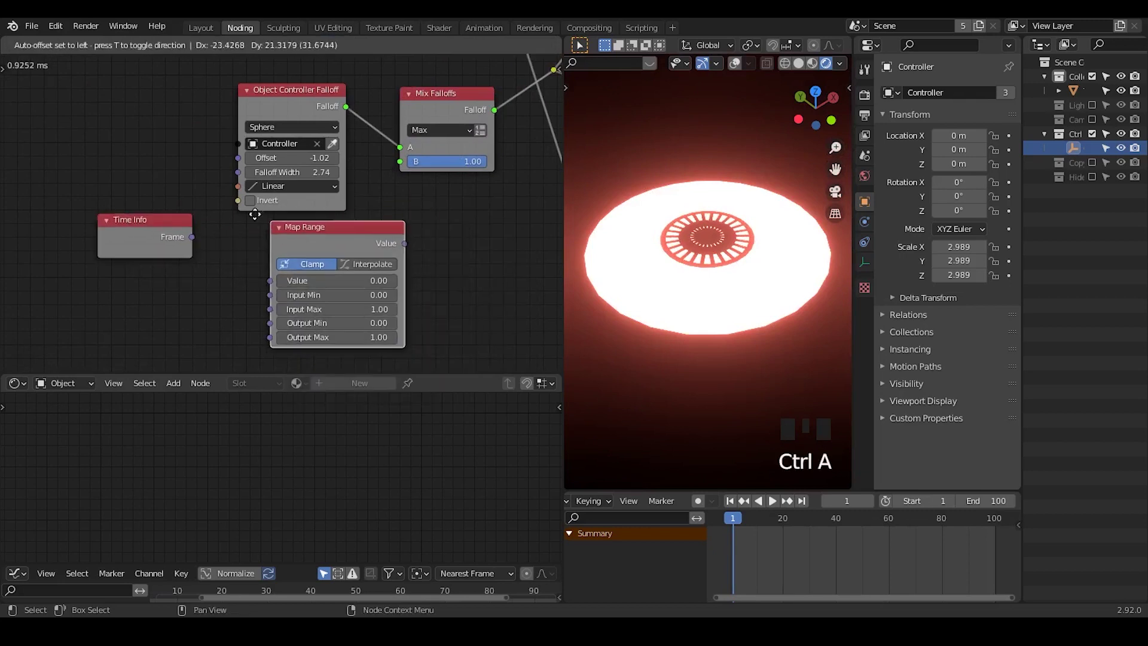
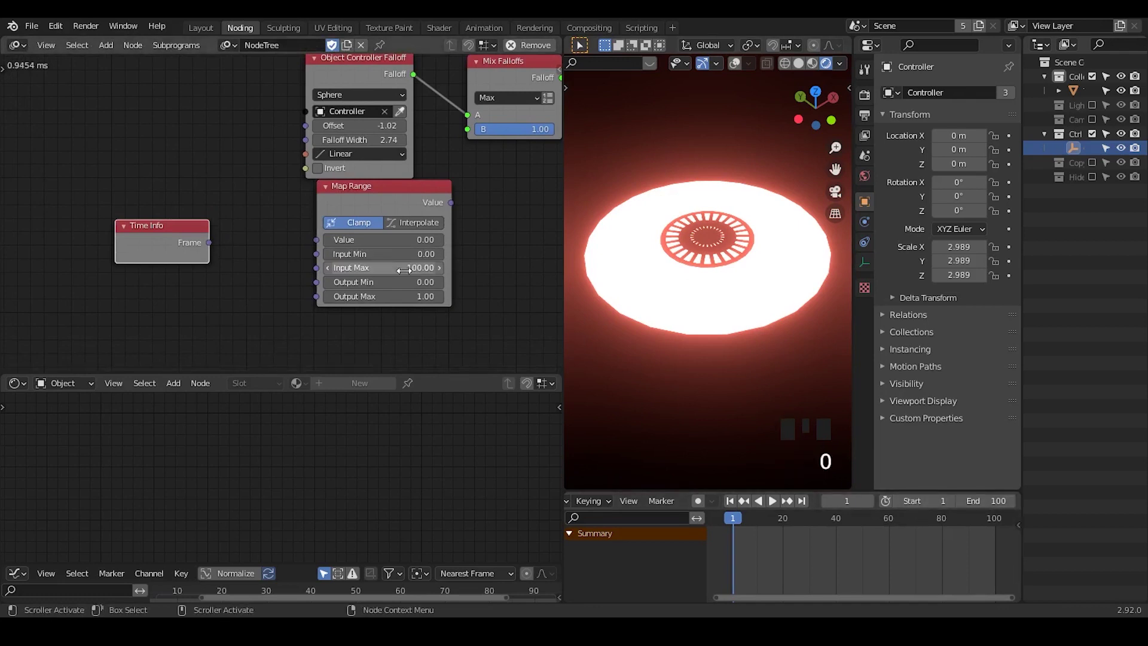
click(395, 209)
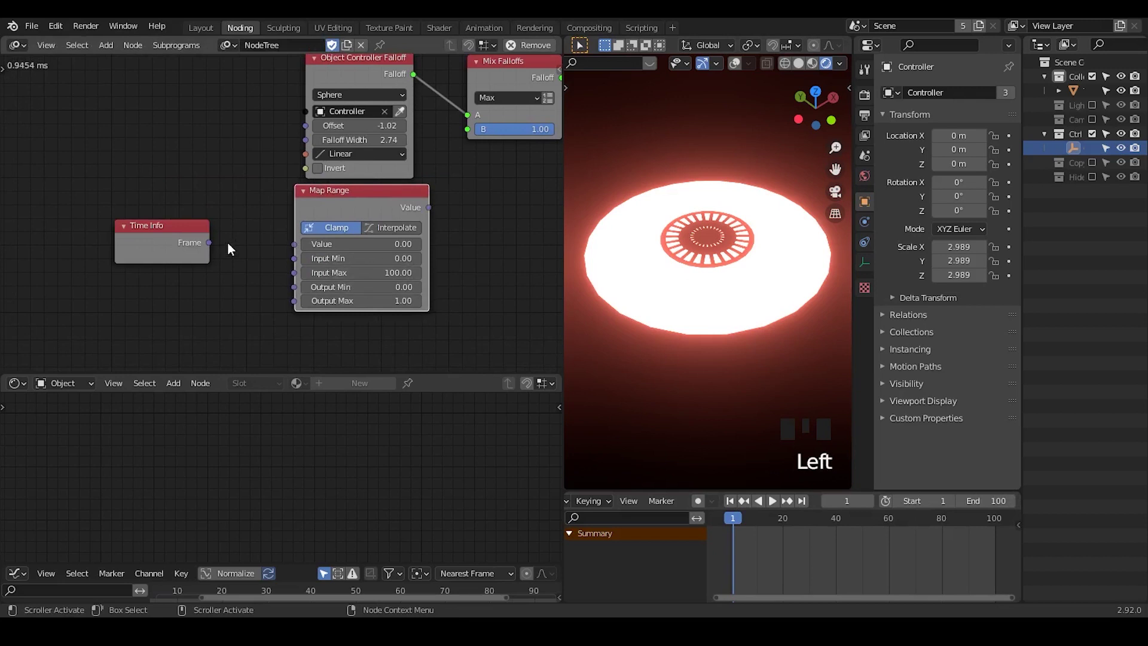
drag(244, 248, 488, 263)
drag(433, 211, 442, 185)
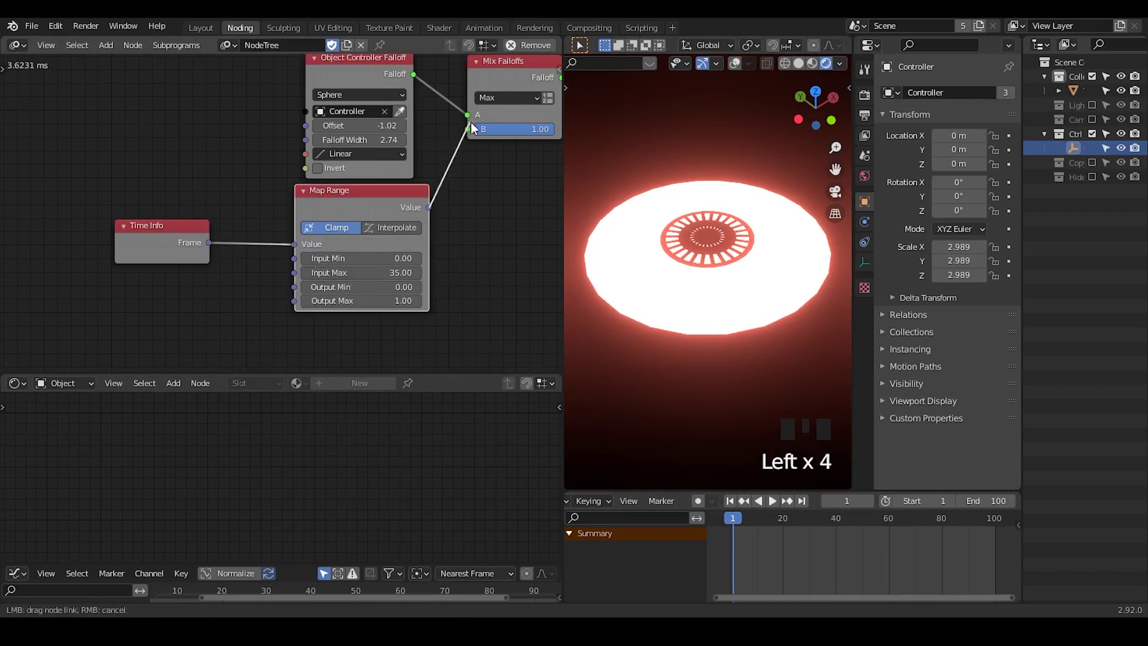
Insert a Constant Falloff on the remapped strength and feed it into the mix's B input.
drag(322, 209, 434, 134)
drag(513, 159, 451, 122)
drag(451, 123, 442, 153)
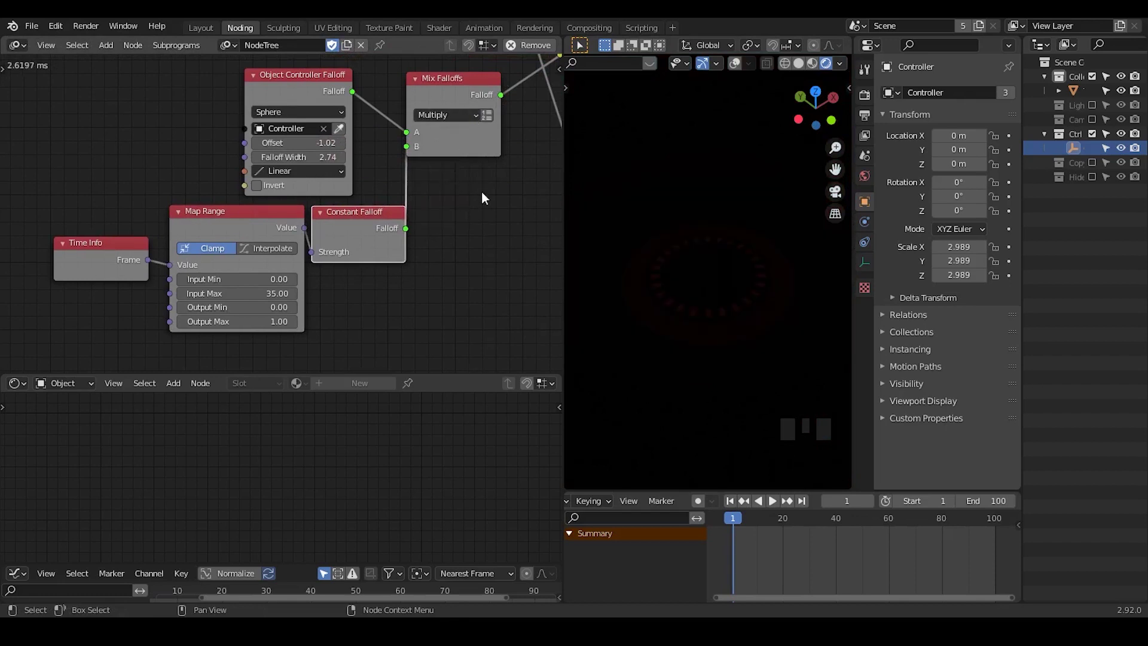
drag(443, 241, 713, 385)
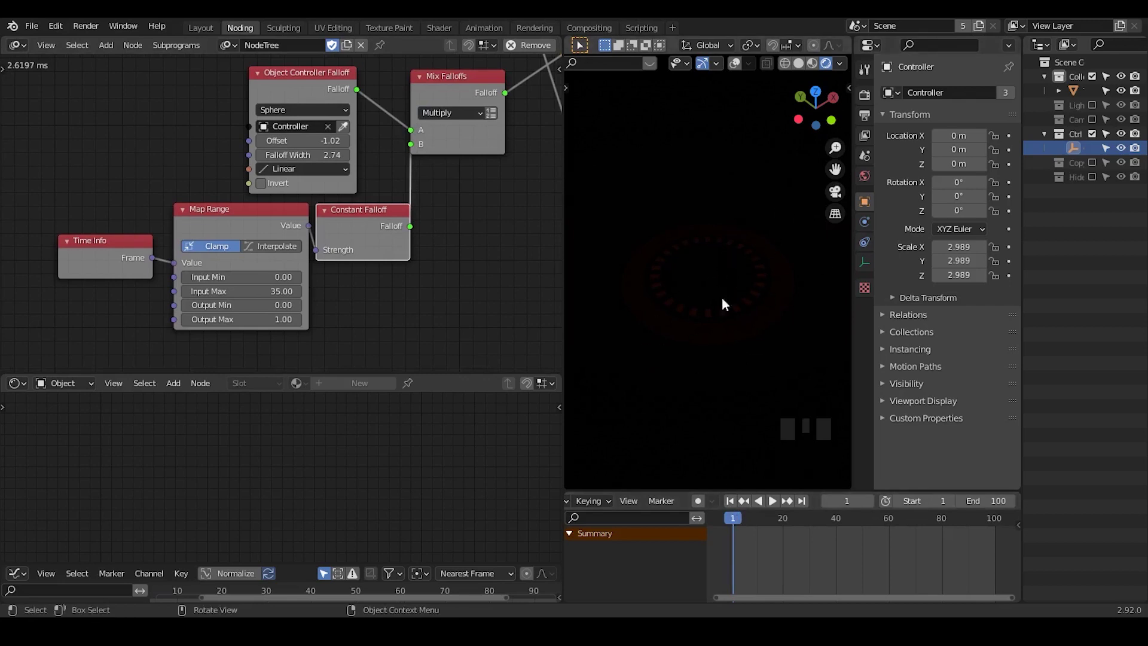
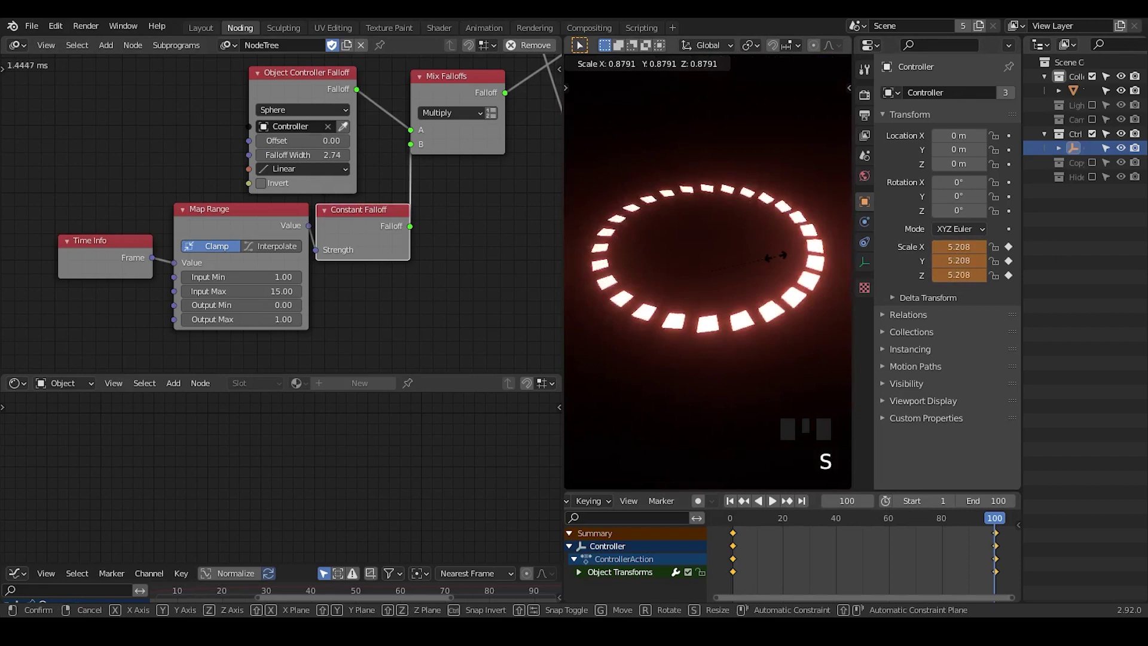
Keyframe the Controller's scale so the glowing ring animates on playback.
key(i)
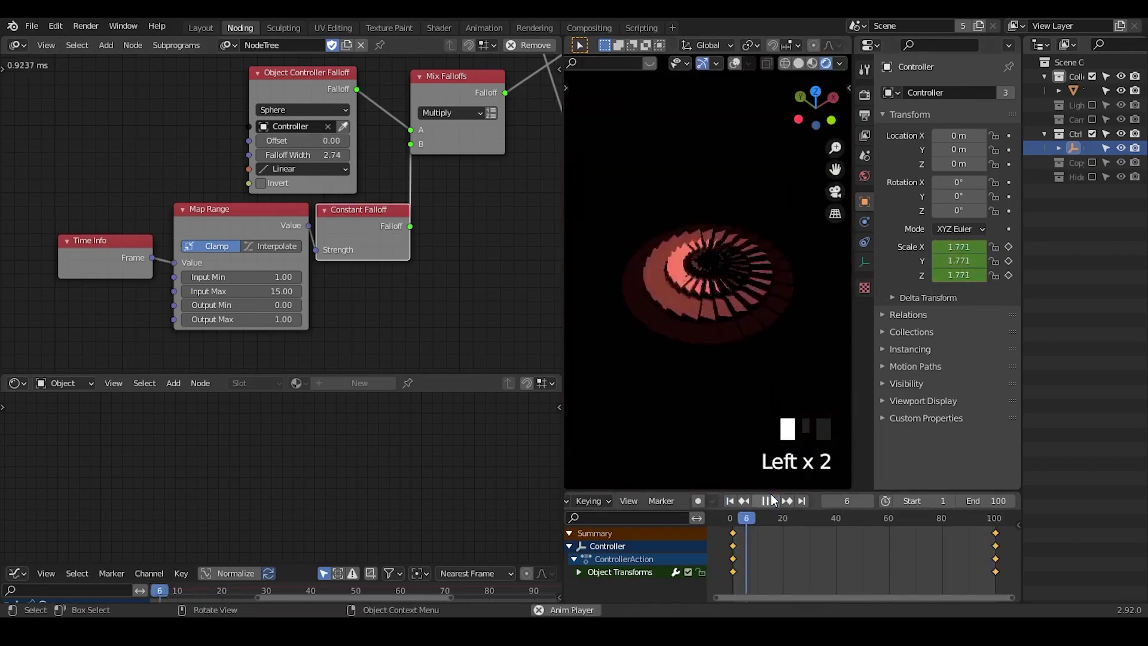
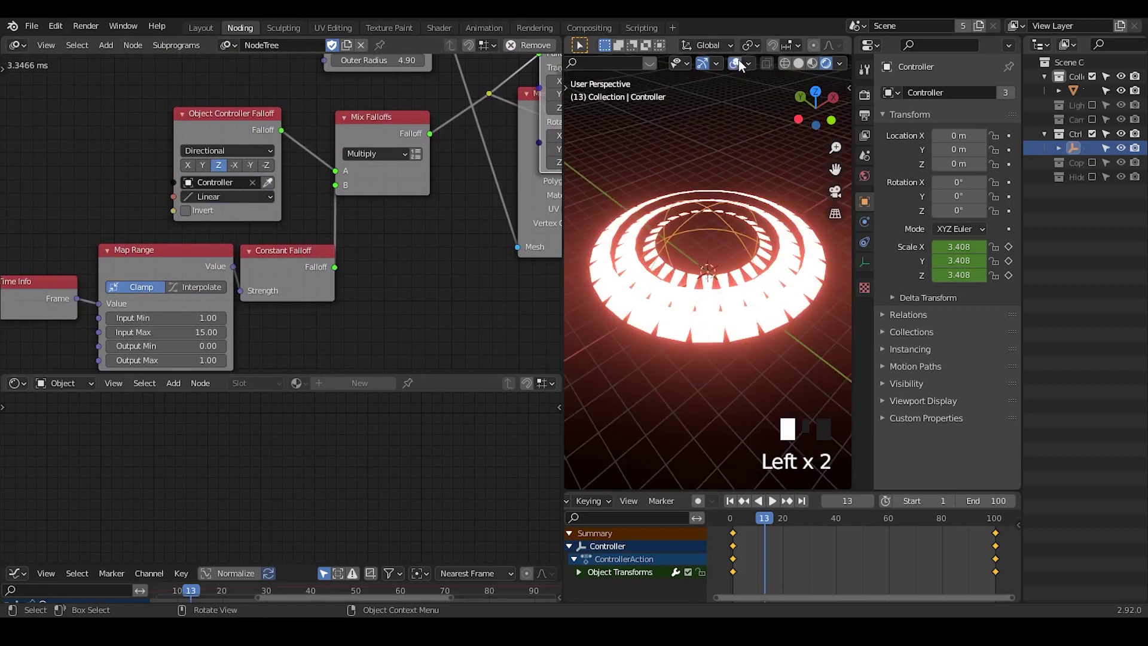
Shrink the Controller to about 3.4, slide it along Y toward the origin, and show solid shading.
key(g)
key(g)
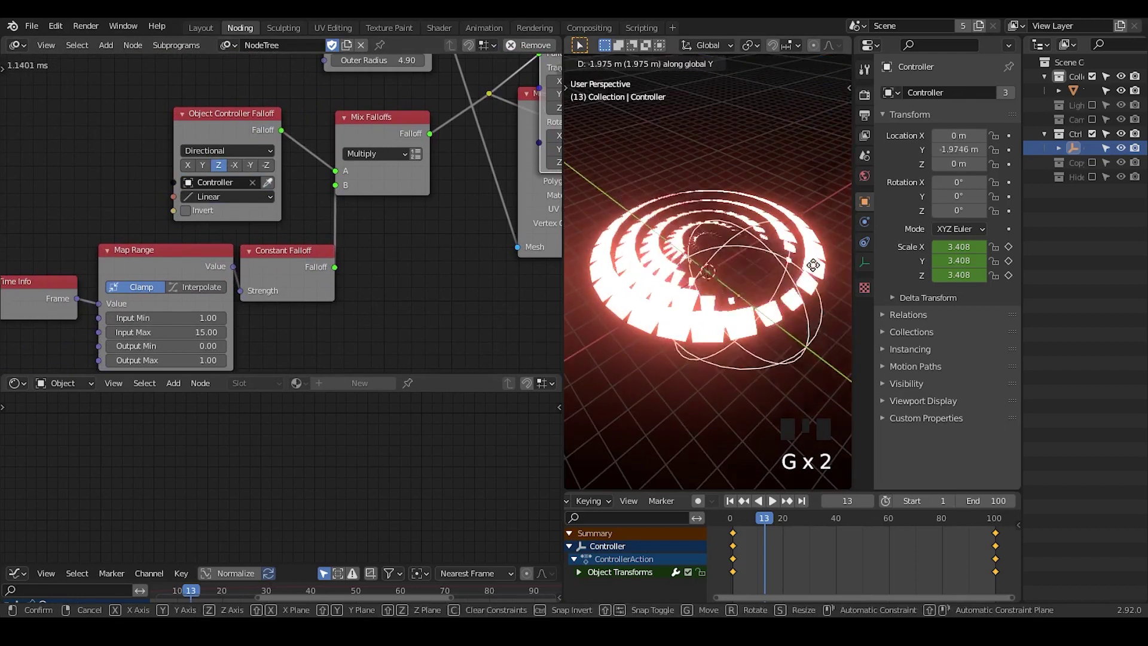
key(s)
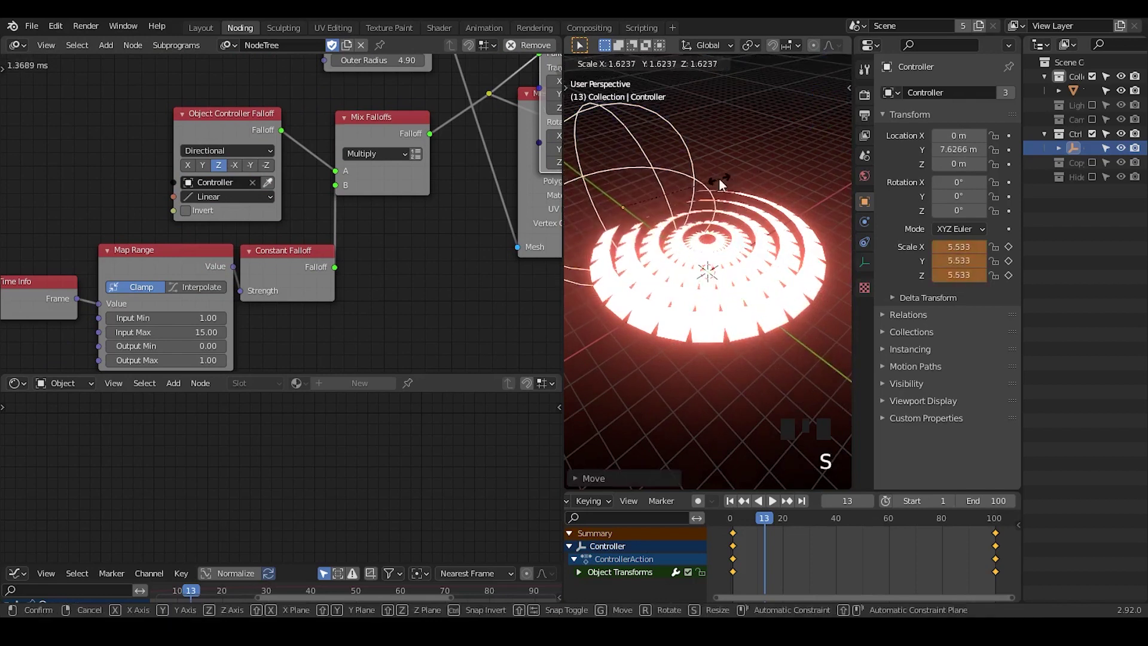
key(g)
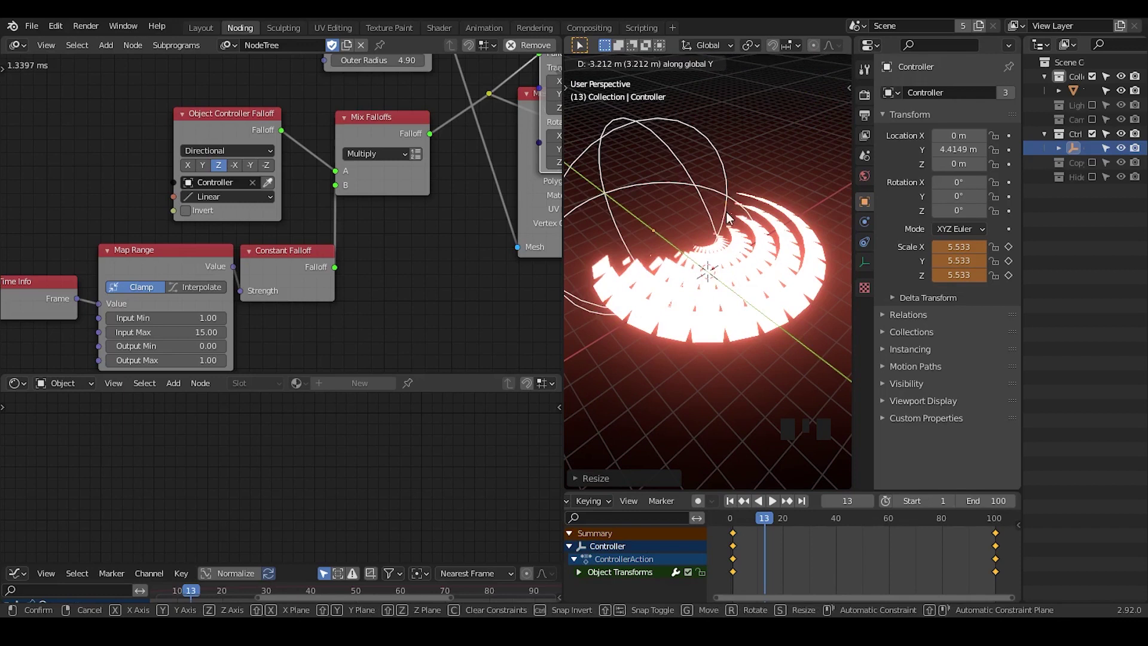
click(209, 167)
key(g)
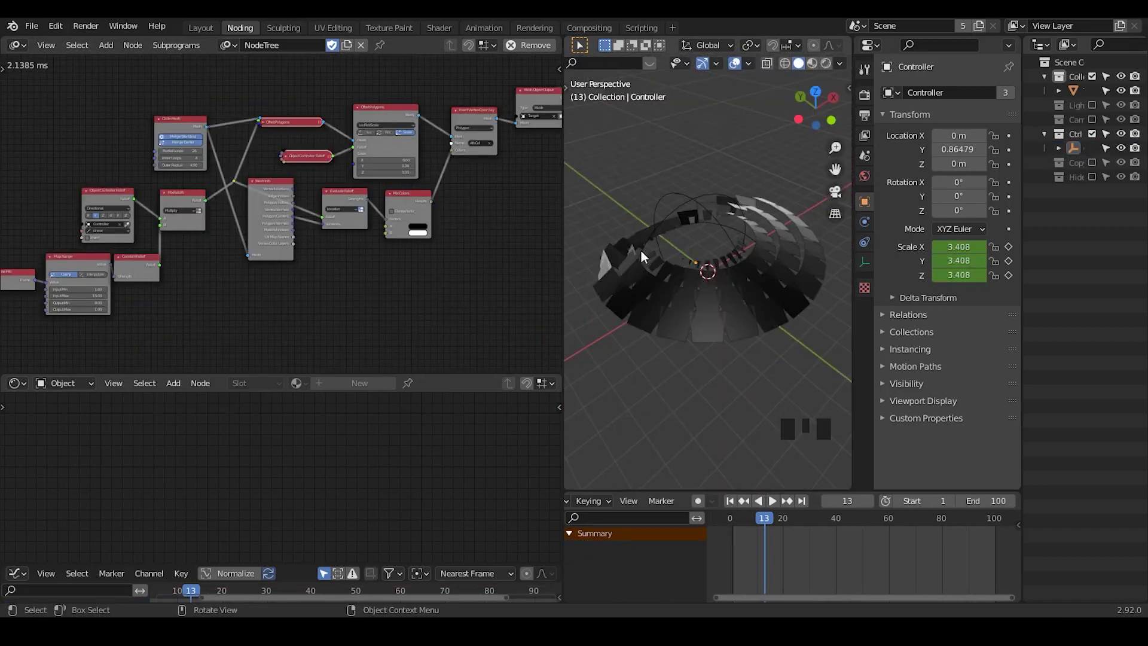
Move the Circle Mesh node aside and add a default cube at the scene origin.
drag(343, 181, 208, 174)
click(208, 174)
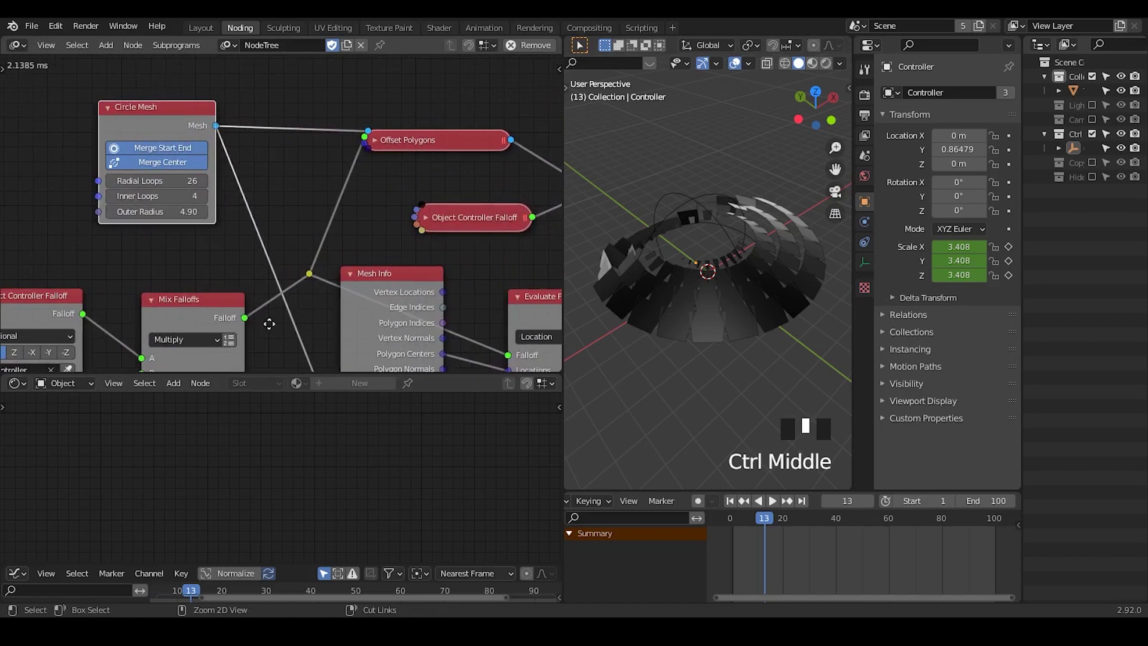
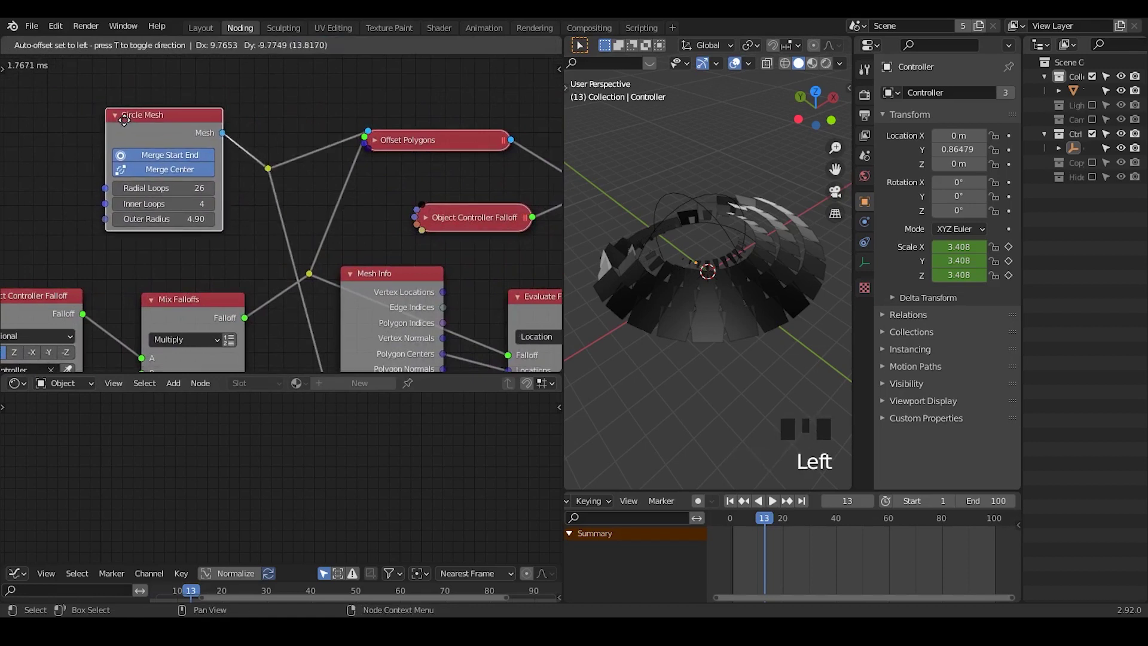
drag(157, 144, 208, 138)
key(ctrl+a)
drag(710, 278, 771, 162)
key(shift+a)
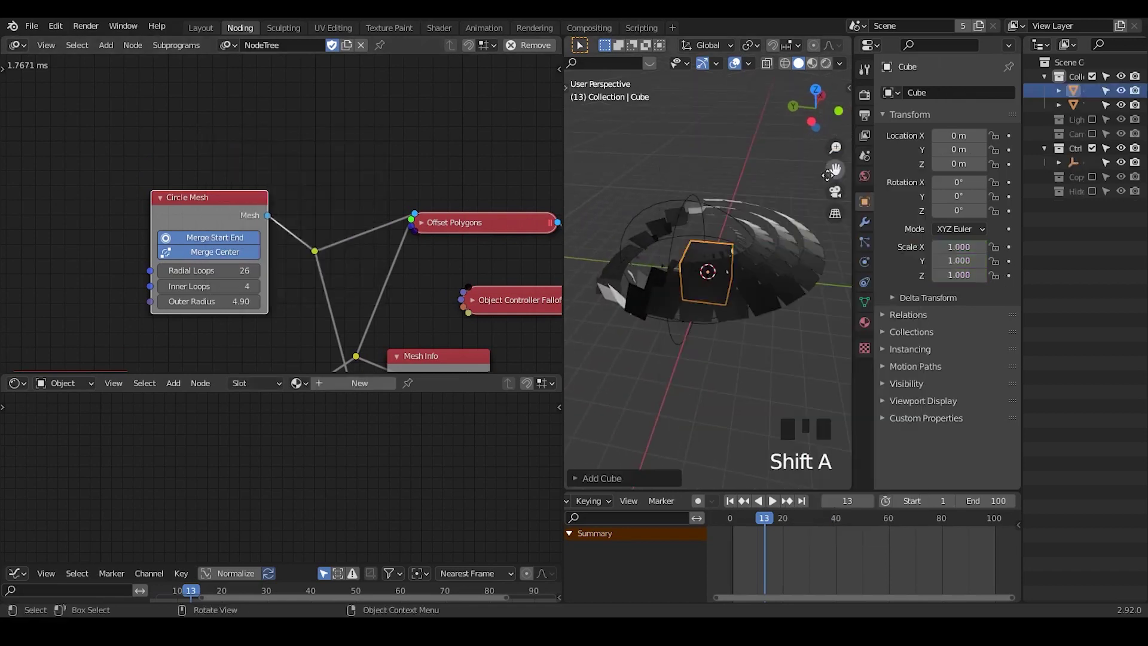
Subdivide the cube three levels into a smooth sphere.
drag(714, 281, 873, 226)
drag(874, 226, 878, 213)
drag(915, 103, 700, 308)
drag(700, 308, 240, 103)
key(ctrl+a)
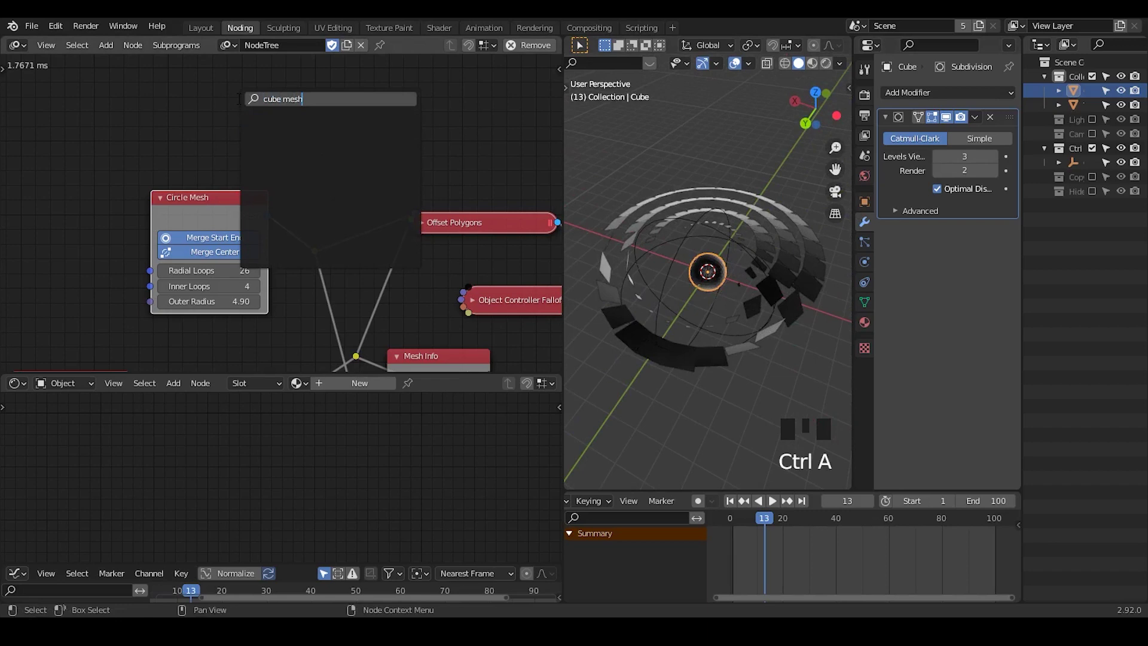
Add a Mesh Object Input node and wire its mesh into the polygon offset chain.
drag(212, 213, 254, 153)
key(ctrl+a)
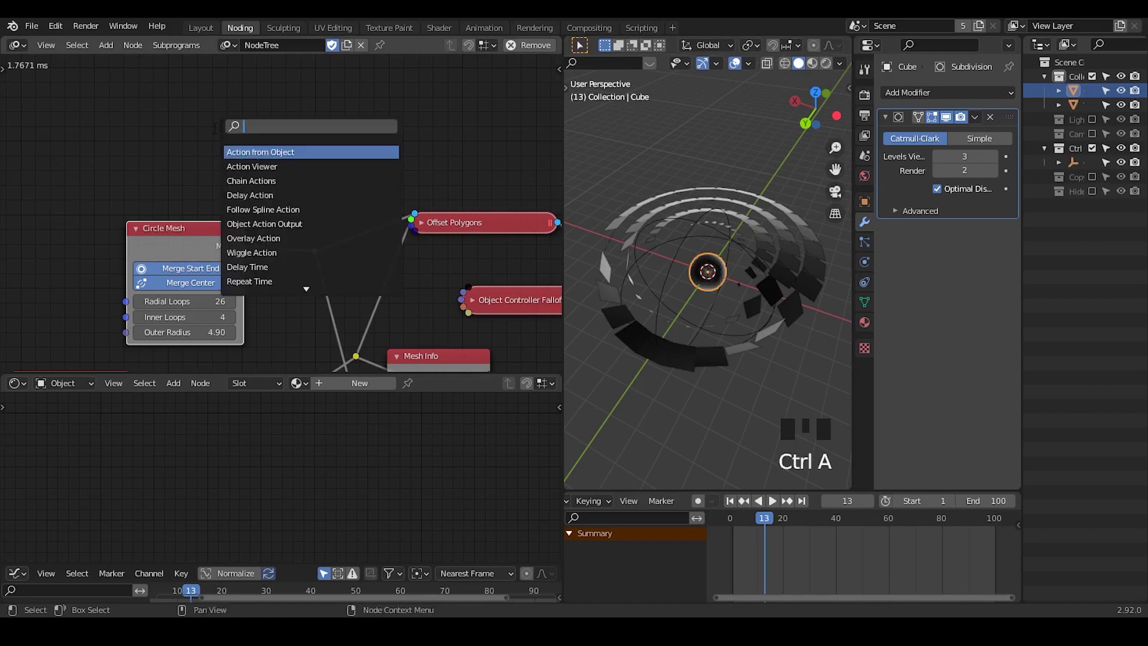
key(BackSpace)
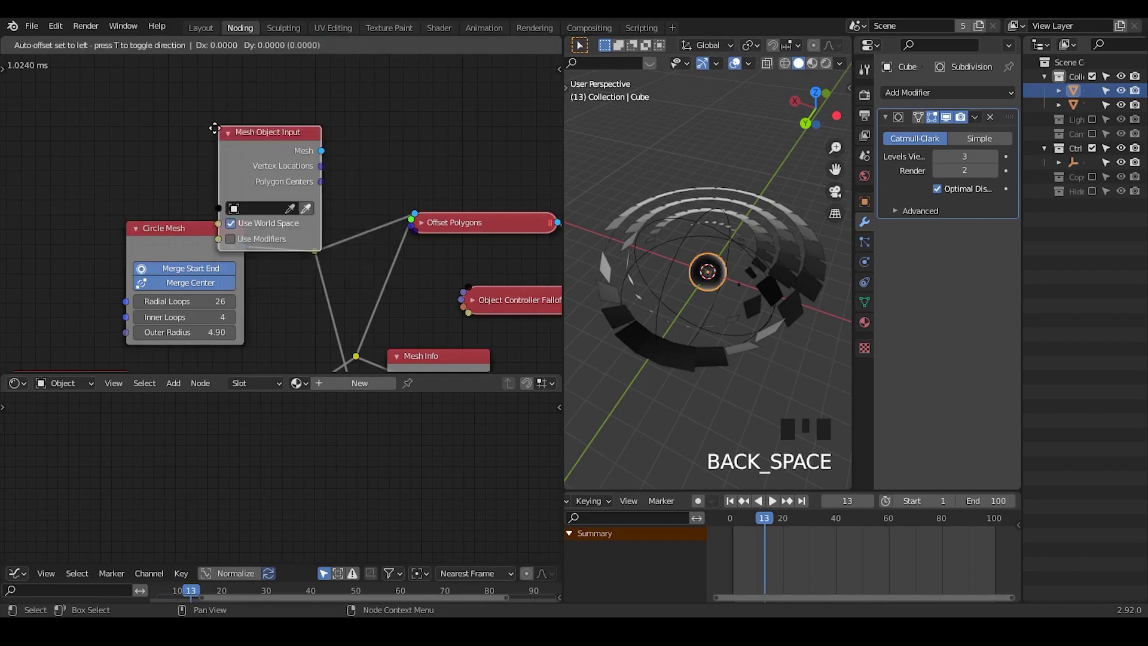
drag(272, 120, 283, 147)
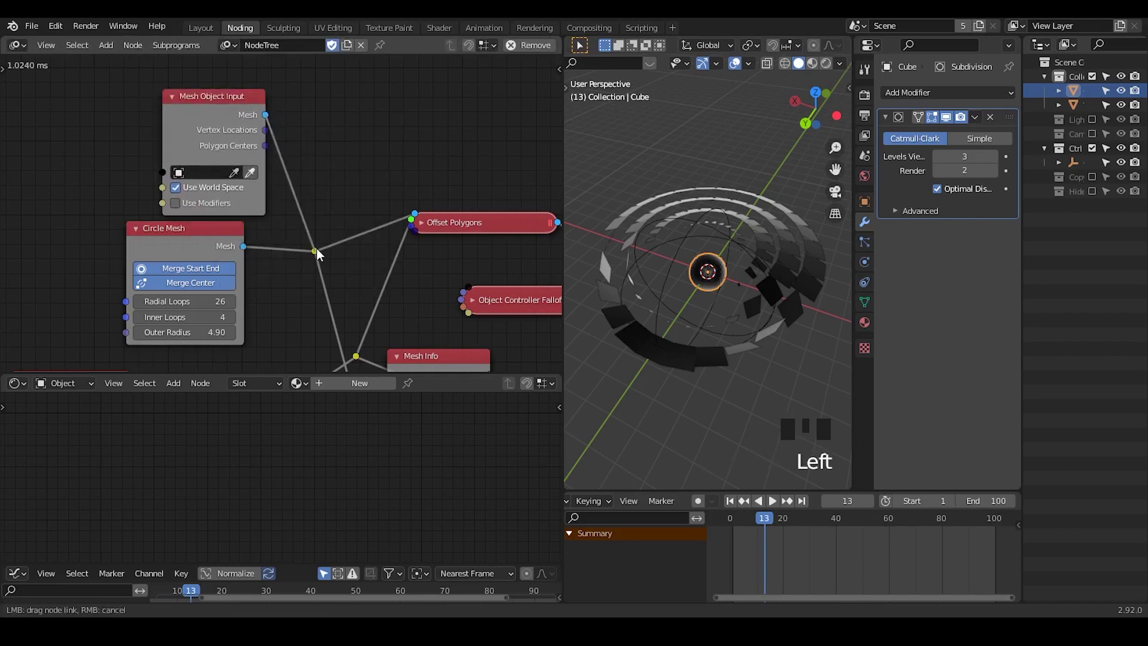
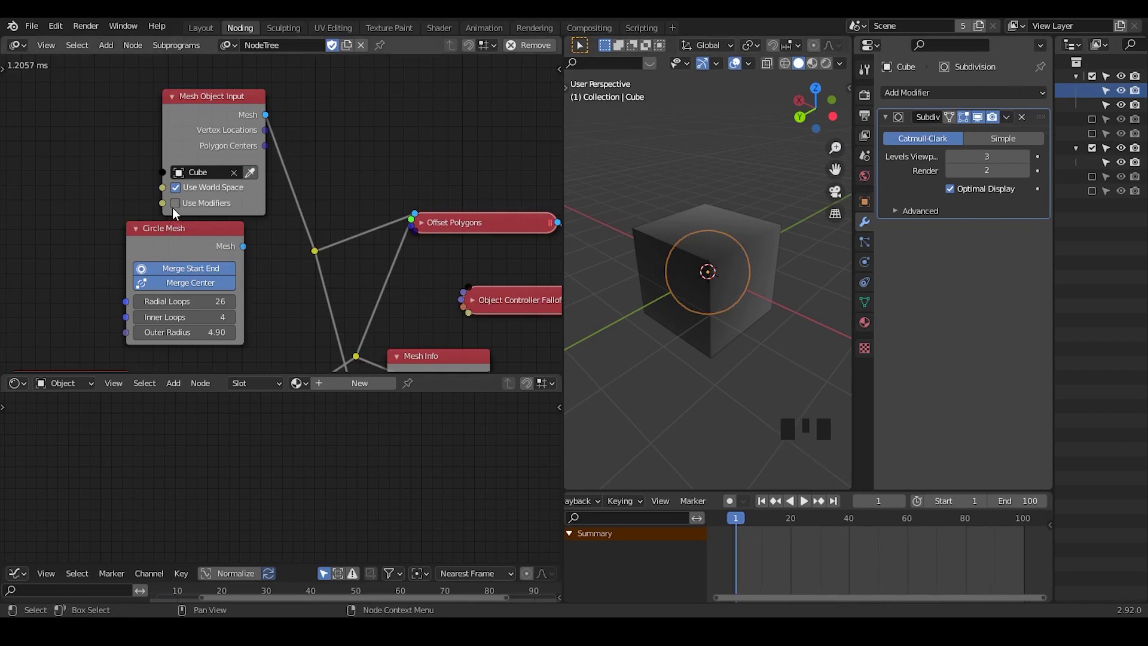
Enable Use Modifiers on the cube's Mesh Object Input.
click(177, 209)
drag(733, 260, 140, 235)
drag(140, 235, 872, 205)
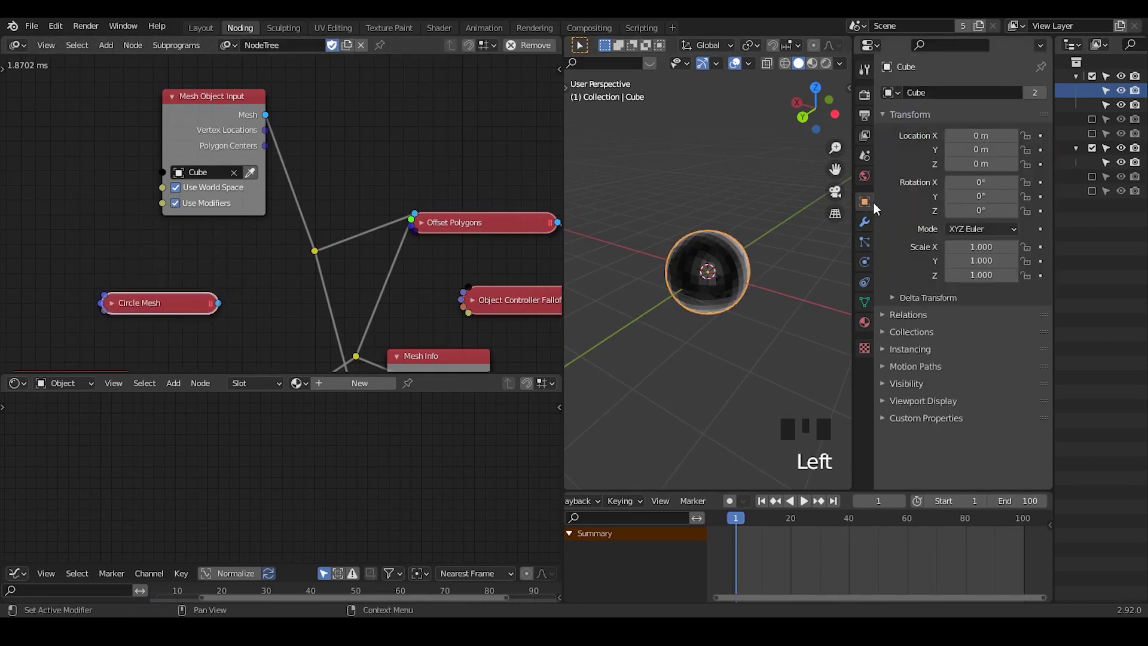
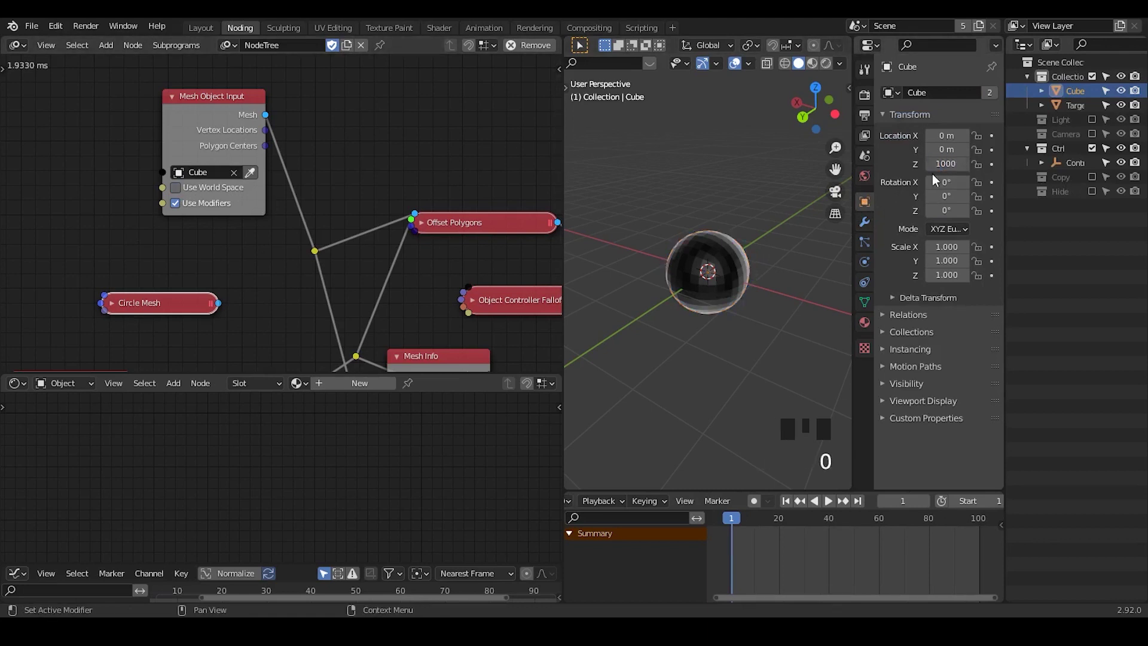
Raise the Cube to Location Z 1000 in its Object properties.
click(1074, 92)
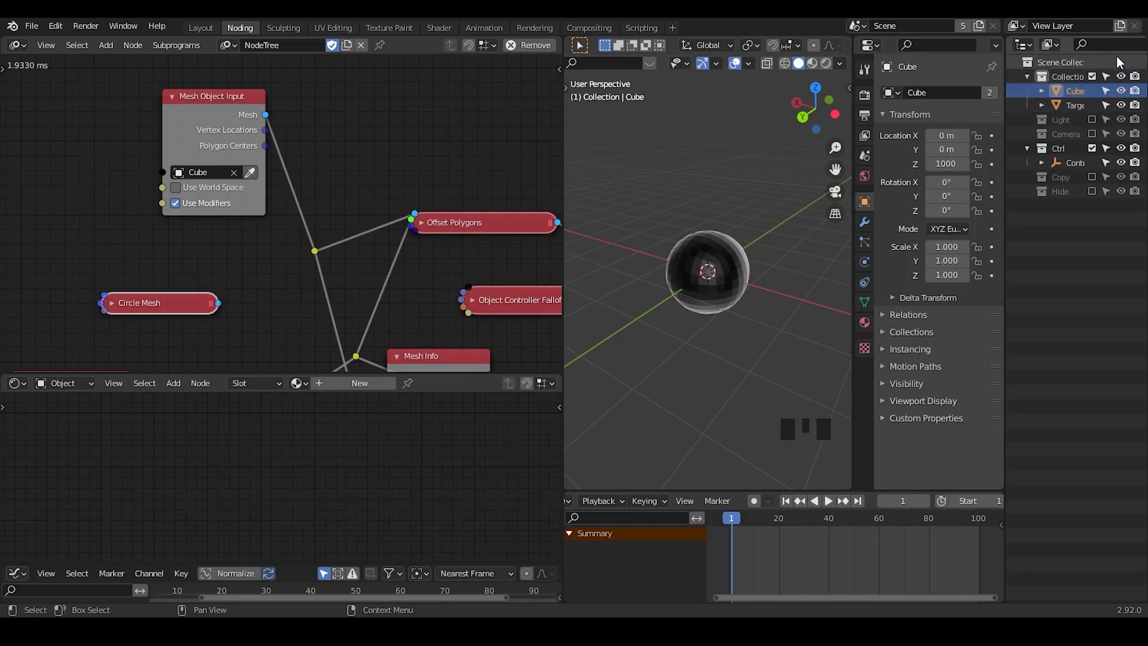
drag(1129, 54, 1119, 45)
drag(1120, 45, 1121, 47)
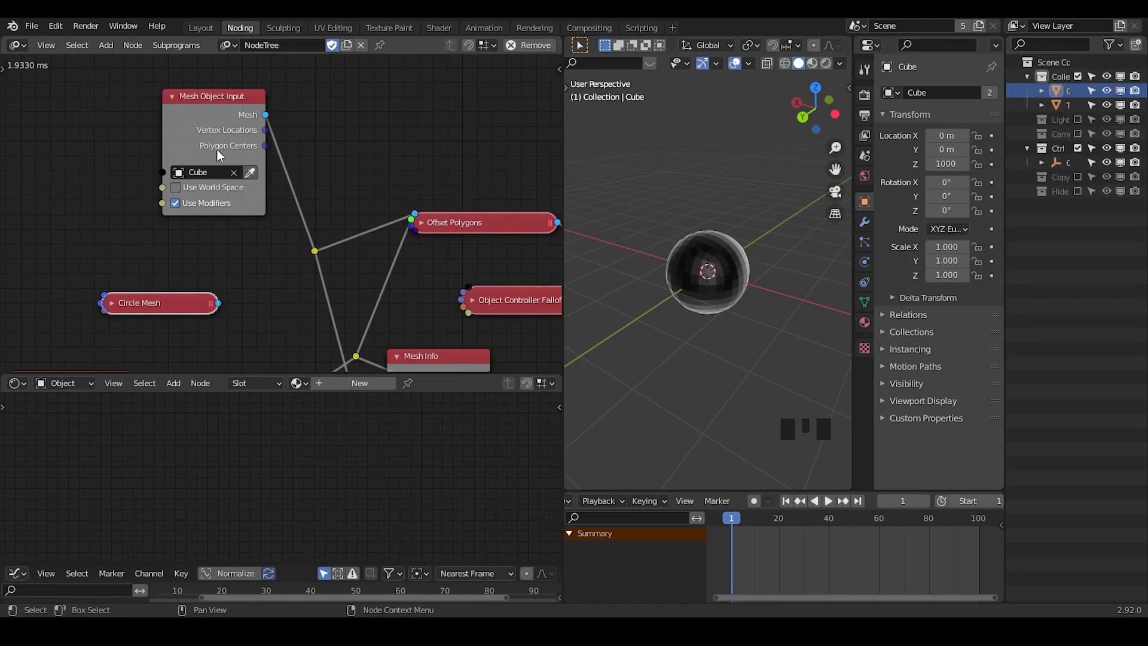
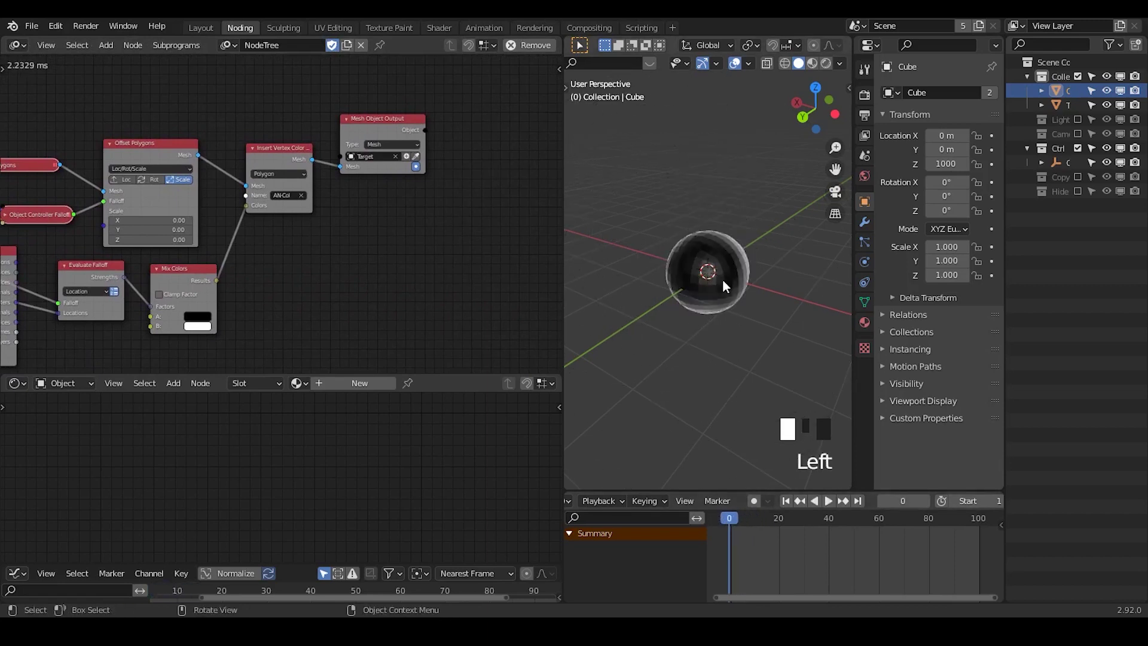
Connect the Target from Mesh Object Output into a Shade Object Smooth node.
drag(724, 322, 759, 203)
drag(759, 203, 751, 232)
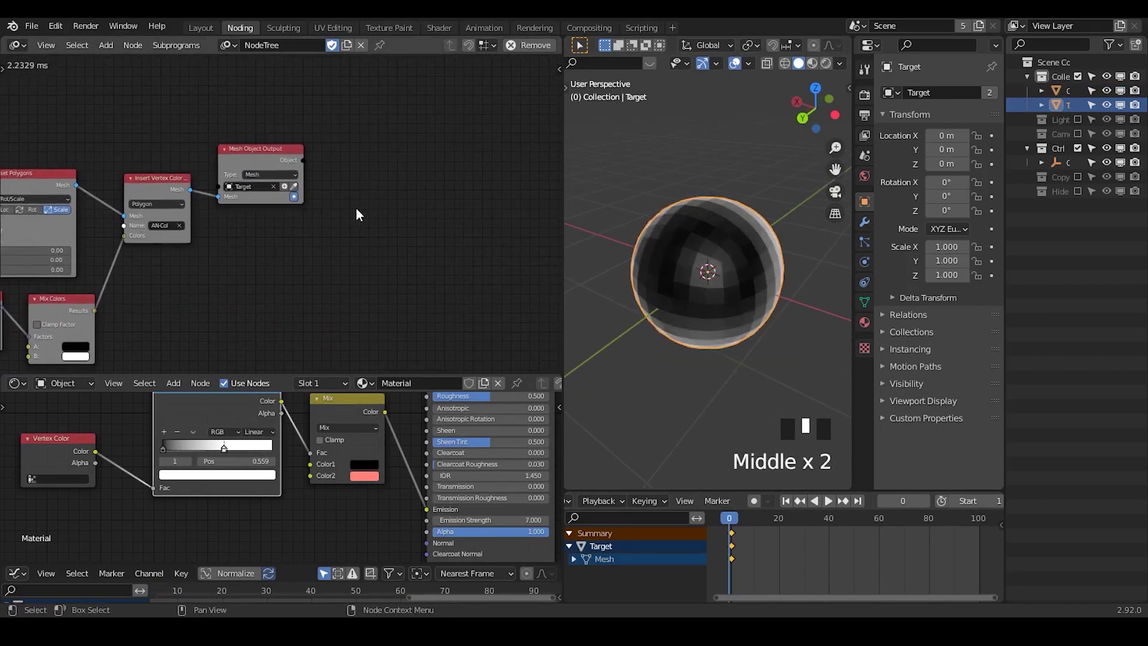
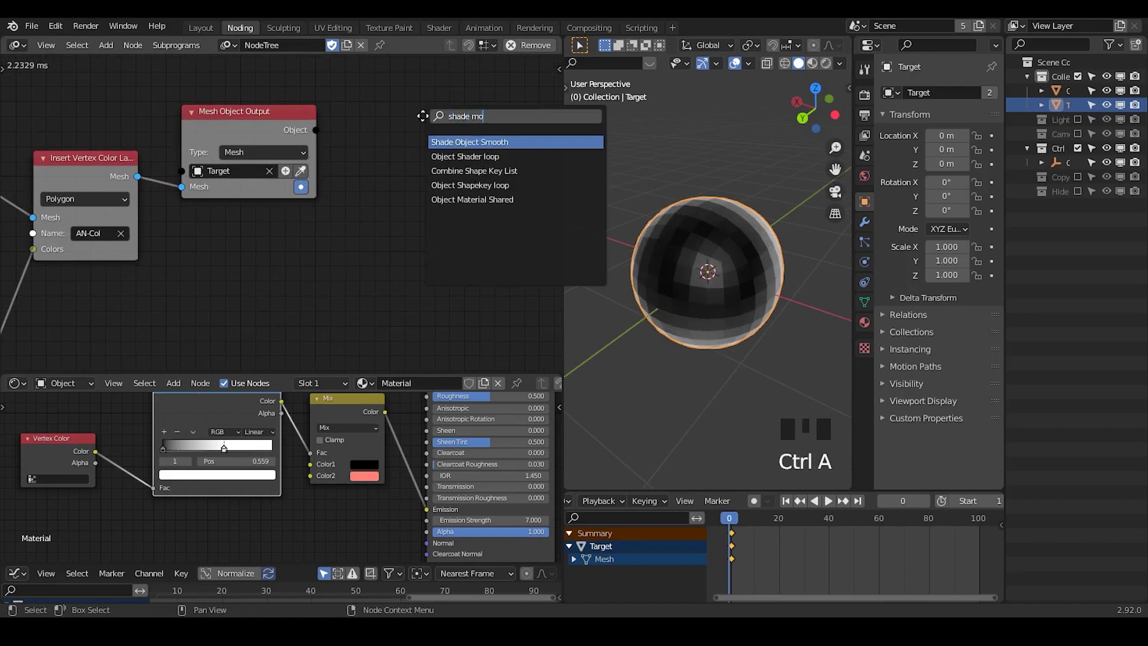
drag(318, 135, 480, 190)
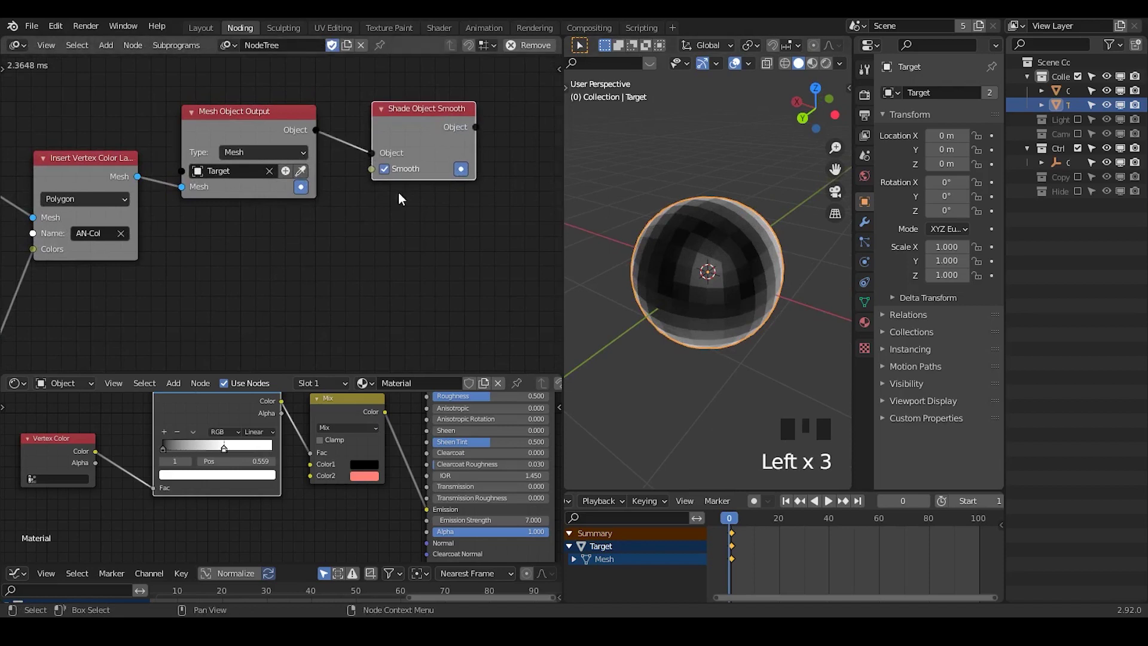
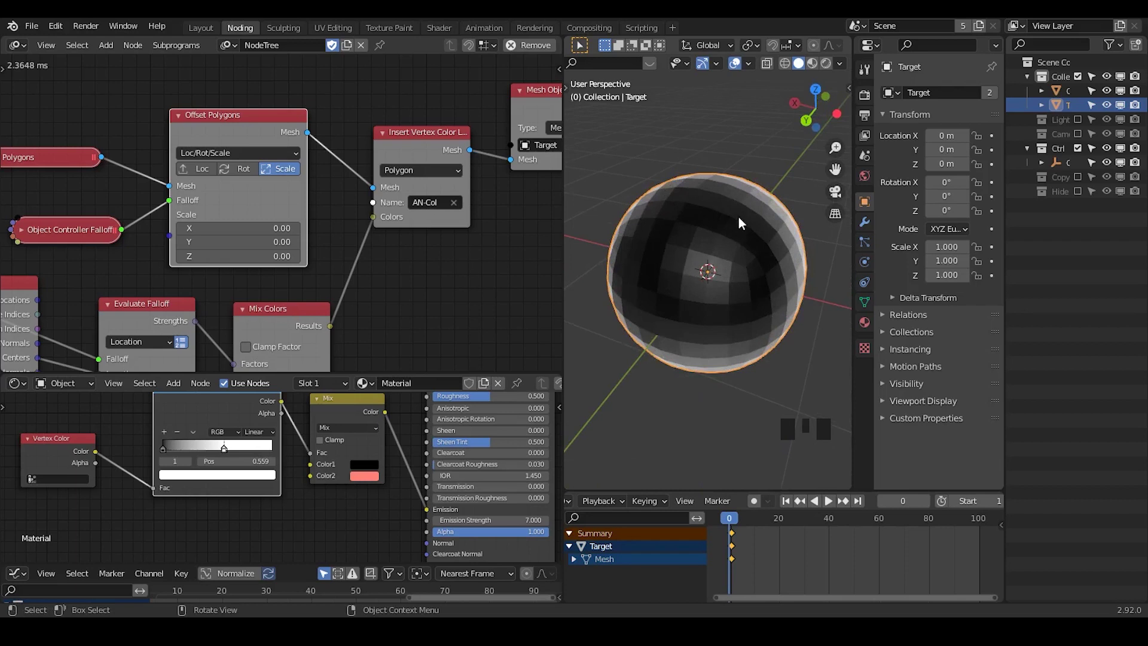
Inspect the Target's vertices with the merge menu, then return to object mode without merging.
click(865, 229)
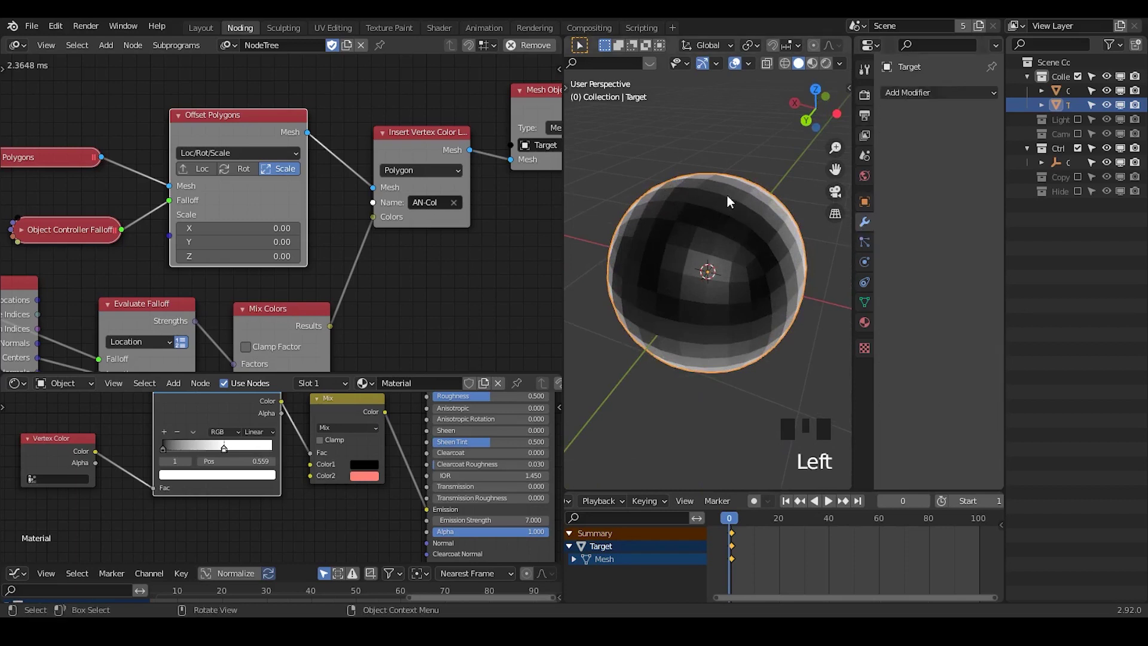
key(Tab)
key(m)
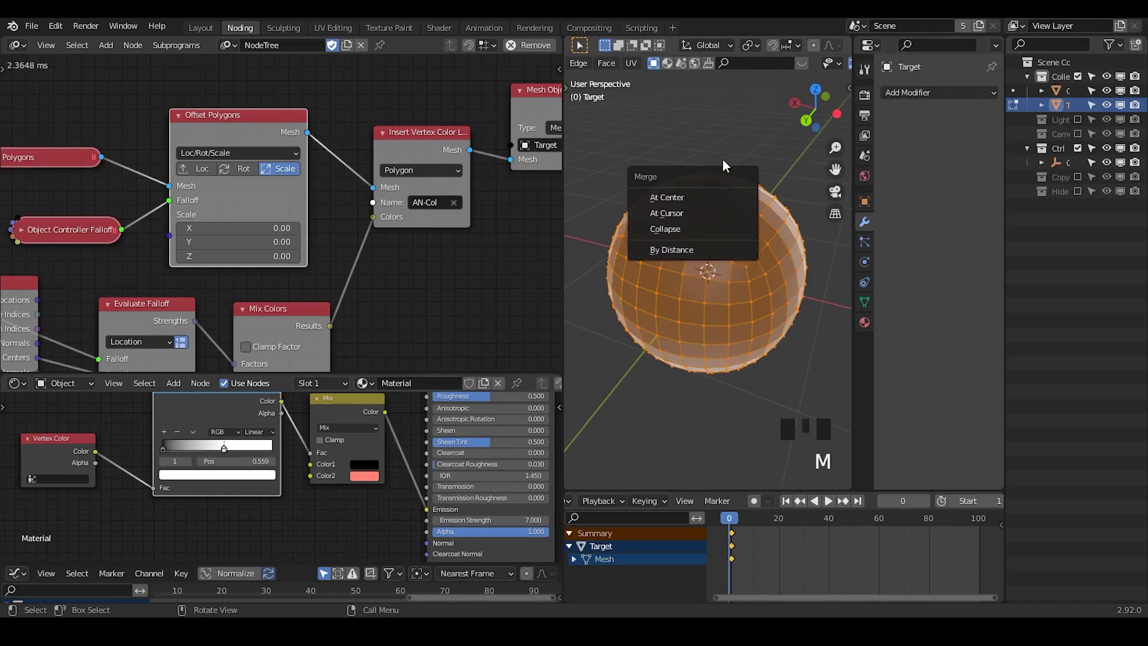
key(Tab)
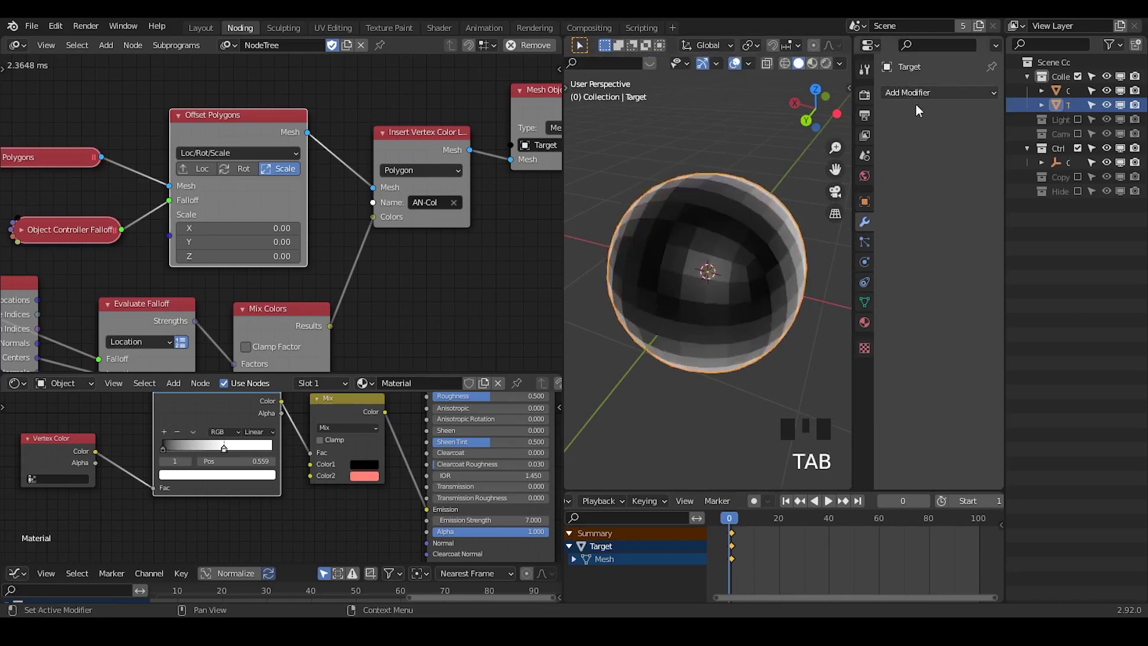
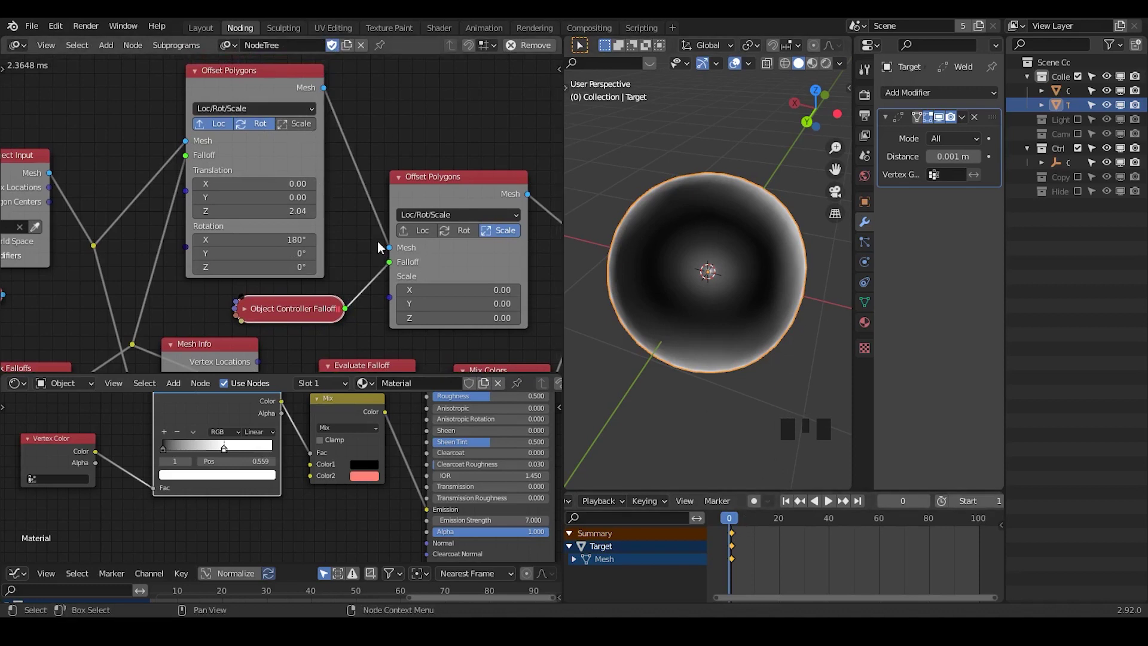
At frame 8, move the scaling Offset Polygons node ahead of the translate-and-rotate one.
click(747, 521)
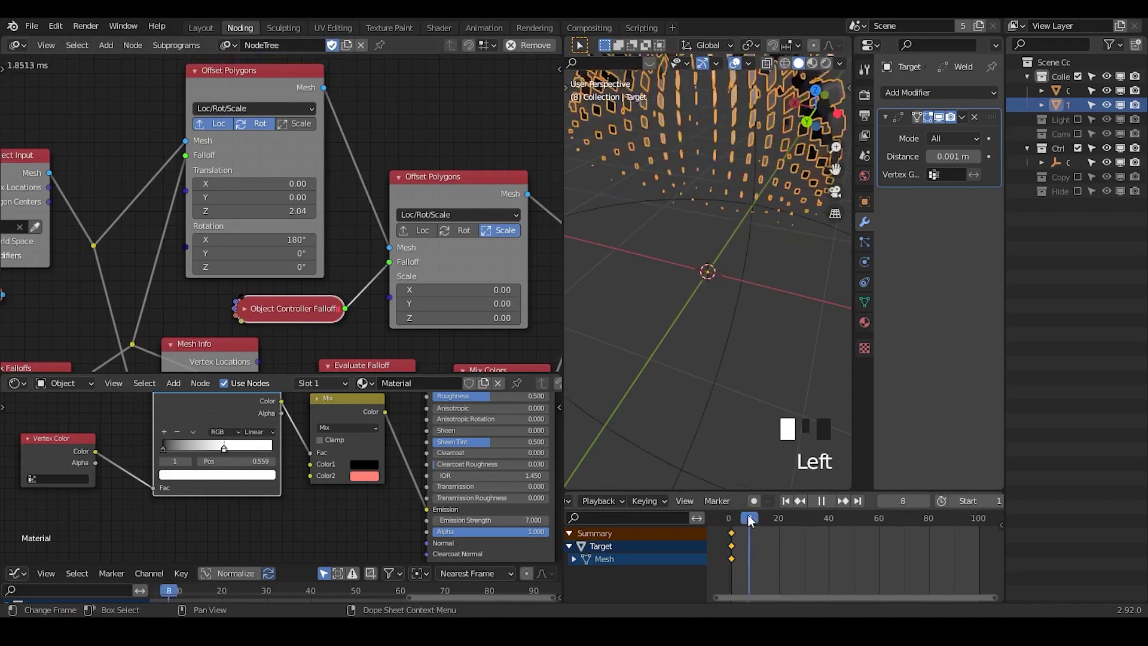
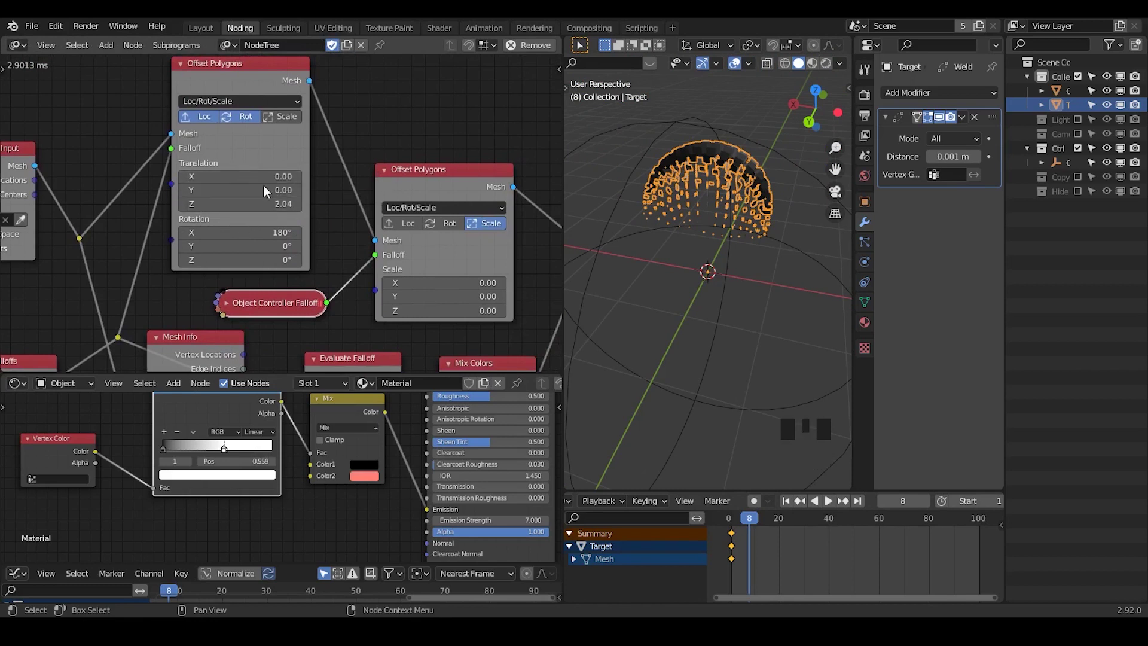
click(426, 183)
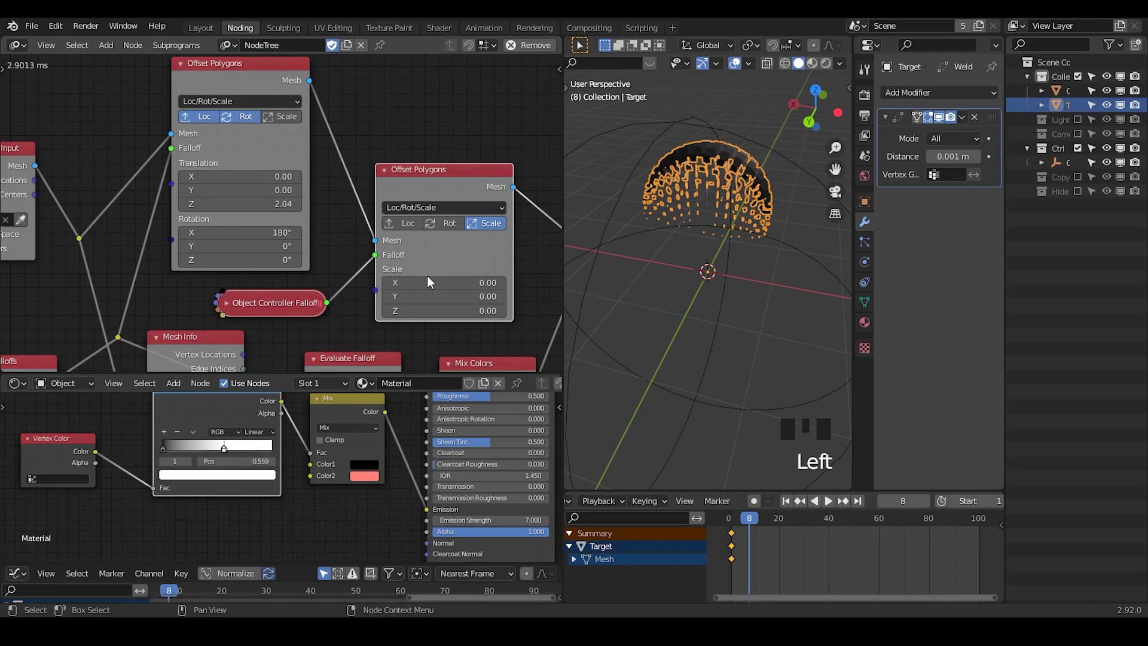
drag(209, 89, 377, 209)
drag(330, 117, 325, 93)
drag(340, 90, 435, 178)
key(shift+d)
Step to frame 9 and relink the falloff and mesh sockets through the reordered nodes.
middle_click(119, 145)
scroll(up, 3)
scroll(down, 3)
click(401, 281)
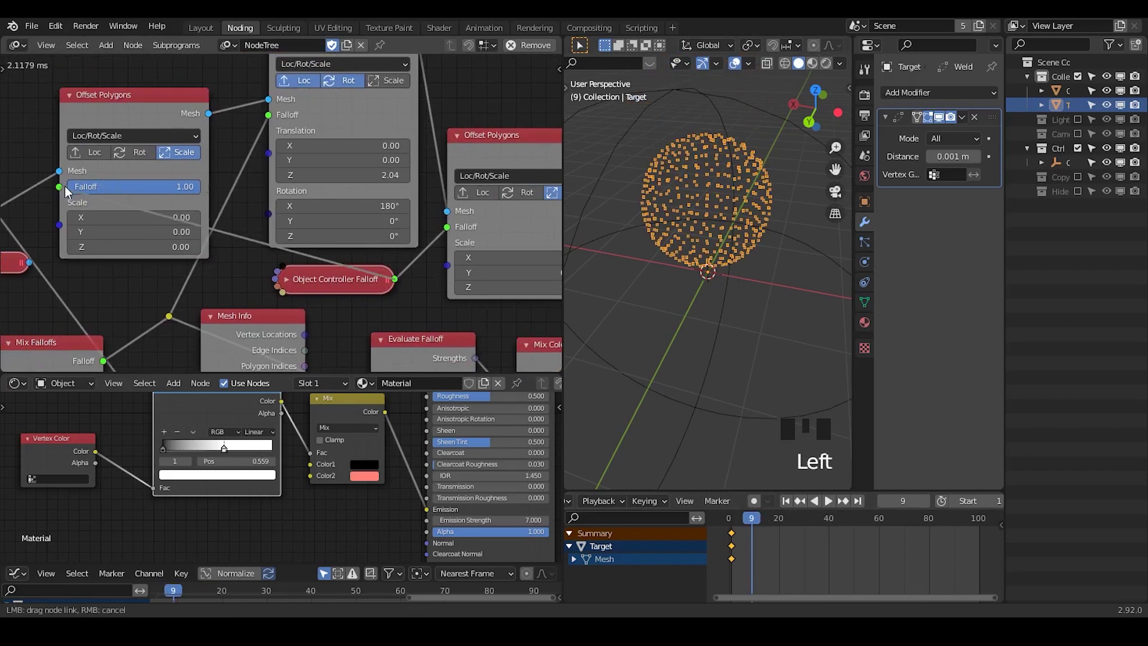
scroll(down, 3)
drag(464, 180, 214, 87)
drag(214, 87, 306, 173)
scroll(down, 3)
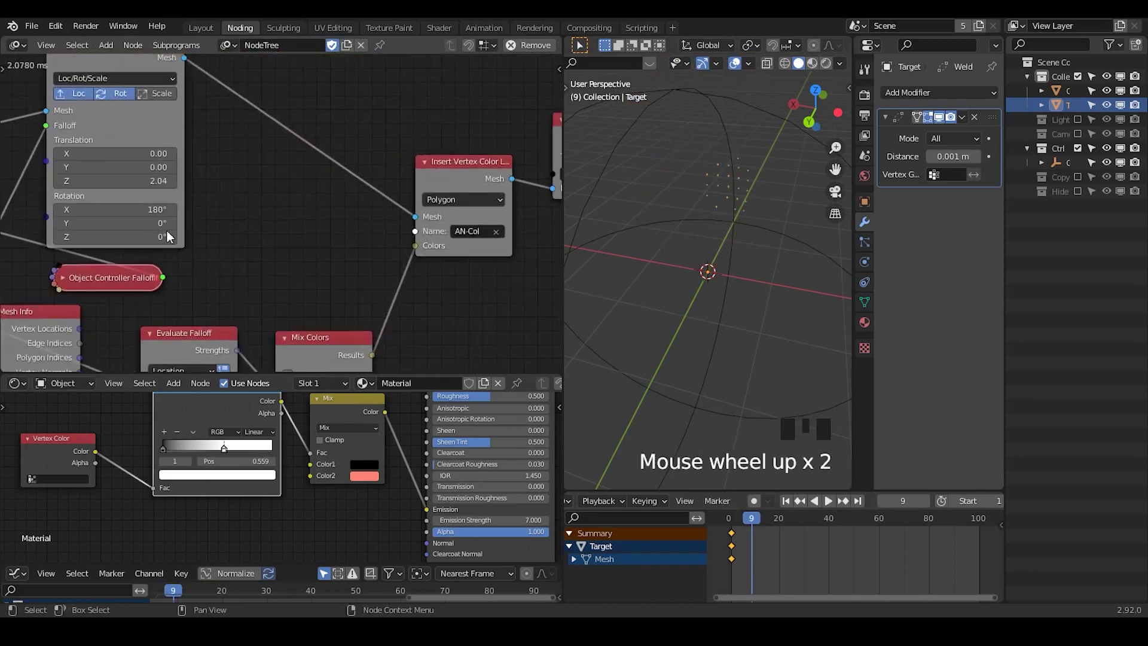